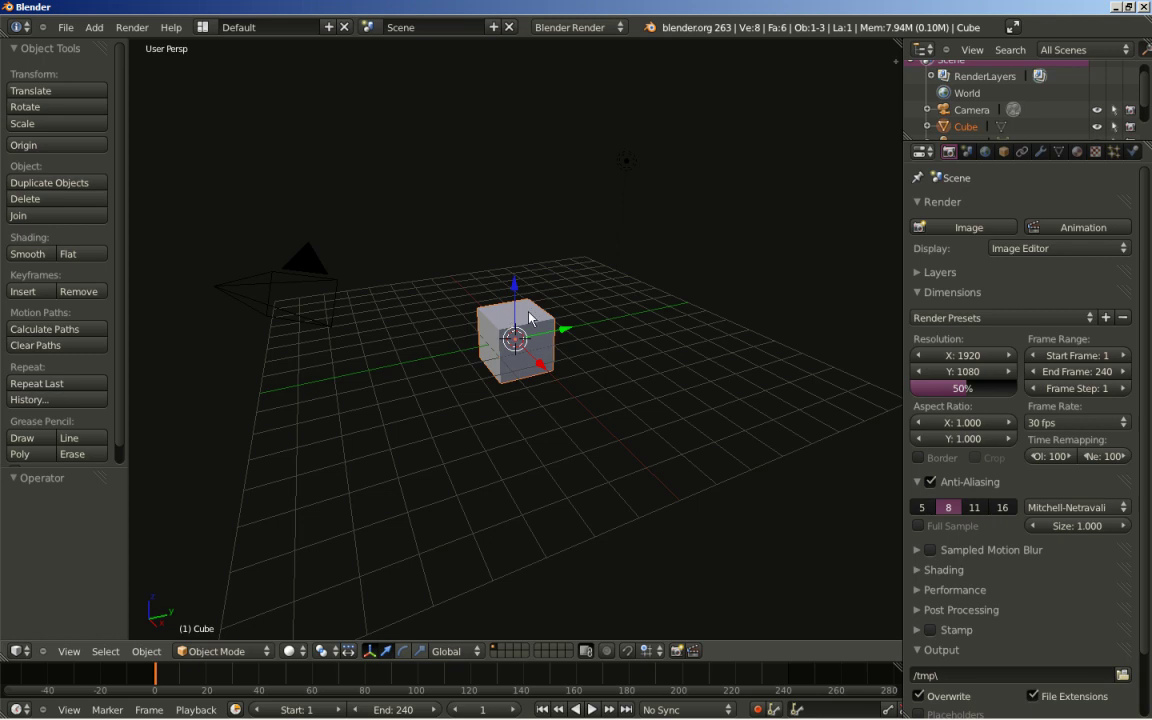
Scale the cube's mesh by 0.3 in Edit Mode and show the N properties sidebar
{"action": "scroll", "scroll_direction": "up", "scroll_amount": 3}
{"action": "key", "text": "Tab"}
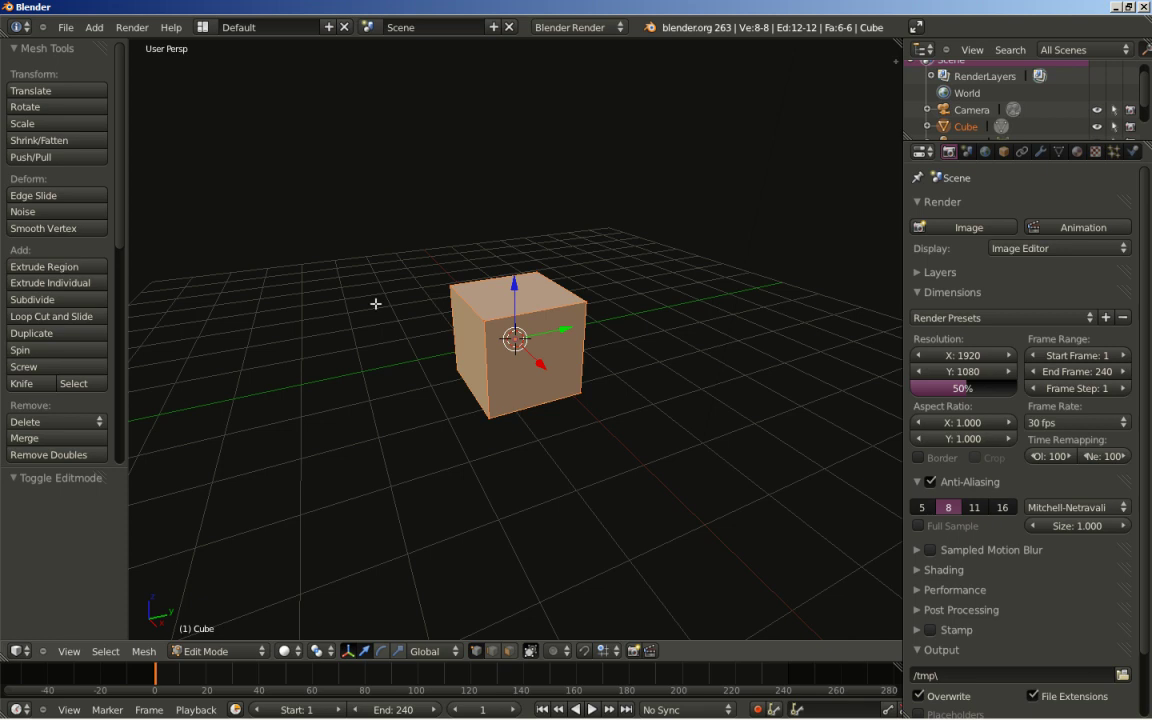
{"action": "key", "text": "s"}
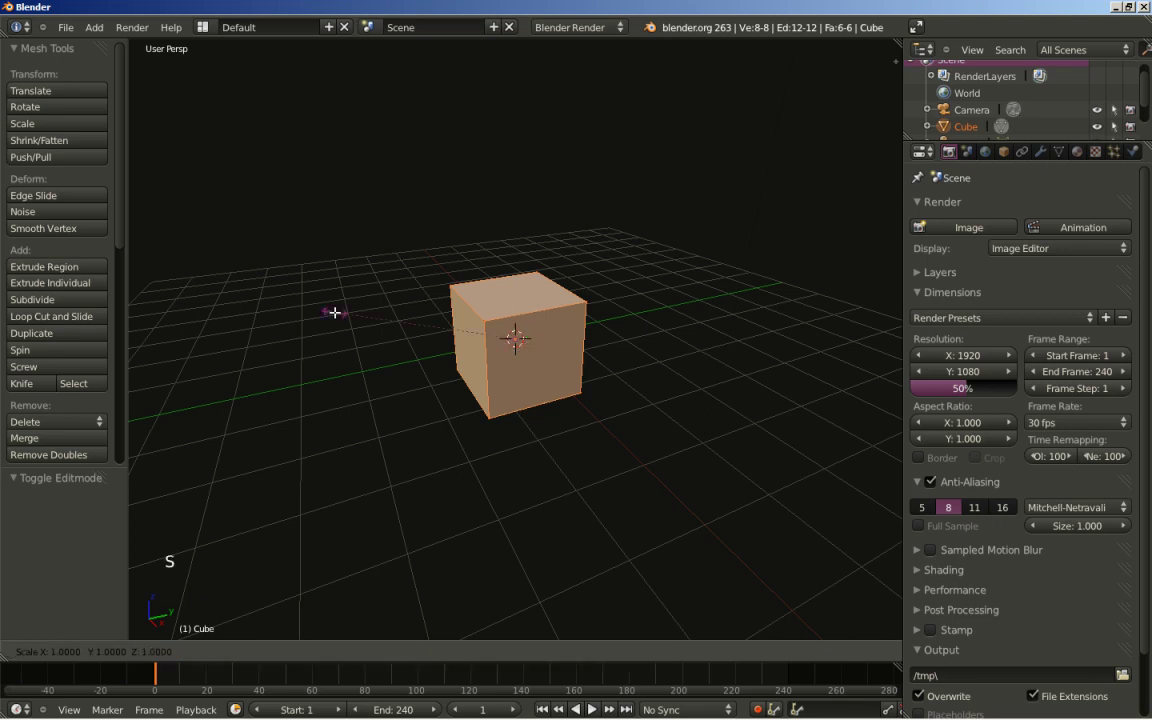
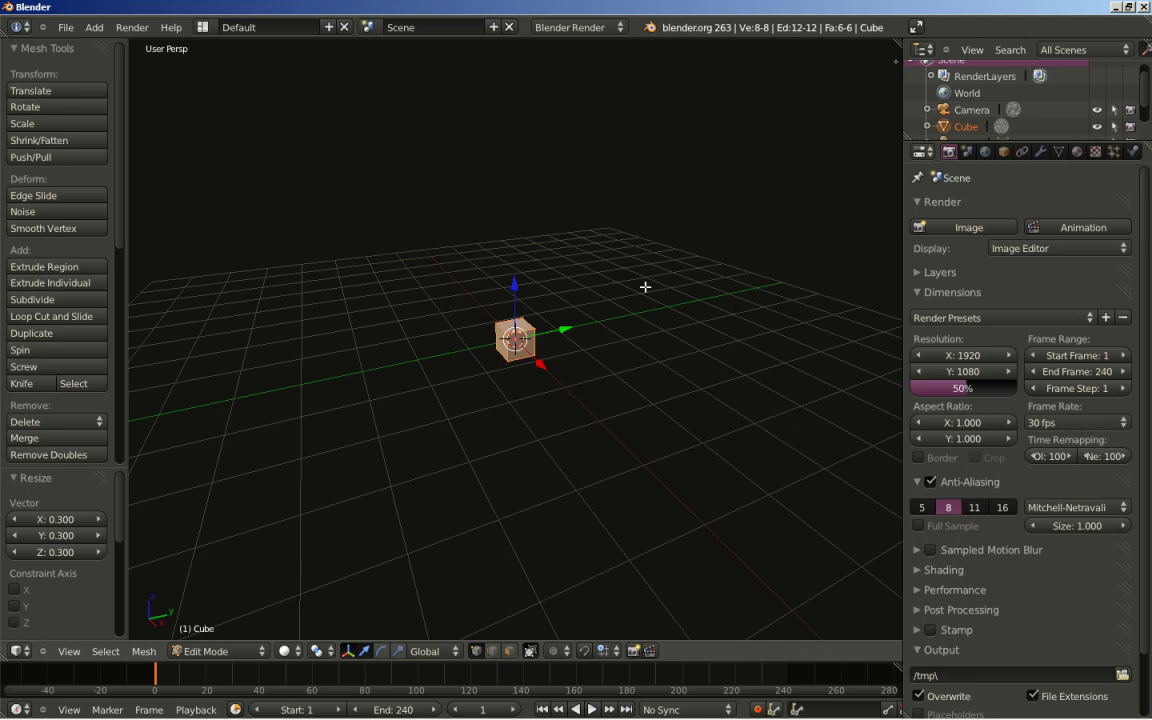
{"action": "key", "text": "Tab"}
{"action": "key", "text": "n"}
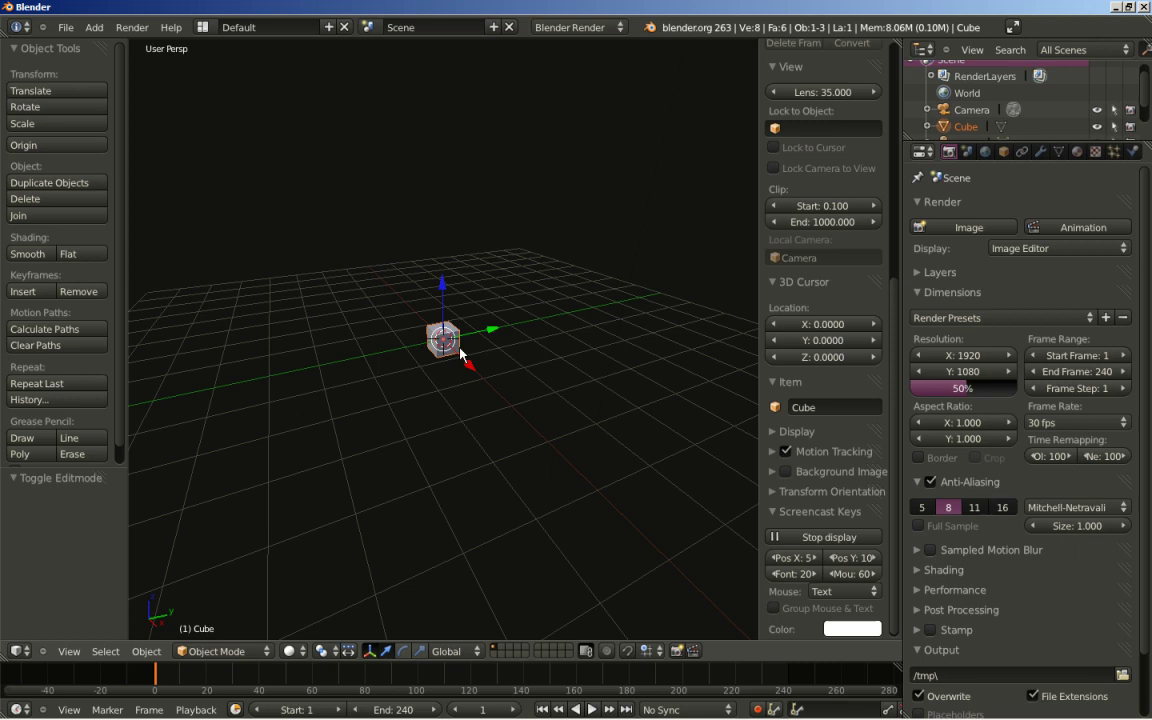
From top orthographic view, move the cube to X 8, Y -8 on the floor grid
{"action": "scroll", "scroll_direction": "up", "scroll_amount": 3}
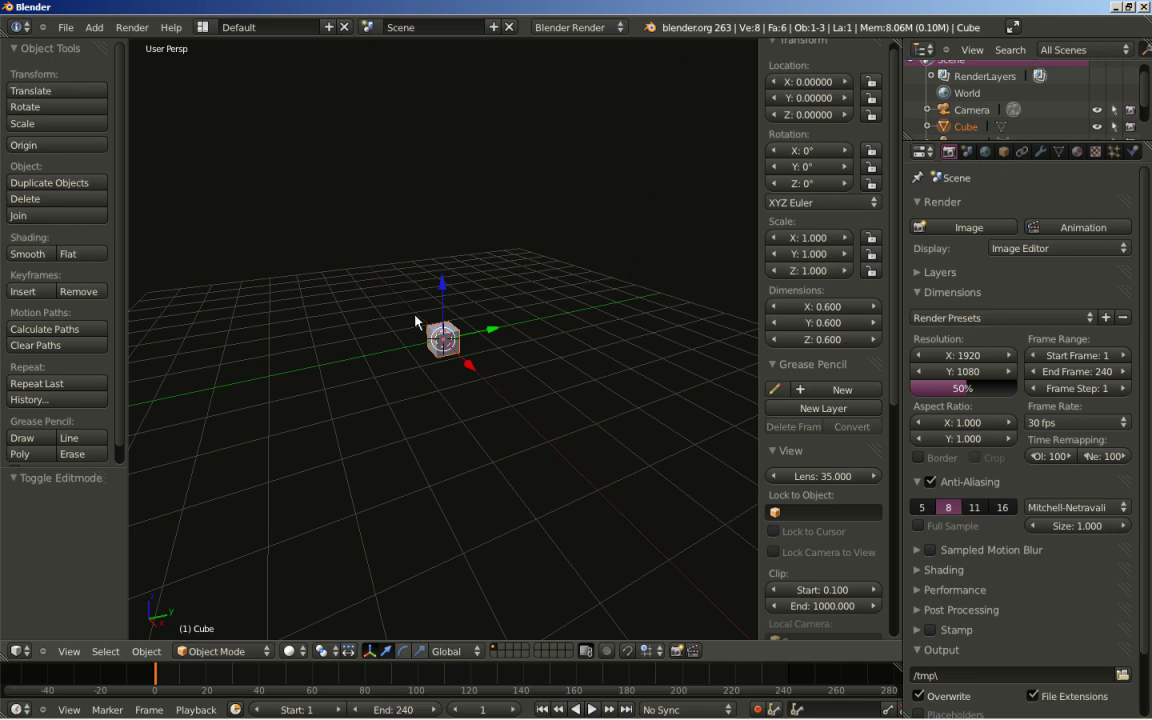
{"action": "key", "text": "KP_7"}
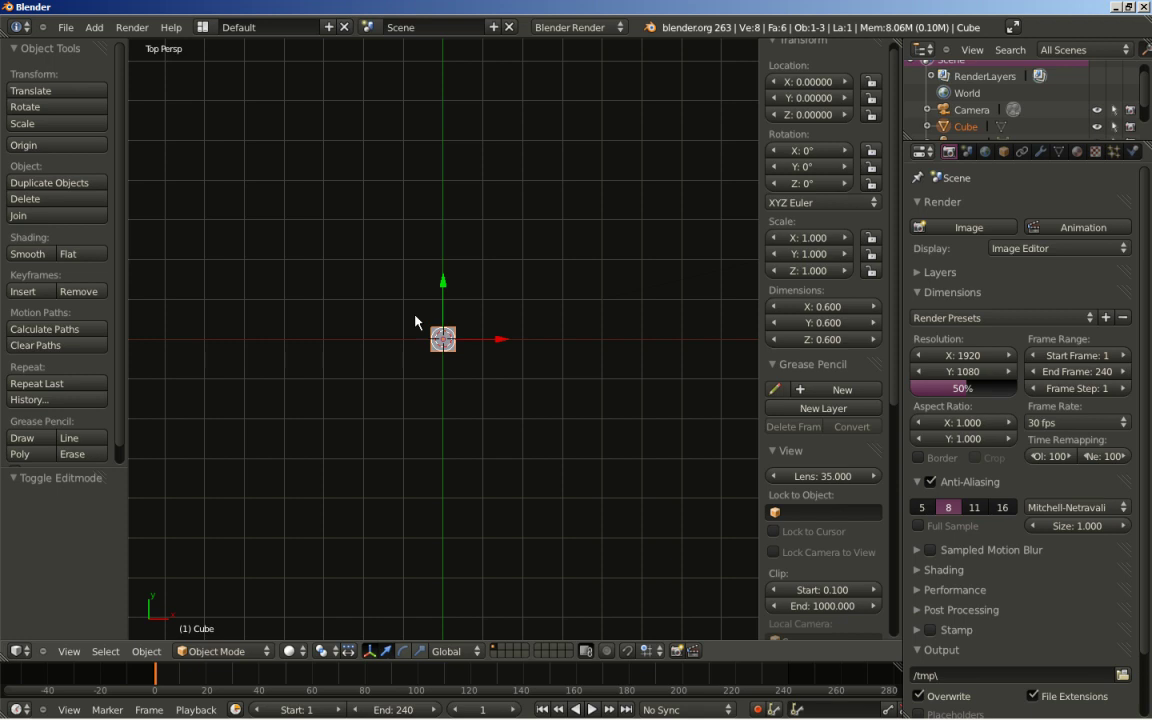
{"action": "key", "text": "KP_5"}
{"action": "scroll", "scroll_direction": "down", "scroll_amount": 3}
{"action": "key", "text": "g"}
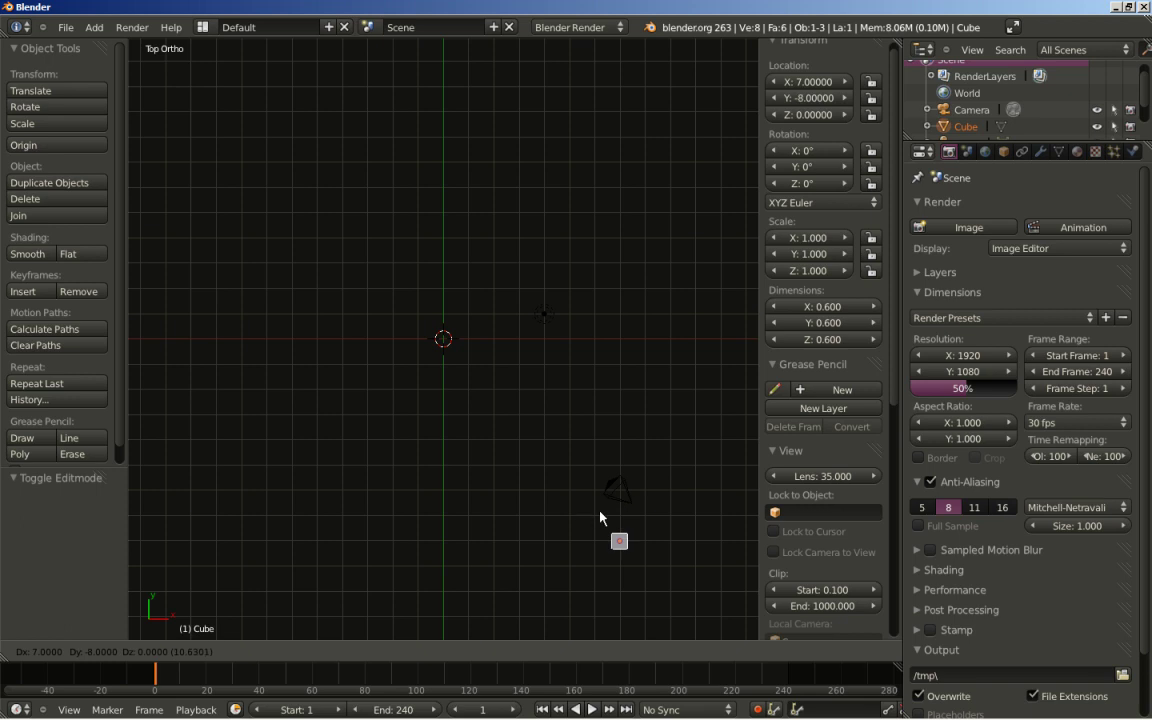
{"action": "left_click", "coordinate": [617, 517]}
Orbit and zoom the view to see the grid at an angle
{"action": "middle_click", "coordinate": [606, 557]}
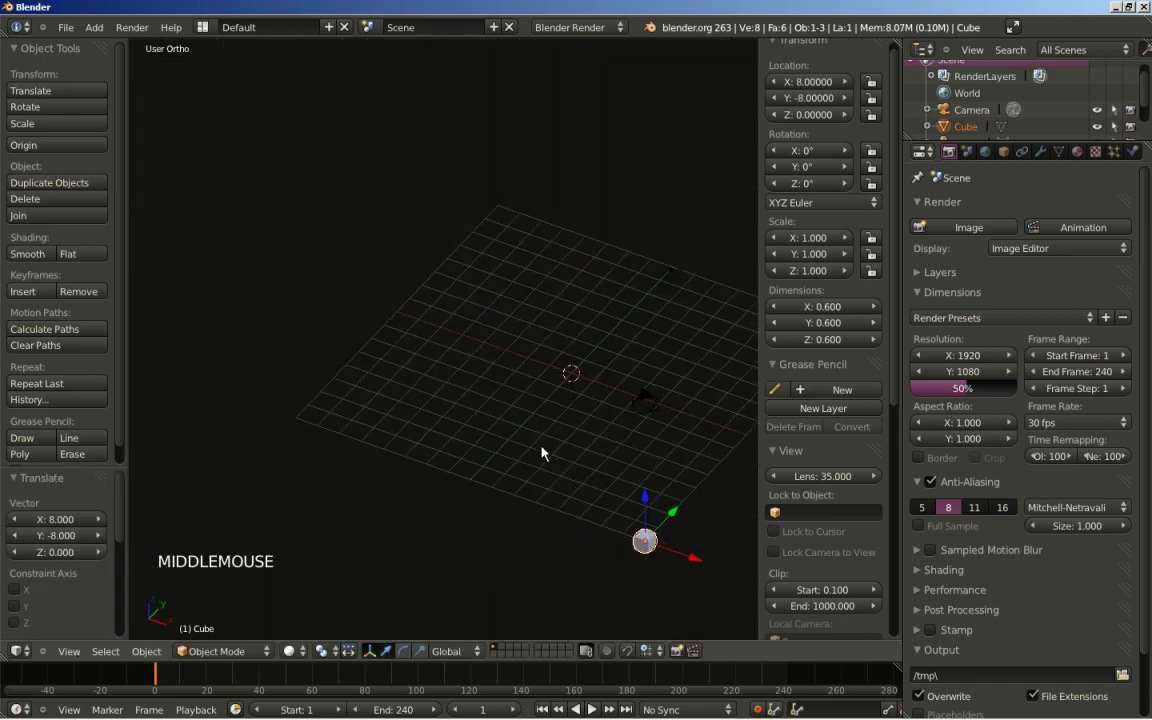
{"action": "middle_click", "coordinate": [613, 458]}
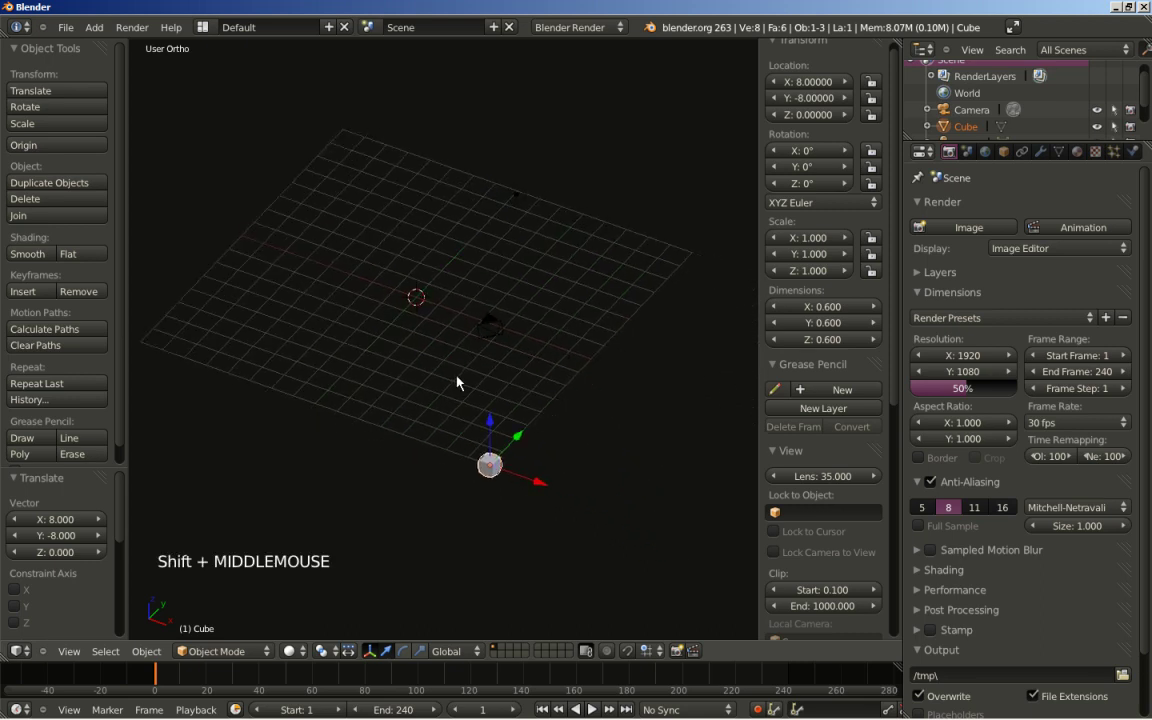
{"action": "scroll", "scroll_direction": "up", "scroll_amount": 3}
{"action": "scroll", "scroll_direction": "up", "scroll_amount": 3}
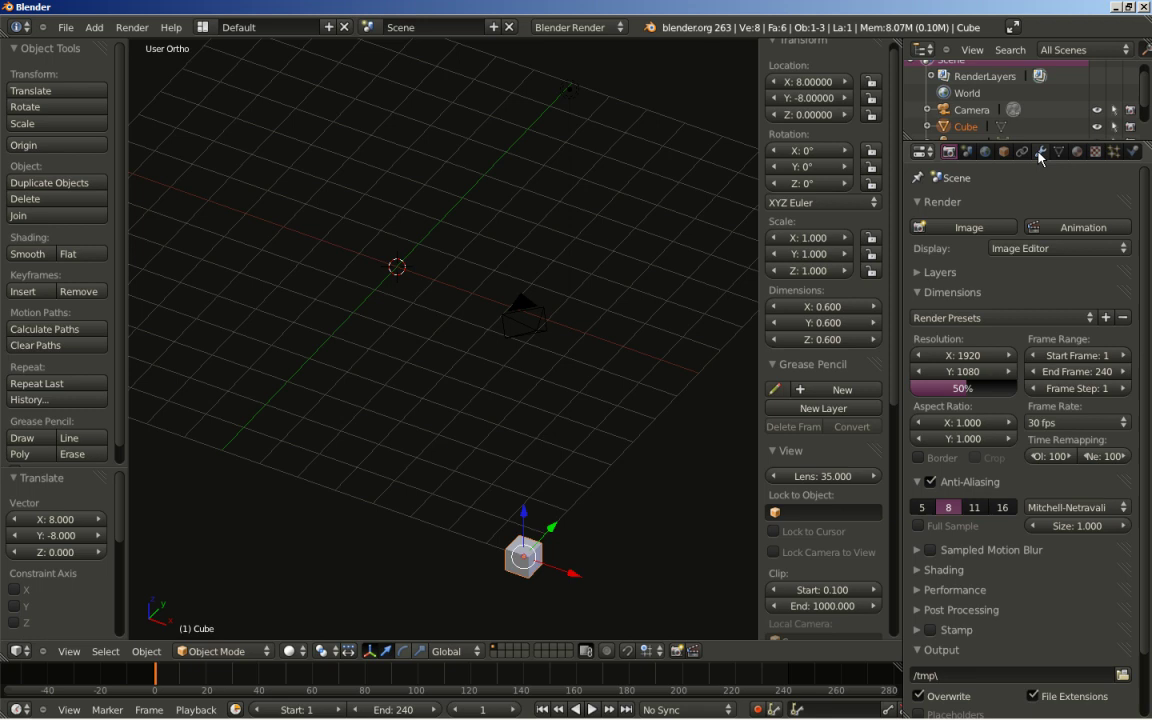
Add an Array modifier with Relative Offset off and Constant Offset X -0.5
{"action": "left_click", "coordinate": [1043, 158]}
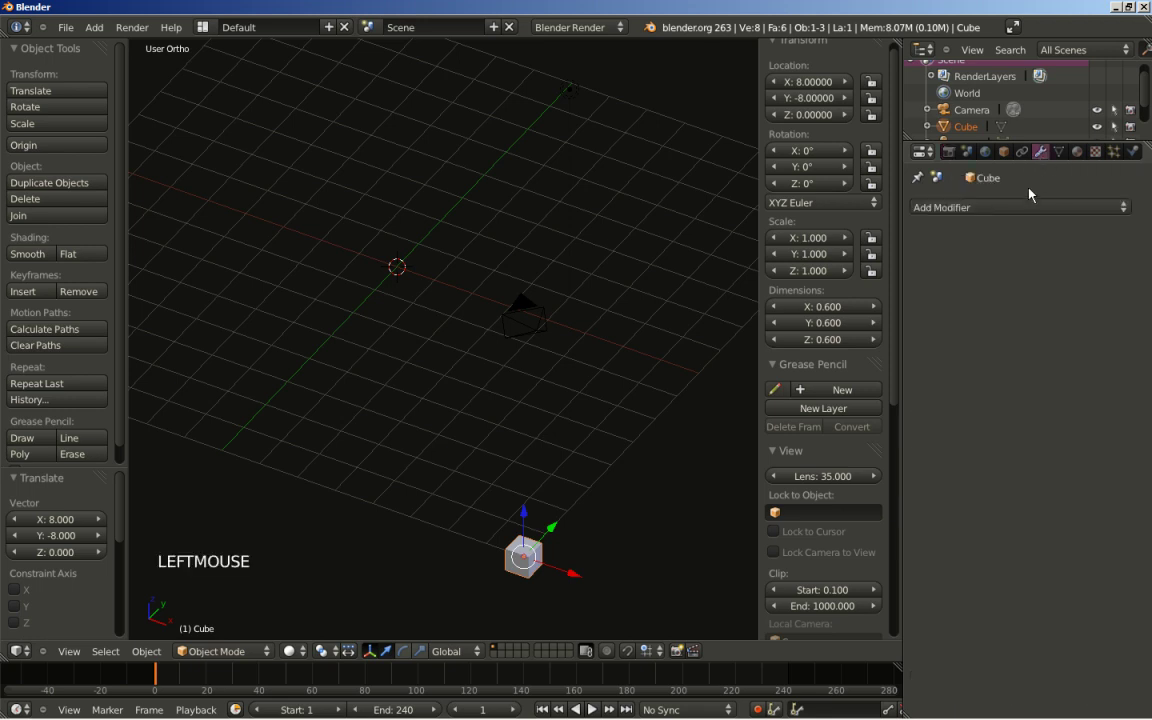
{"action": "left_click", "coordinate": [1028, 208]}
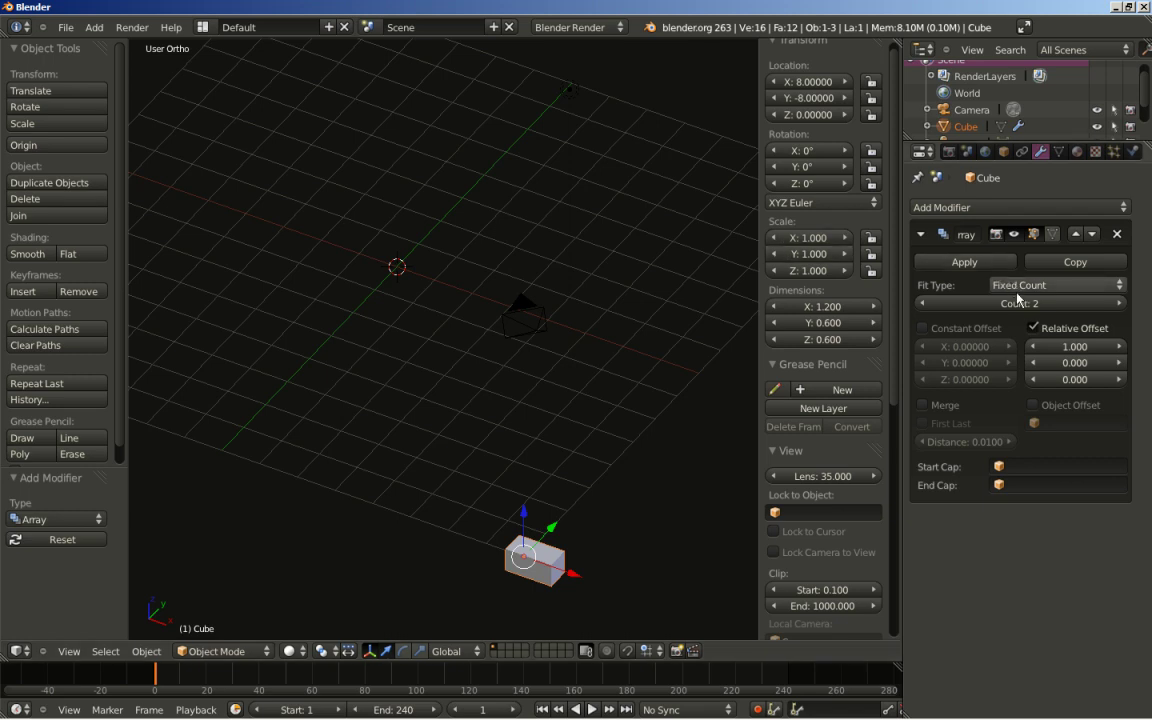
{"action": "left_click", "coordinate": [1036, 335]}
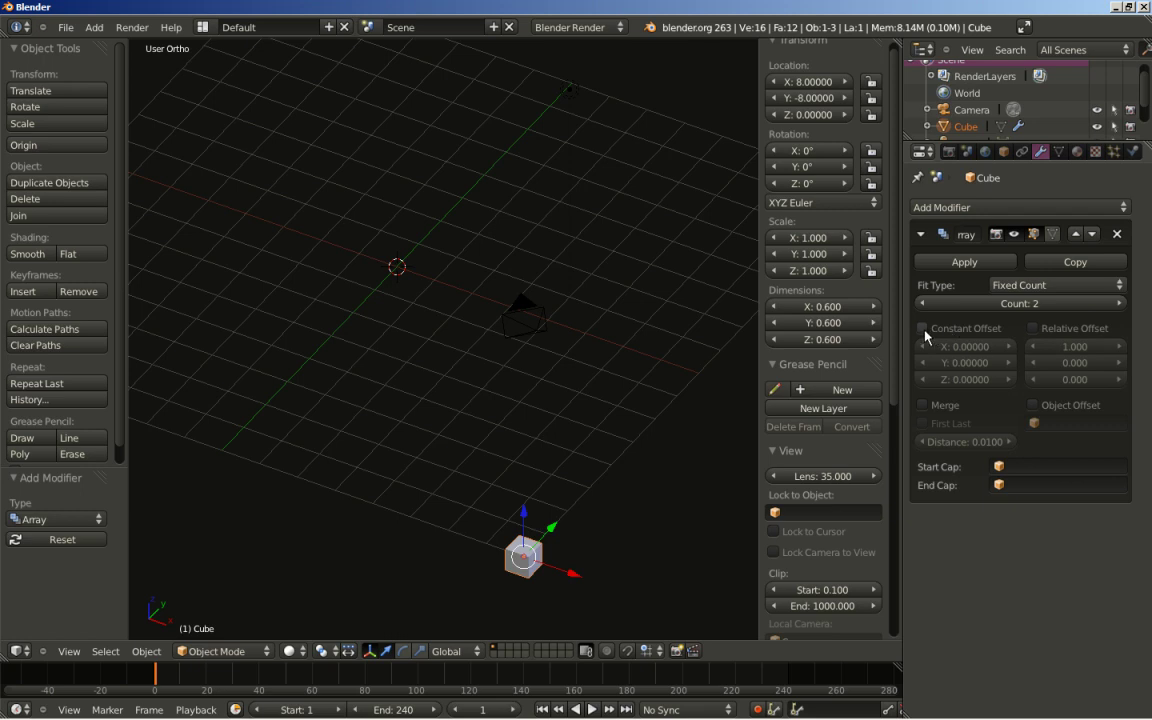
{"action": "left_click", "coordinate": [928, 337]}
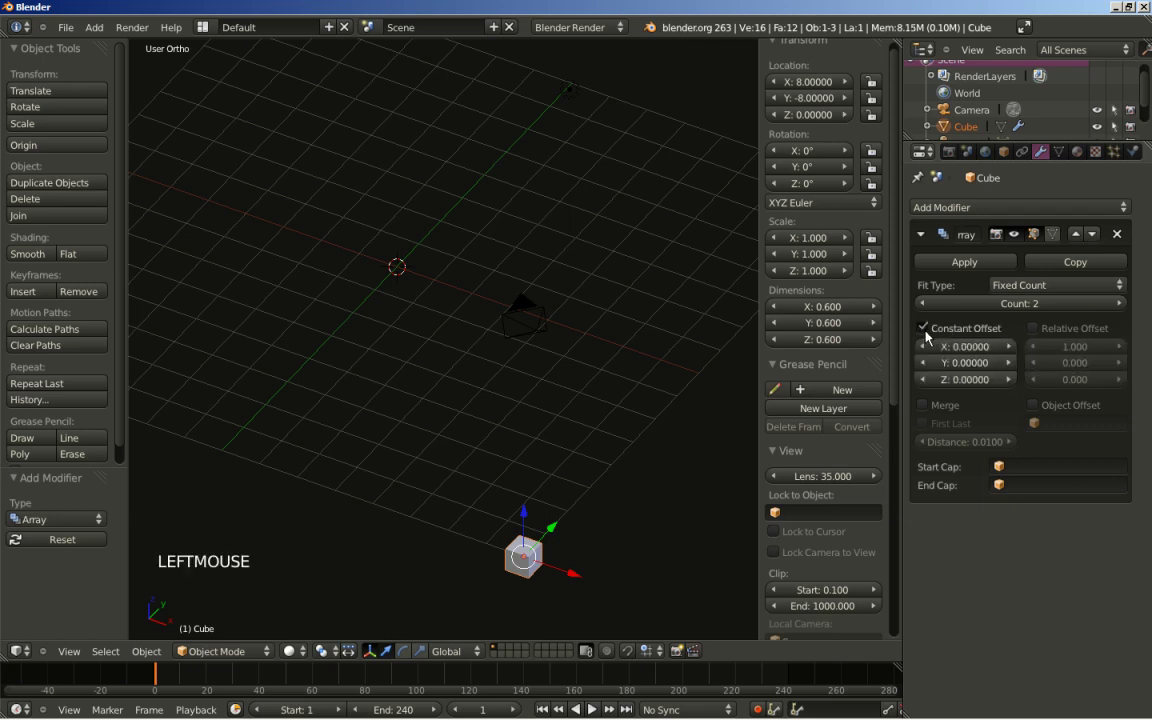
{"action": "left_click", "coordinate": [957, 355]}
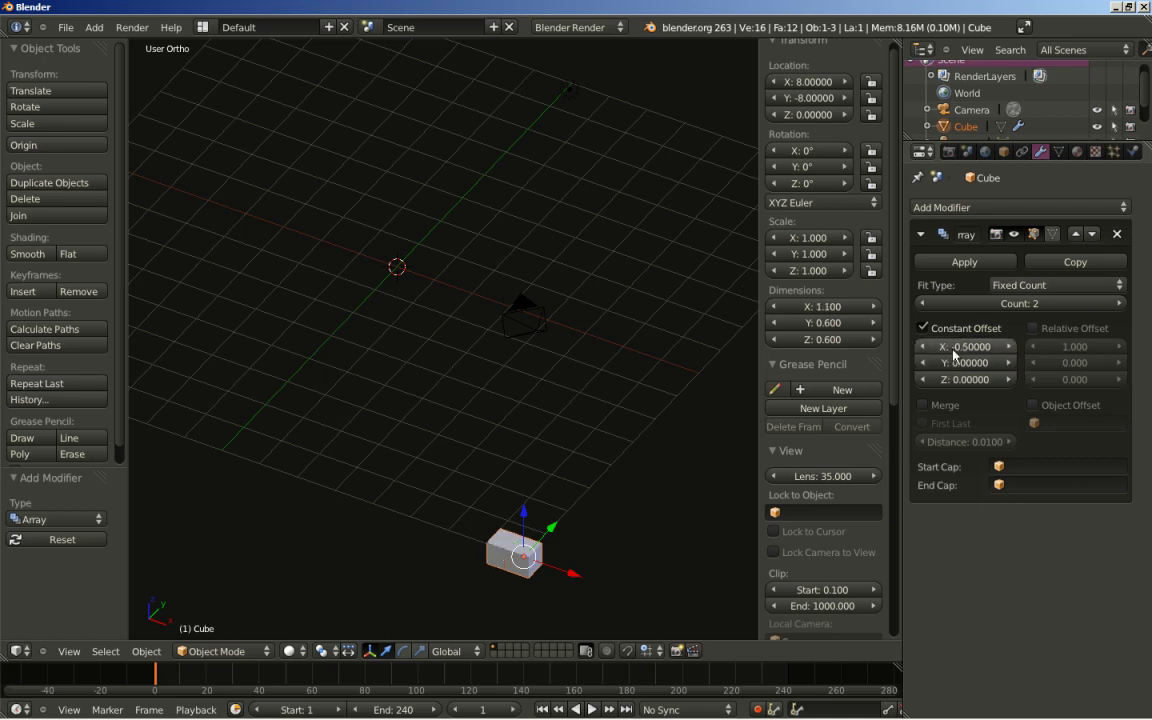
{"action": "middle_click", "coordinate": [618, 502]}
{"action": "scroll", "scroll_direction": "up", "scroll_amount": 3}
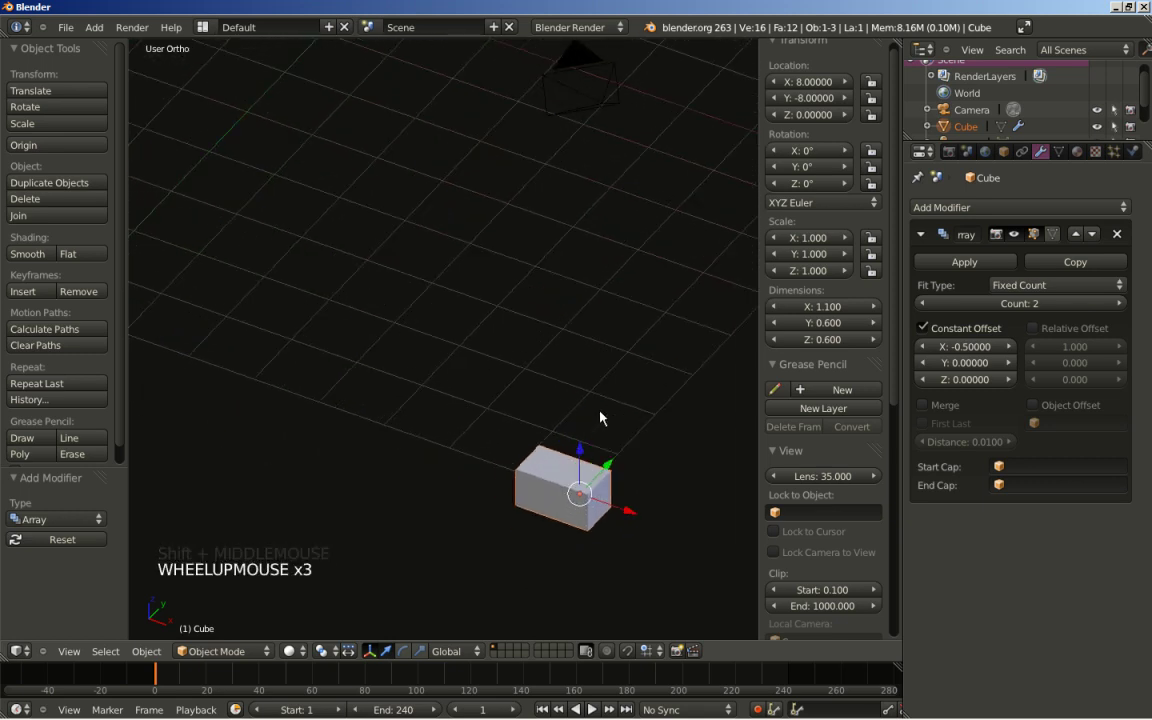
{"action": "middle_click", "coordinate": [722, 350]}
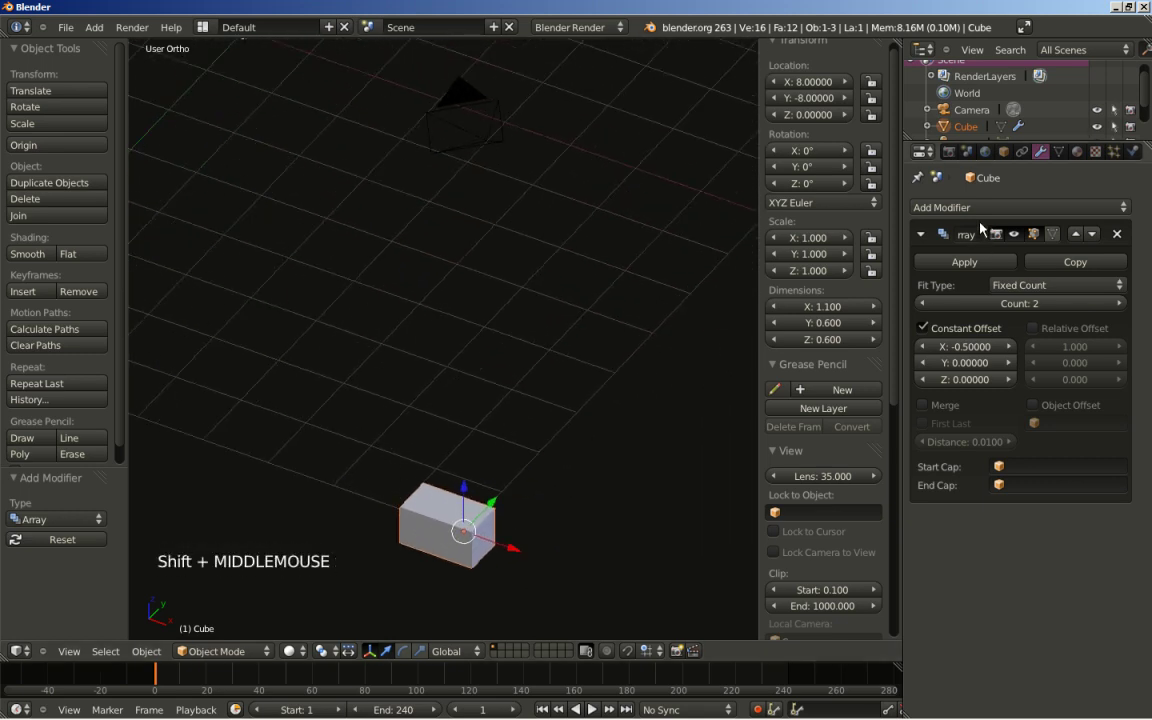
Add a second Array modifier with Relative Offset off and Constant Offset Y 0.5
{"action": "left_click", "coordinate": [984, 217]}
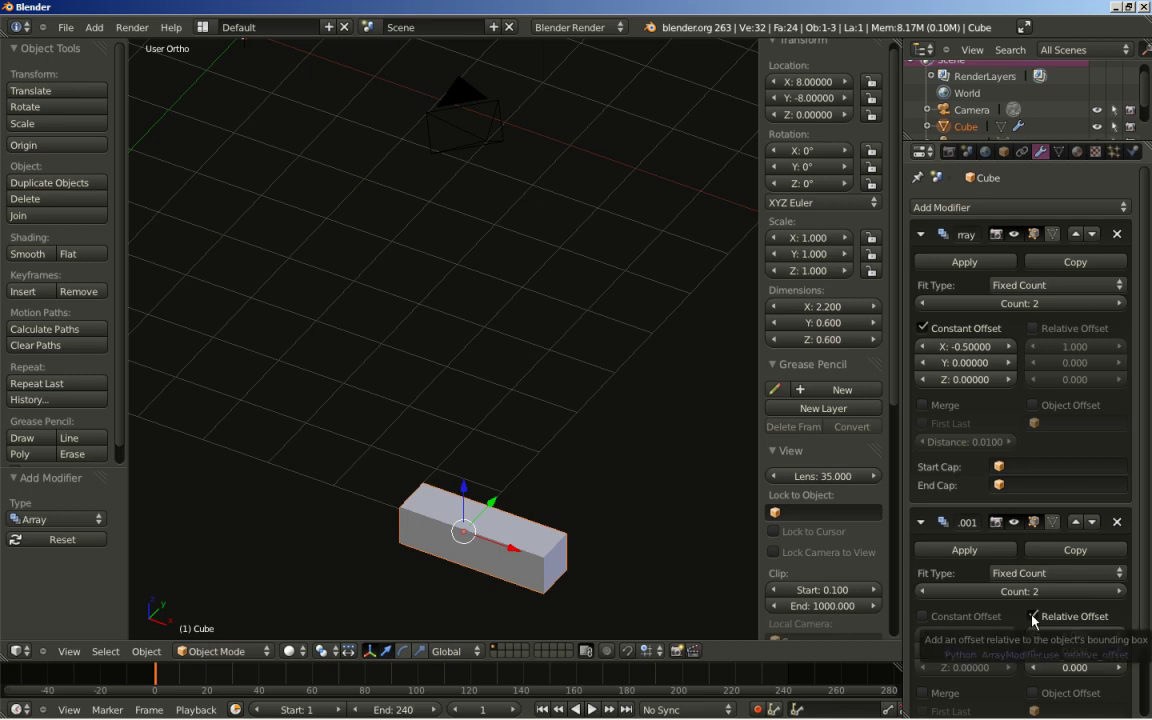
{"action": "left_click", "coordinate": [1033, 620]}
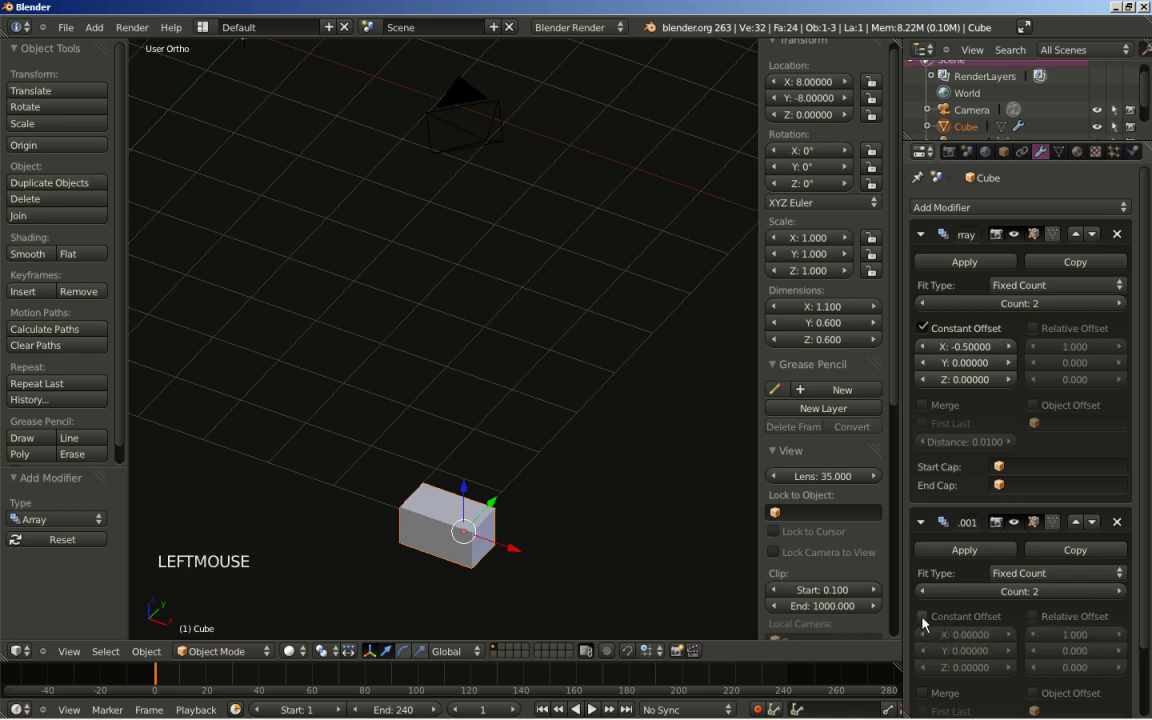
{"action": "left_click", "coordinate": [923, 622]}
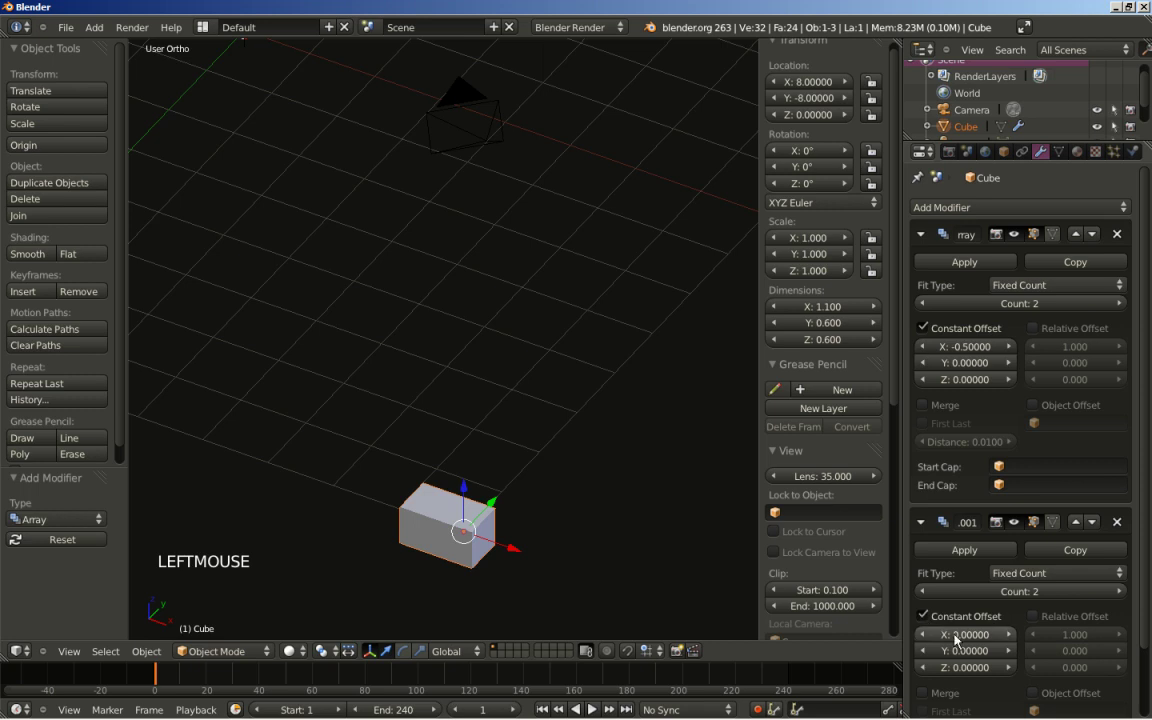
{"action": "left_click", "coordinate": [966, 658]}
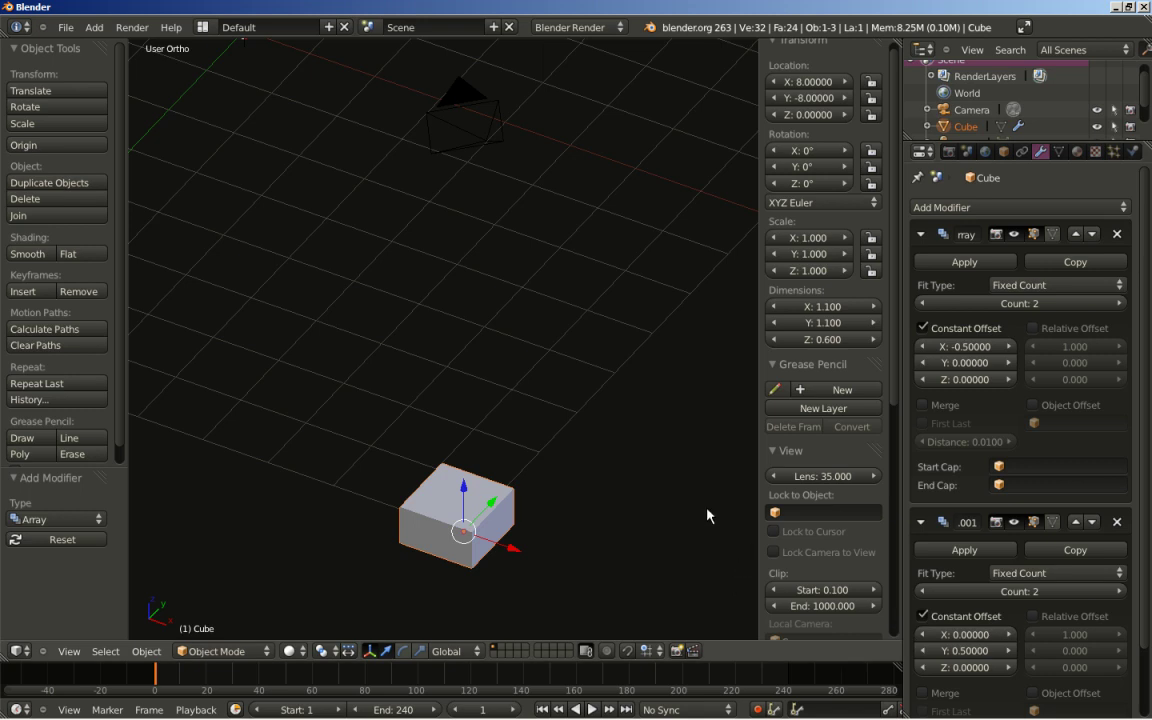
Scale the cube's mesh by 0.8 in Edit Mode, shrinking the block to 0.98 by 0.98 by 0.48
{"action": "key", "text": "Tab"}
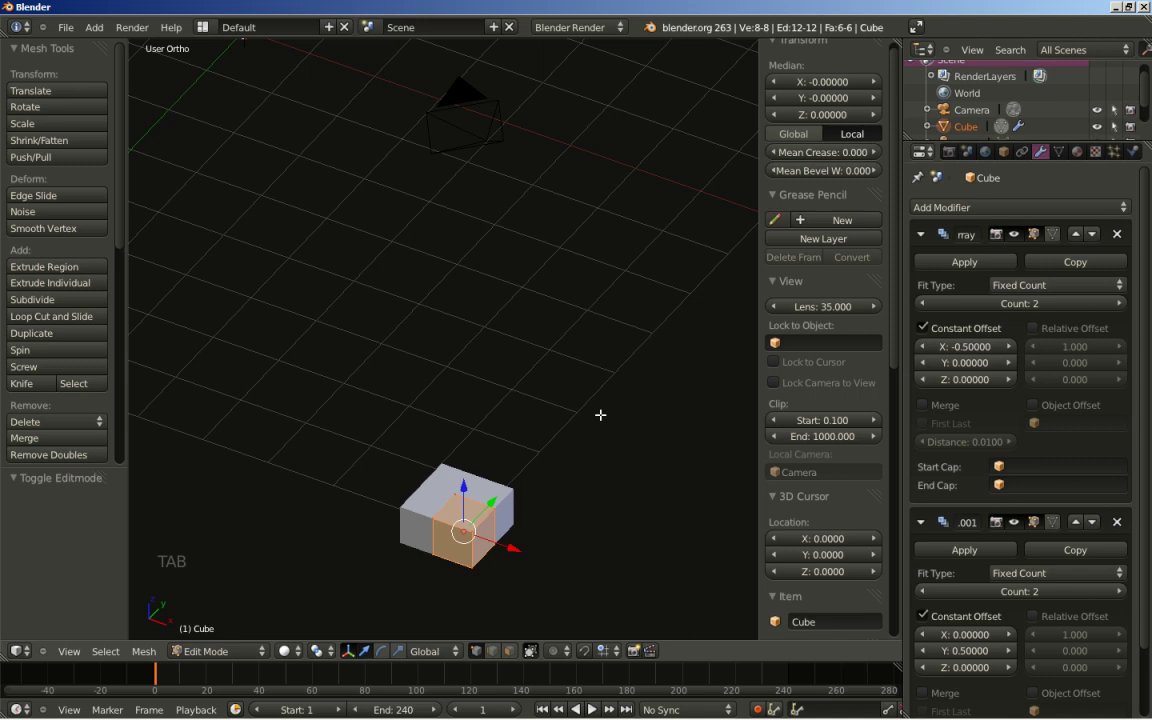
{"action": "key", "text": "s"}
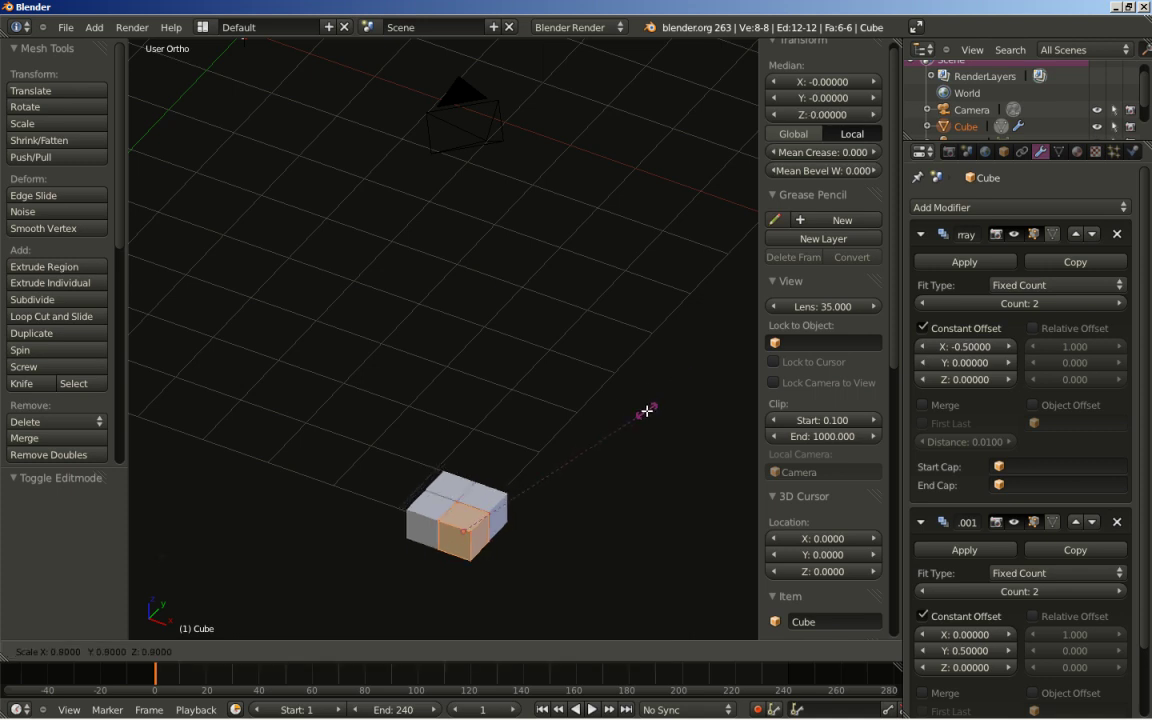
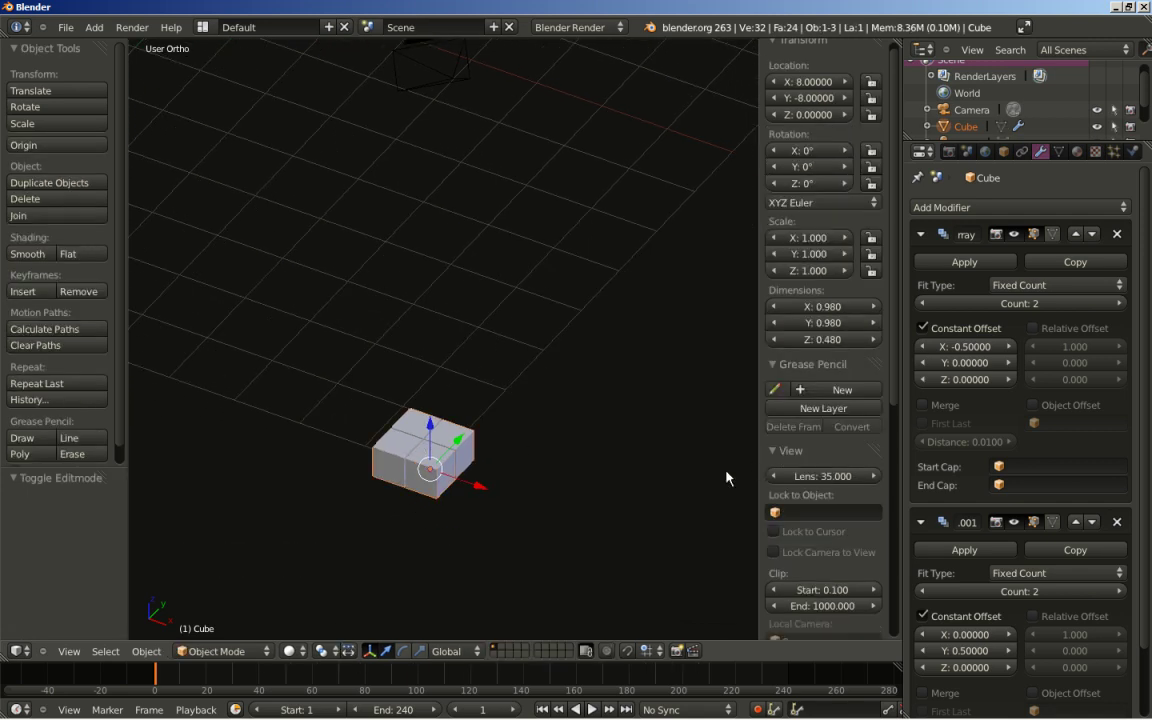
{"action": "scroll", "scroll_direction": "down", "scroll_amount": 3}
{"action": "middle_click", "coordinate": [696, 317]}
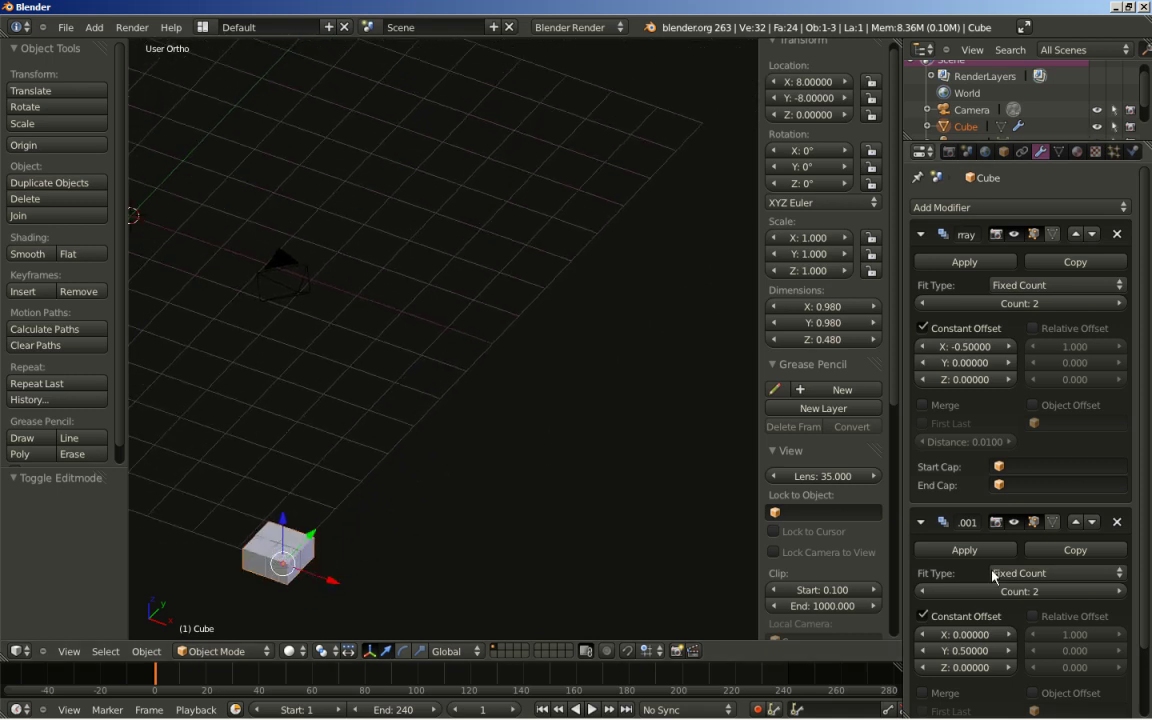
Set Count to 33 on both Array modifiers, forming a 16.48 by 16.48 tiled floor
{"action": "left_click", "coordinate": [1016, 596]}
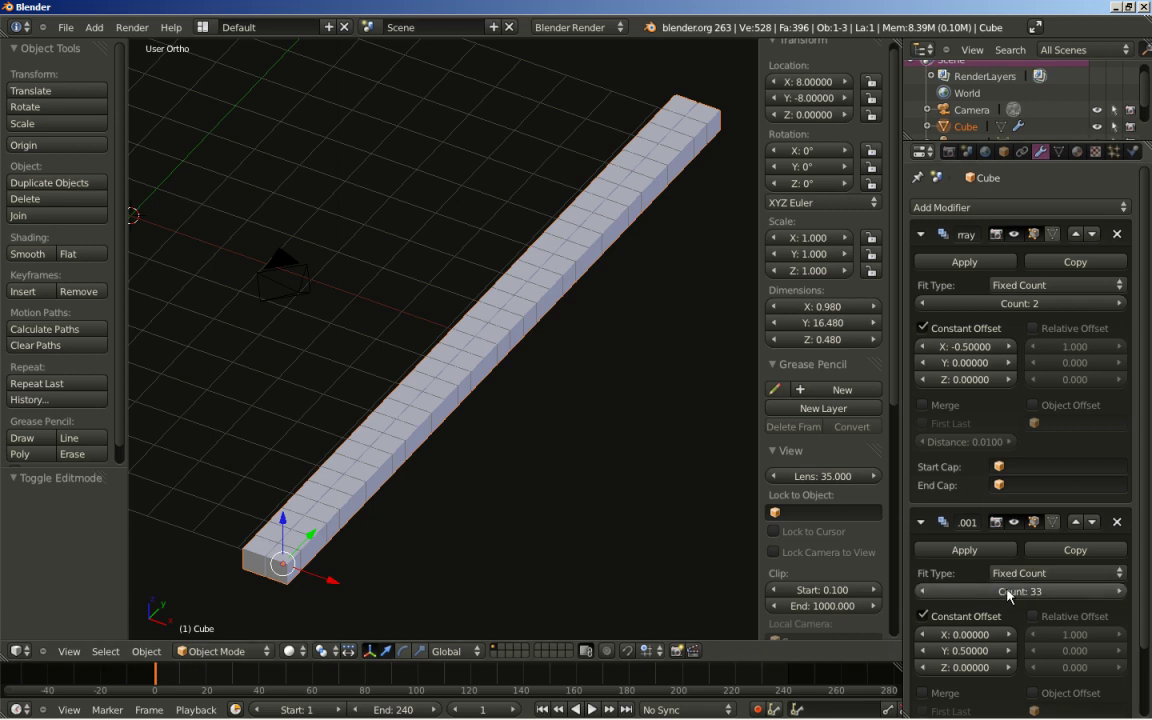
{"action": "left_click", "coordinate": [1025, 310]}
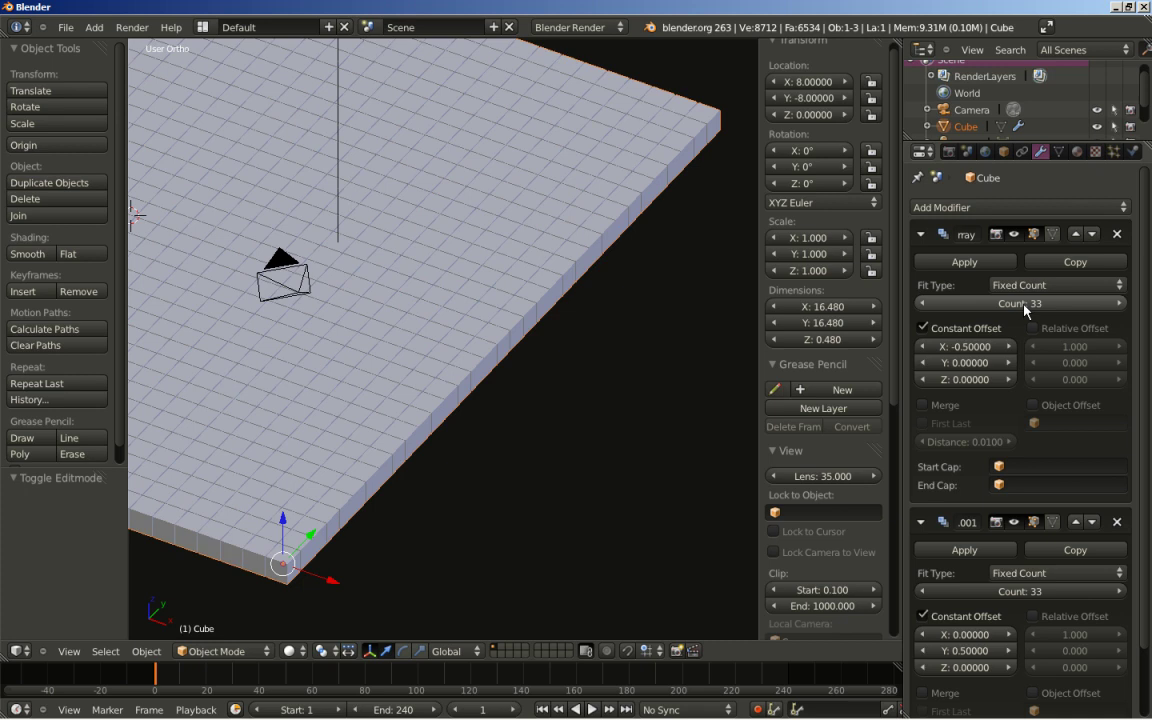
{"action": "middle_click", "coordinate": [328, 402]}
{"action": "scroll", "scroll_direction": "down", "scroll_amount": 3}
{"action": "scroll", "scroll_direction": "down", "scroll_amount": 3}
{"action": "middle_click", "coordinate": [506, 364]}
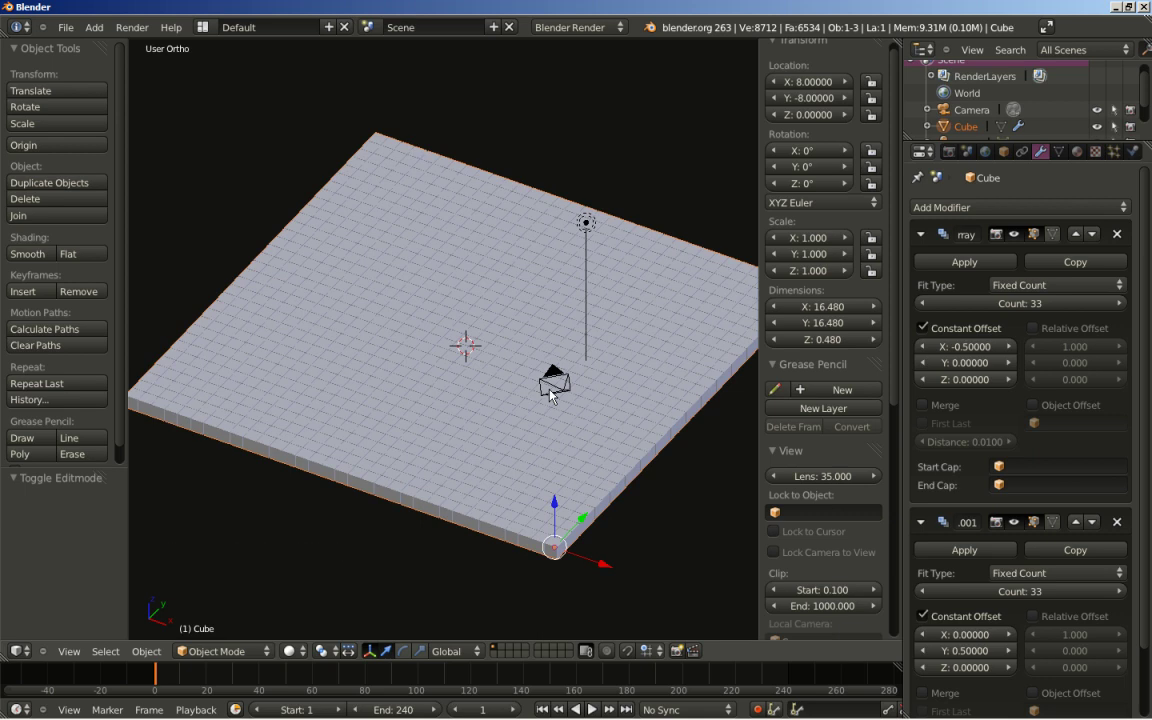
Add an Empty displayed as a Sphere of size 5 at the origin, then reselect the floor
{"action": "key", "text": "shift+a"}
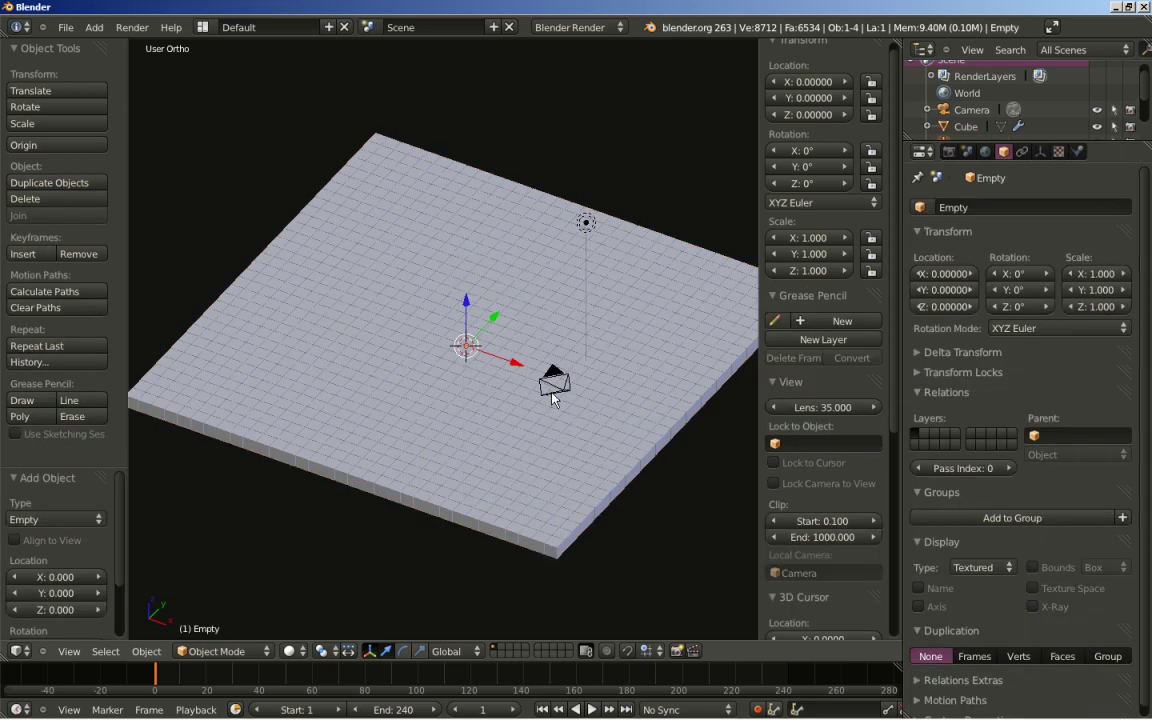
{"action": "left_click", "coordinate": [1041, 156]}
{"action": "left_click", "coordinate": [1033, 251]}
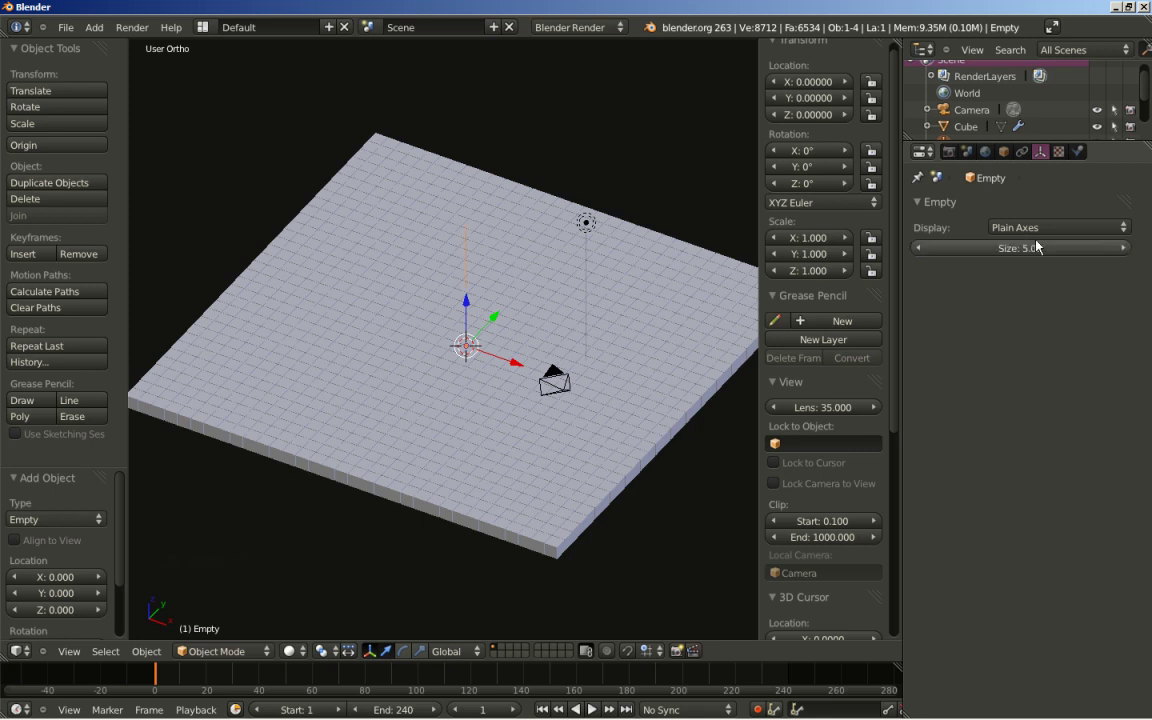
{"action": "left_click", "coordinate": [1053, 231]}
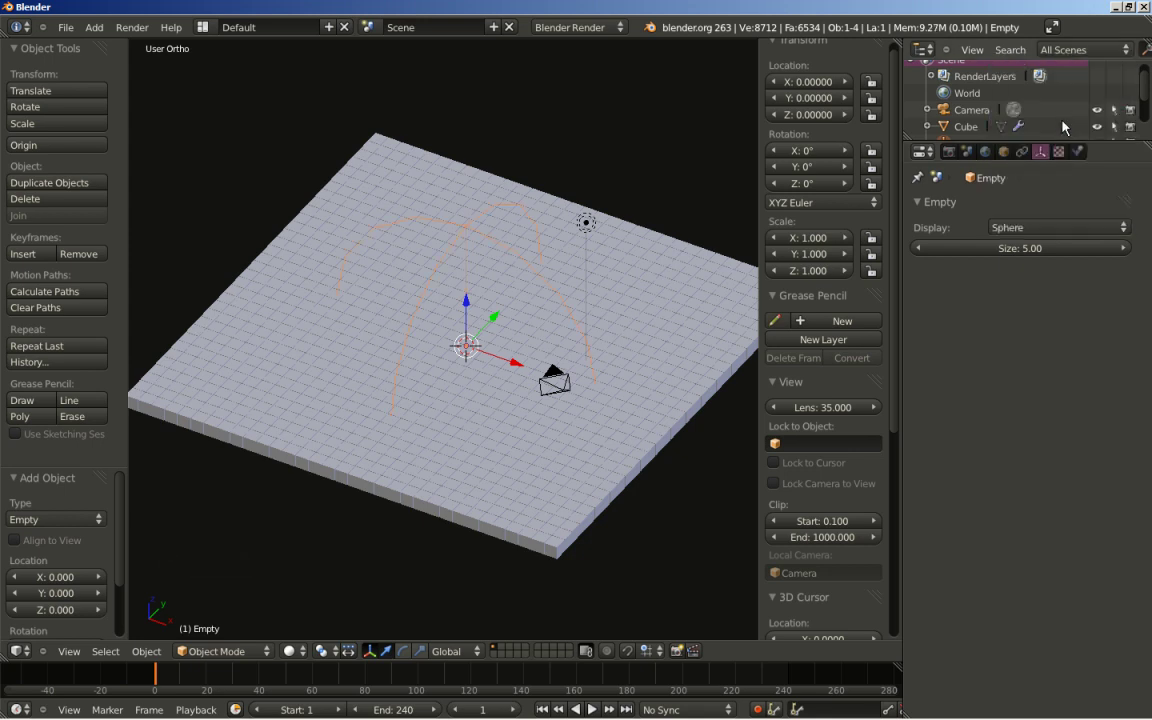
{"action": "middle_click", "coordinate": [520, 399]}
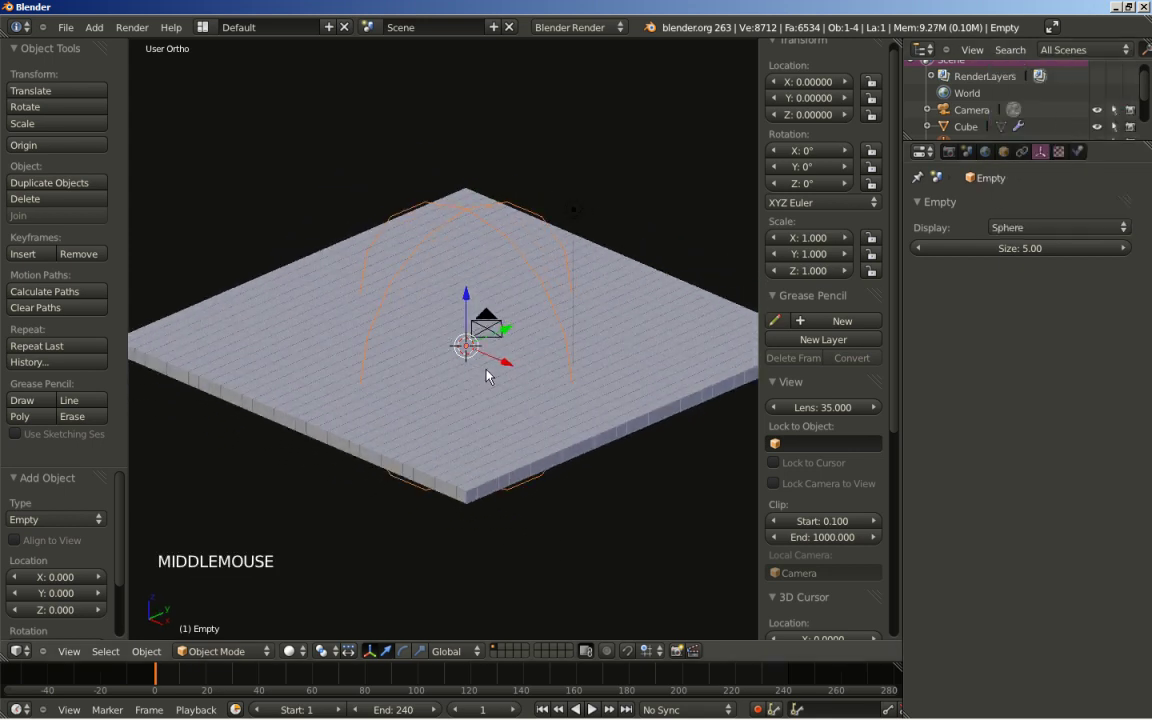
{"action": "right_click", "coordinate": [740, 352]}
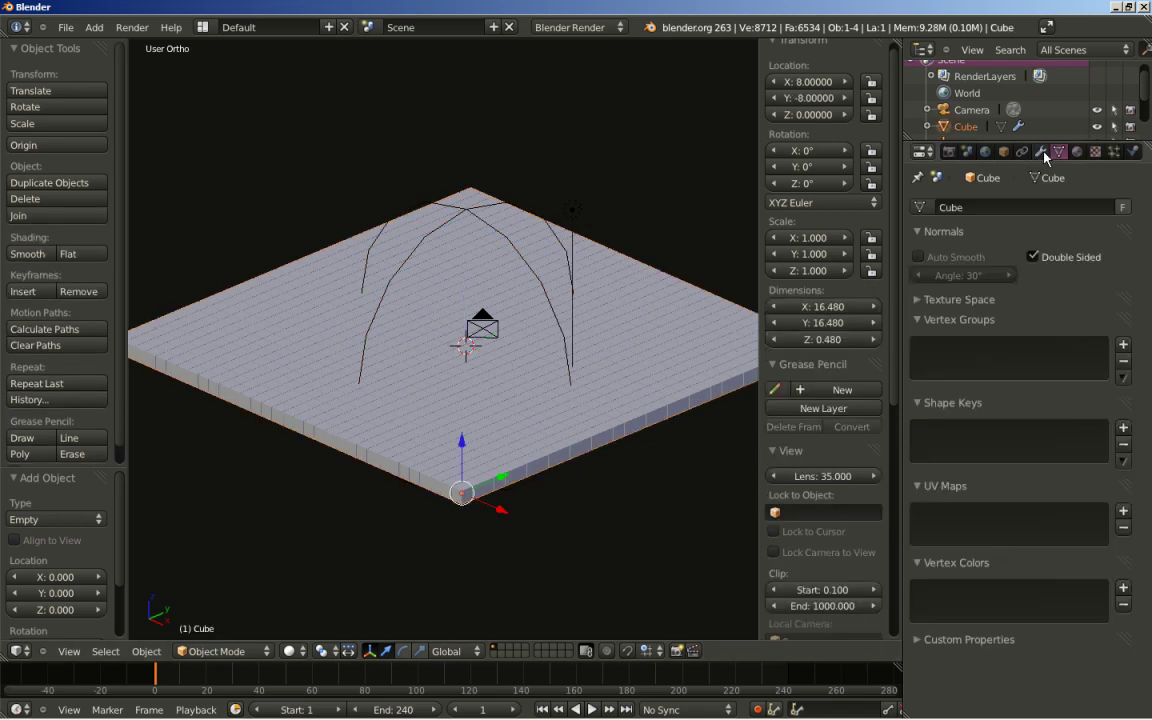
Add a Wave modifier to the tiled floor and play the animation with Alt+A
{"action": "left_click", "coordinate": [1044, 157]}
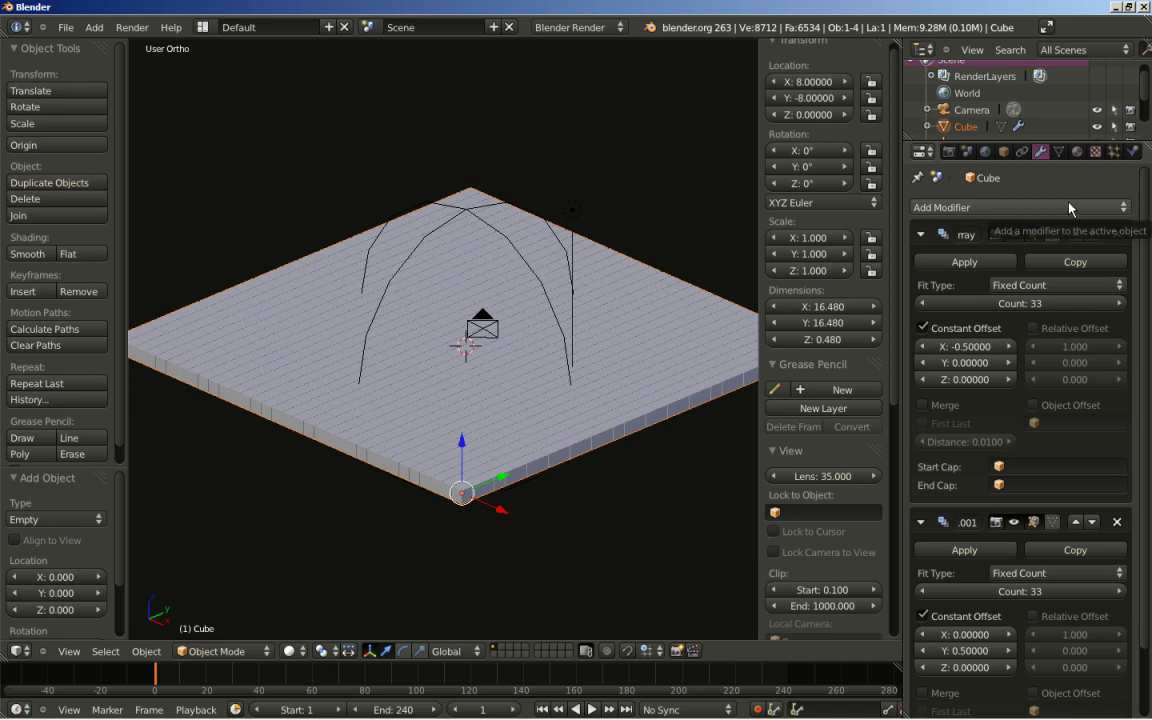
{"action": "left_click", "coordinate": [1070, 208]}
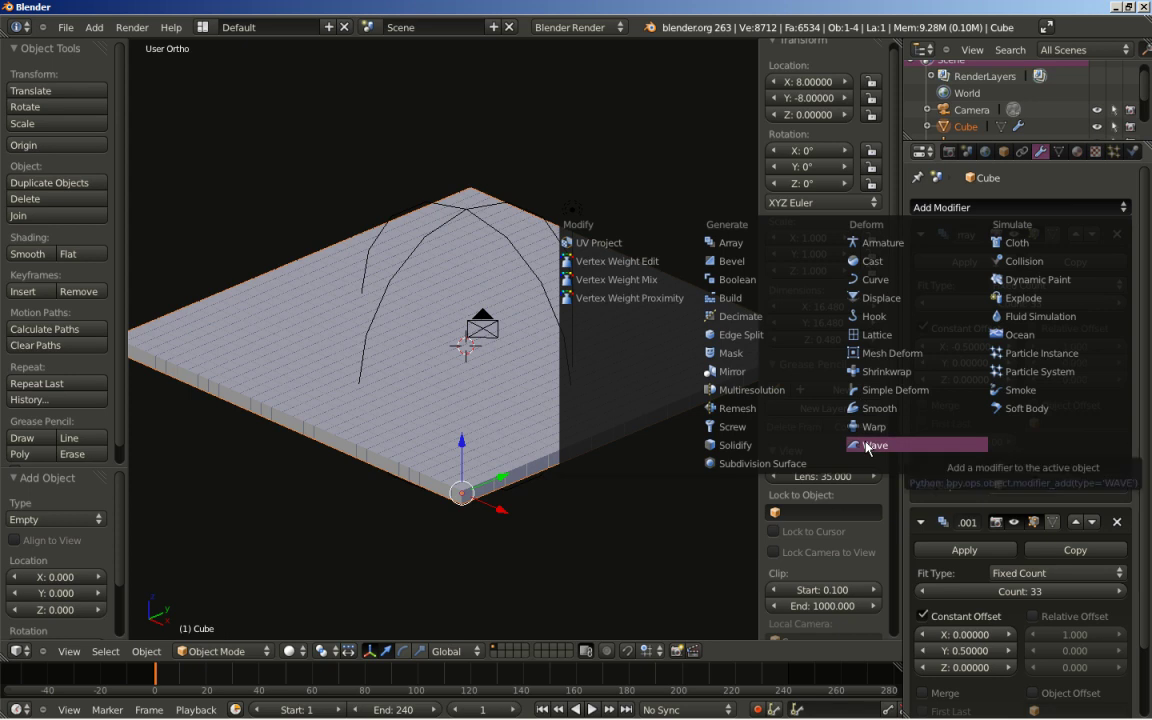
{"action": "middle_click", "coordinate": [441, 339]}
{"action": "middle_click", "coordinate": [347, 323]}
{"action": "key", "text": "alt+a"}
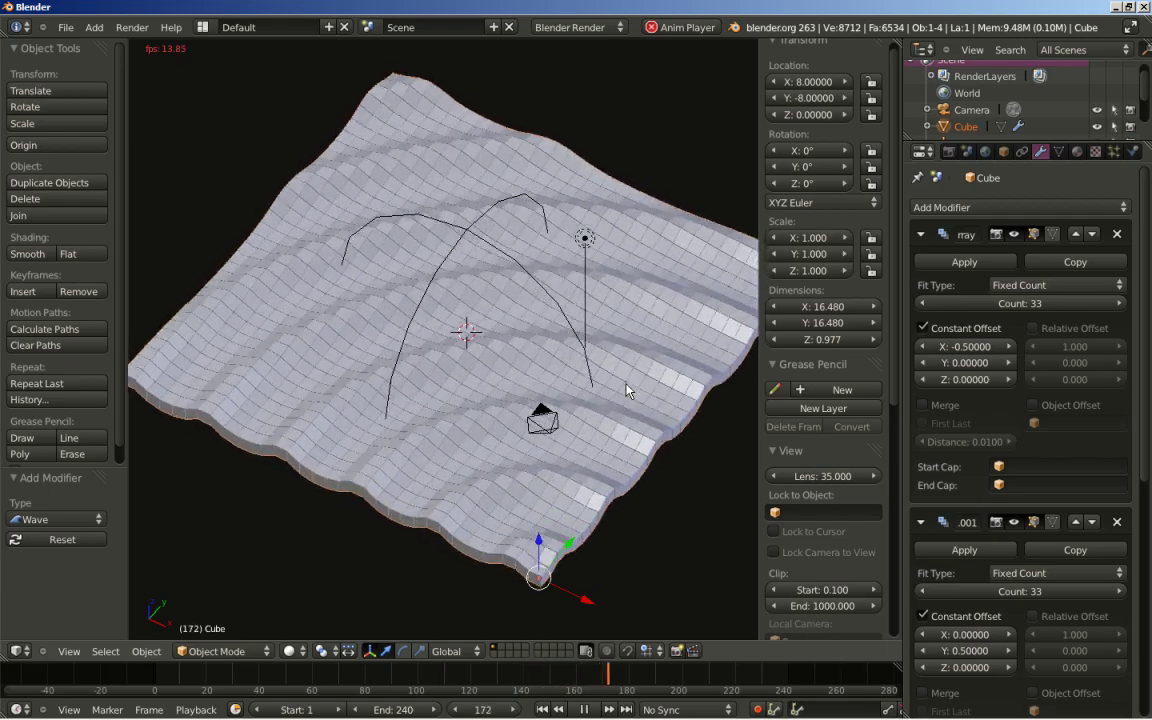
Enable Normals with X, Y, Z on the Wave modifier and watch the ripples
{"action": "left_click", "coordinate": [1147, 439]}
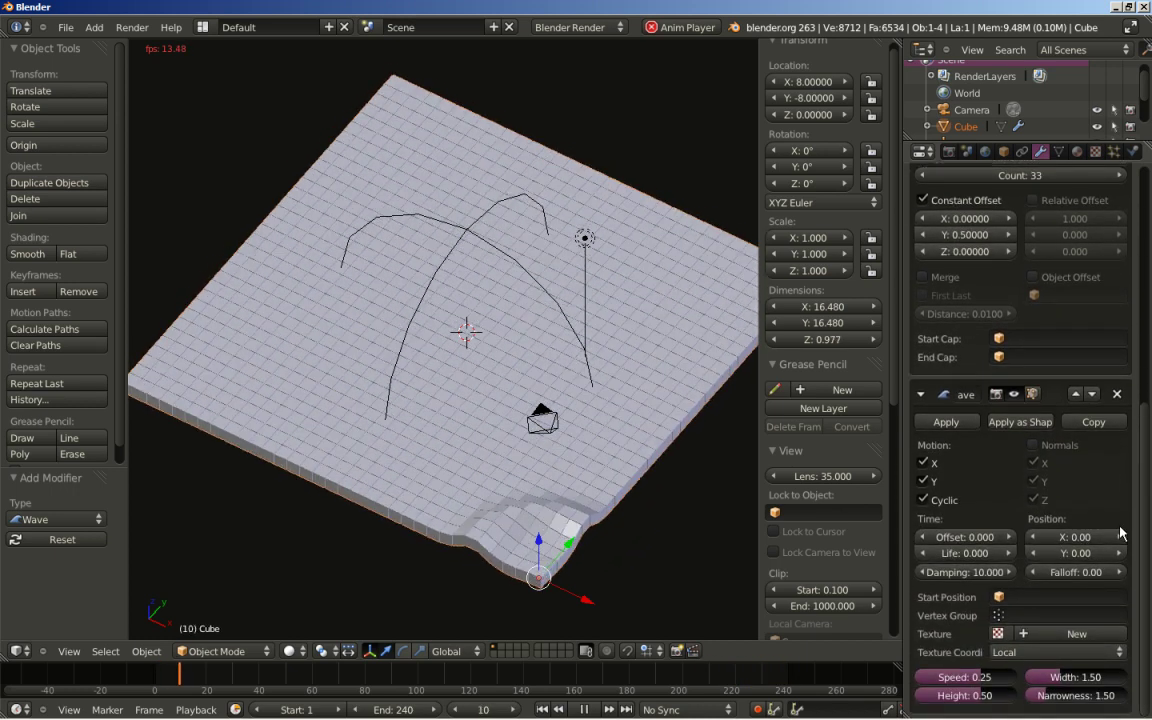
{"action": "left_click", "coordinate": [1037, 451]}
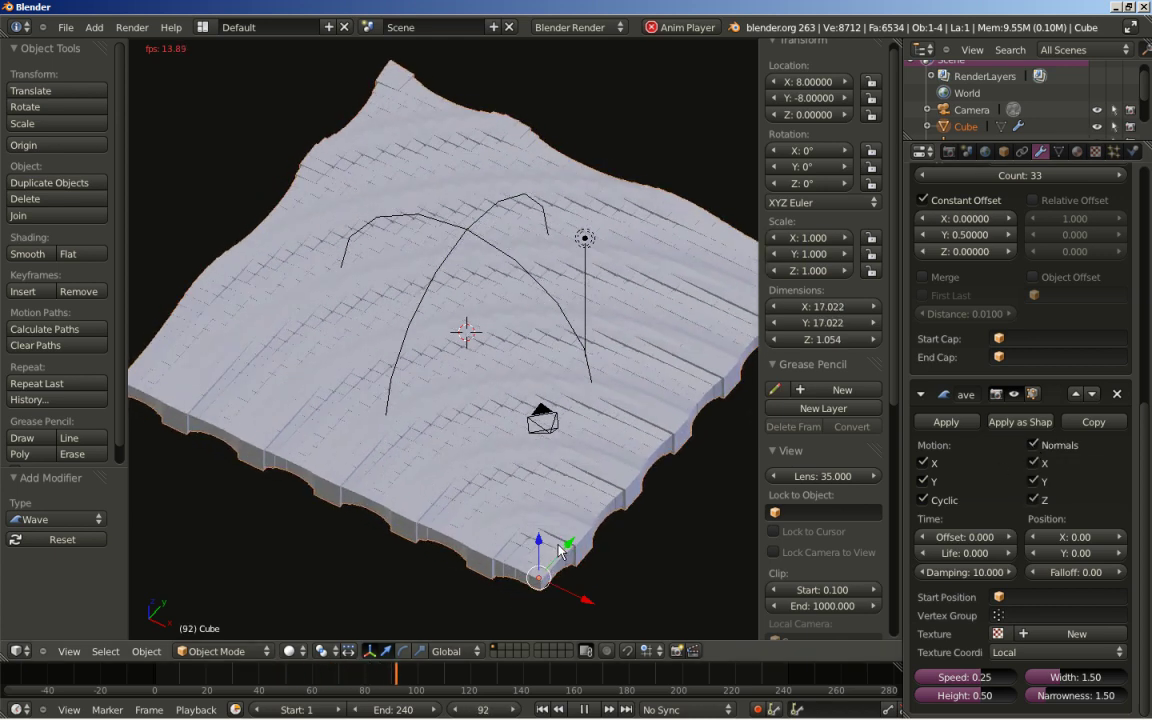
{"action": "middle_click", "coordinate": [376, 488]}
{"action": "middle_click", "coordinate": [368, 424]}
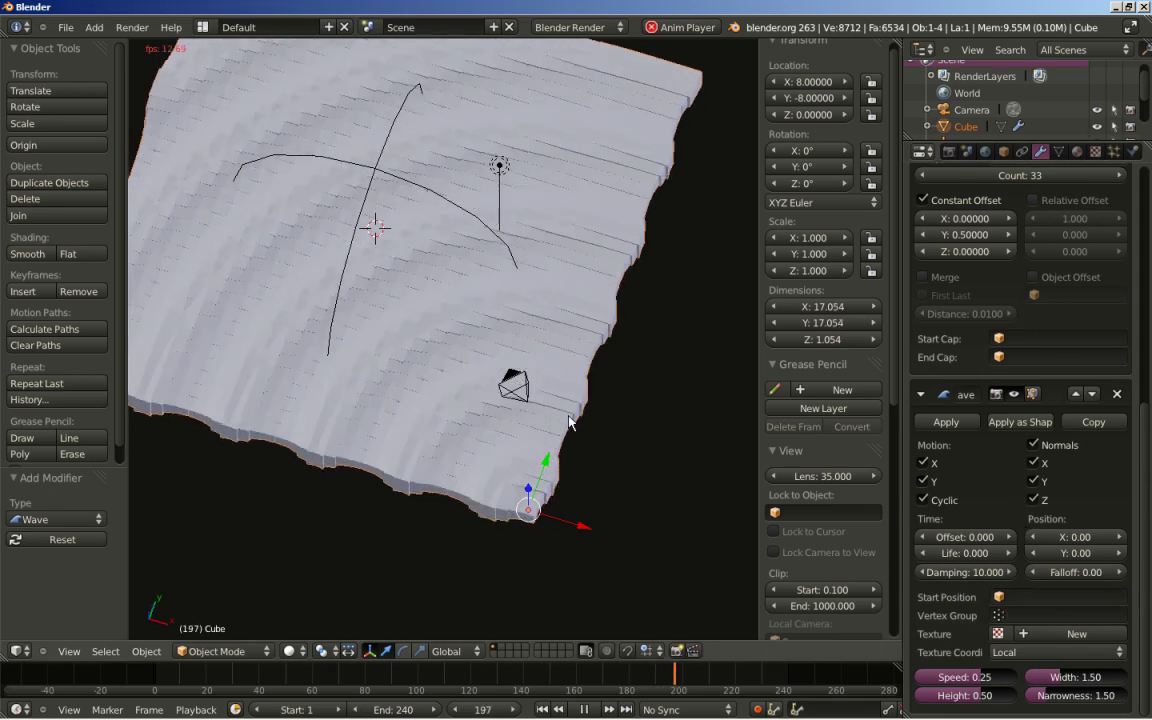
{"action": "middle_click", "coordinate": [468, 476]}
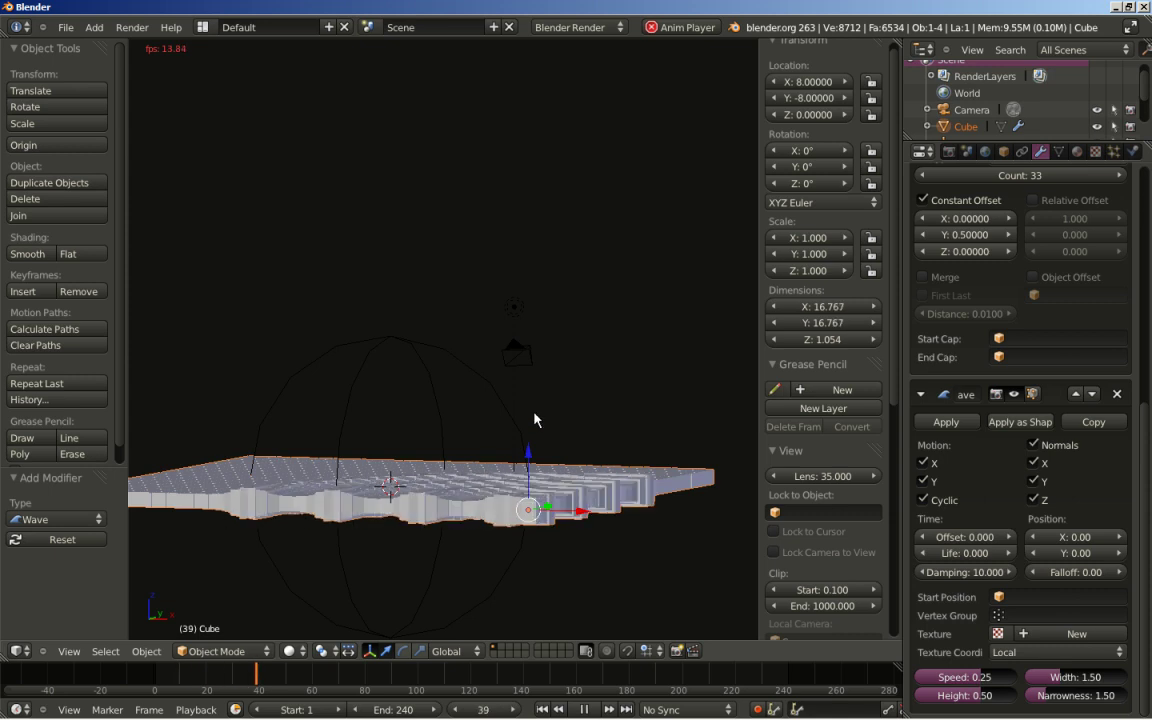
{"action": "middle_click", "coordinate": [542, 417]}
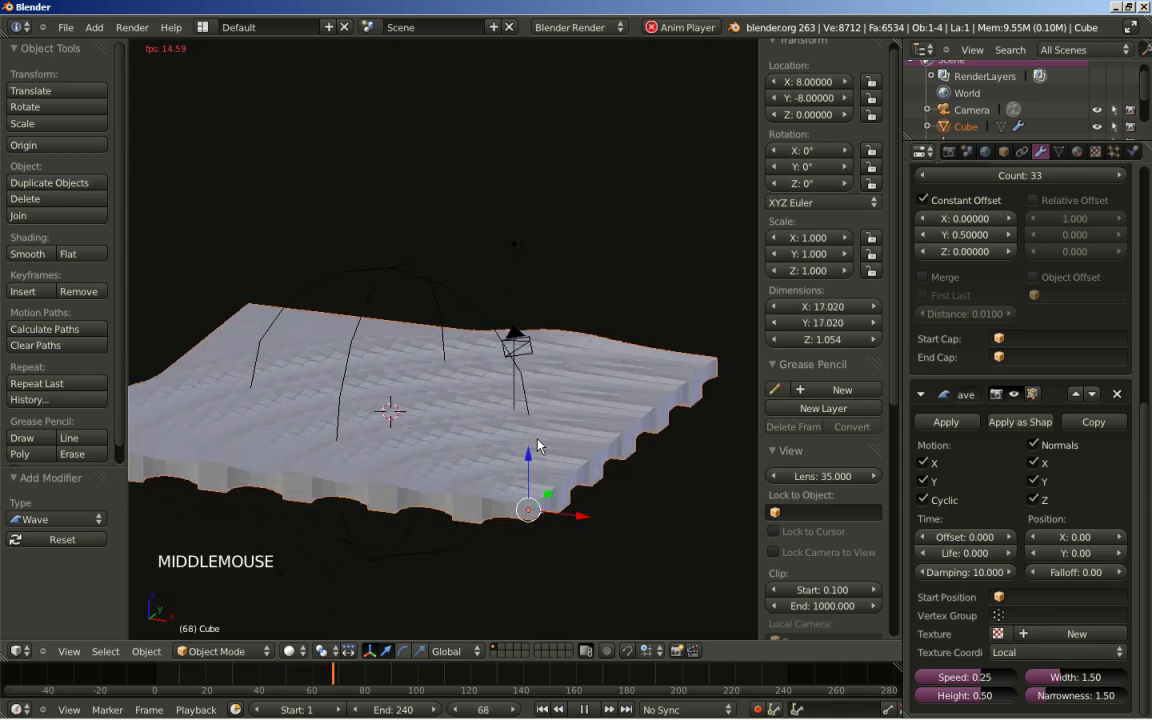
Orbit around the waving floor's edge and begin editing the wave Height (0.50)
{"action": "middle_click", "coordinate": [442, 482]}
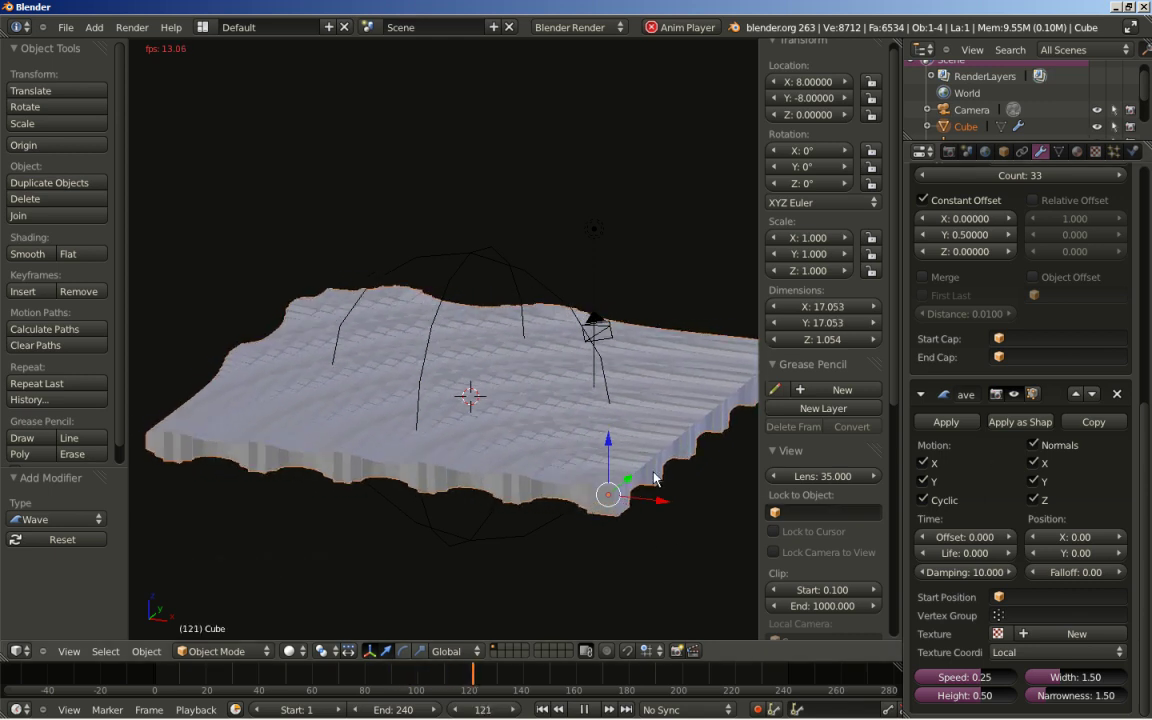
{"action": "middle_click", "coordinate": [607, 451]}
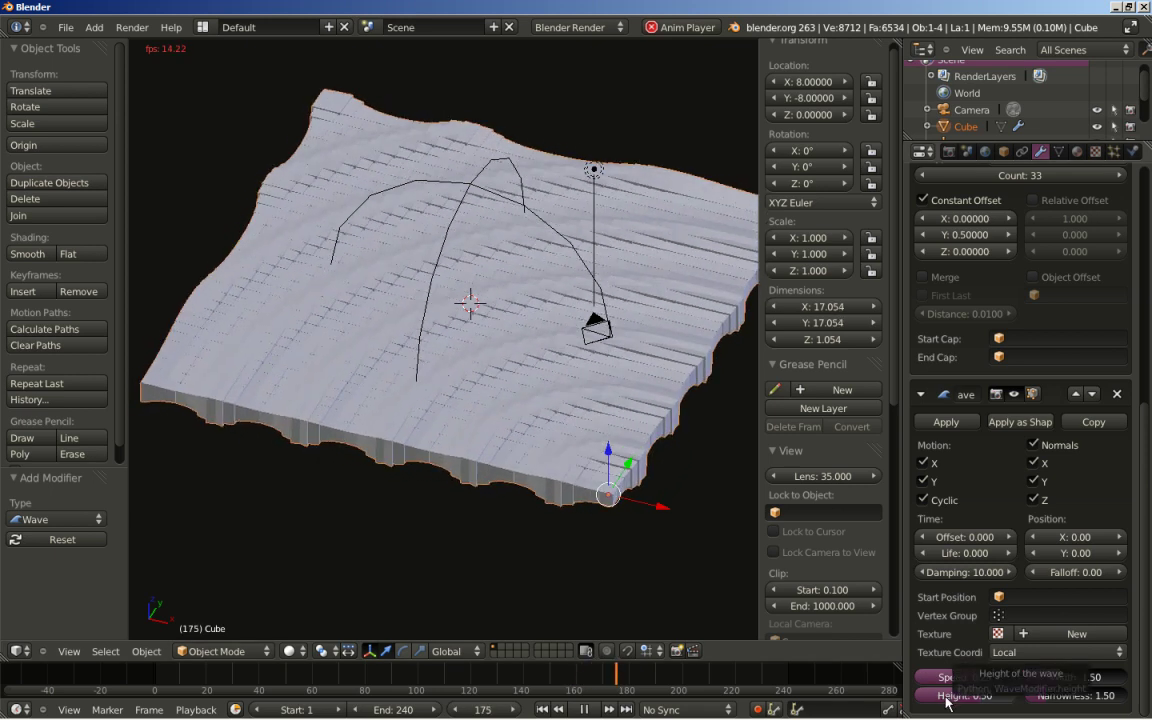
{"action": "middle_click", "coordinate": [619, 435]}
{"action": "middle_click", "coordinate": [497, 477]}
{"action": "middle_click", "coordinate": [439, 537]}
{"action": "scroll", "scroll_direction": "up", "scroll_amount": 3}
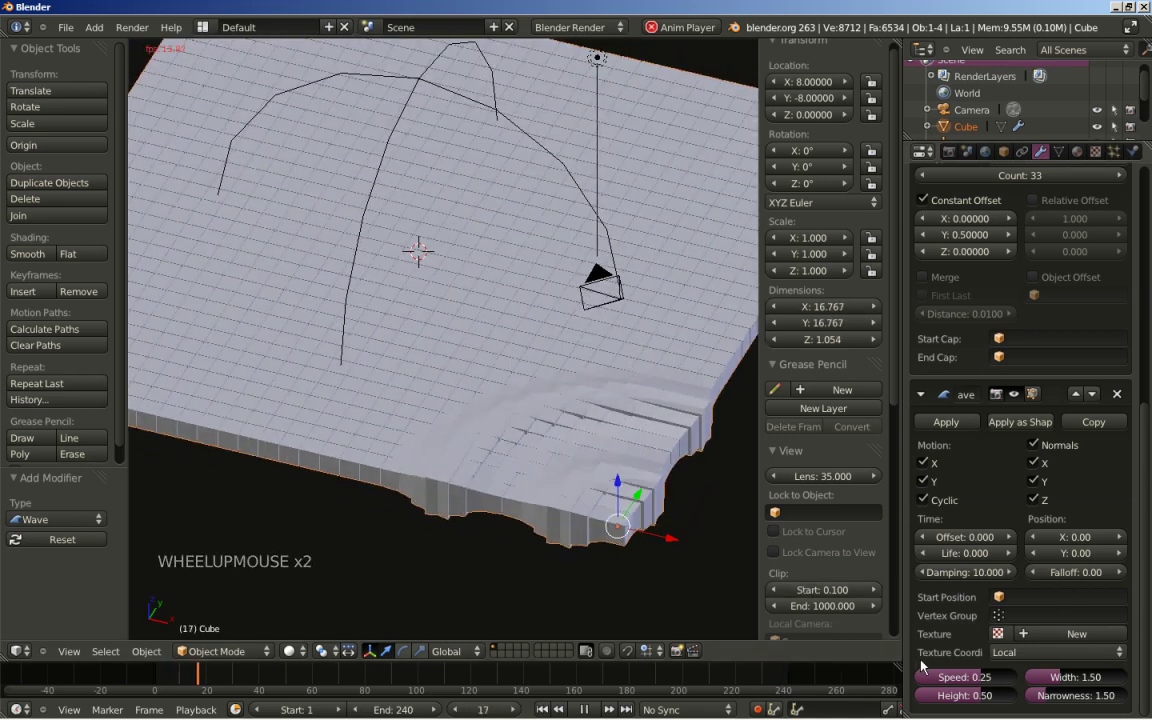
{"action": "left_click", "coordinate": [955, 702]}
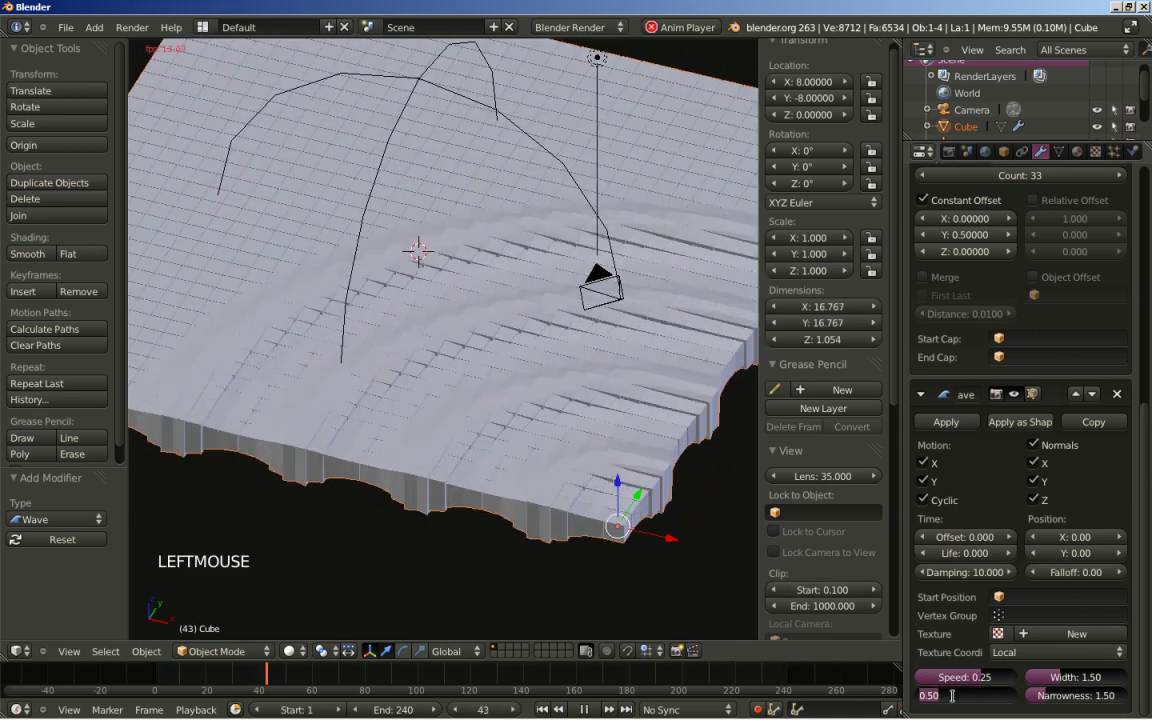
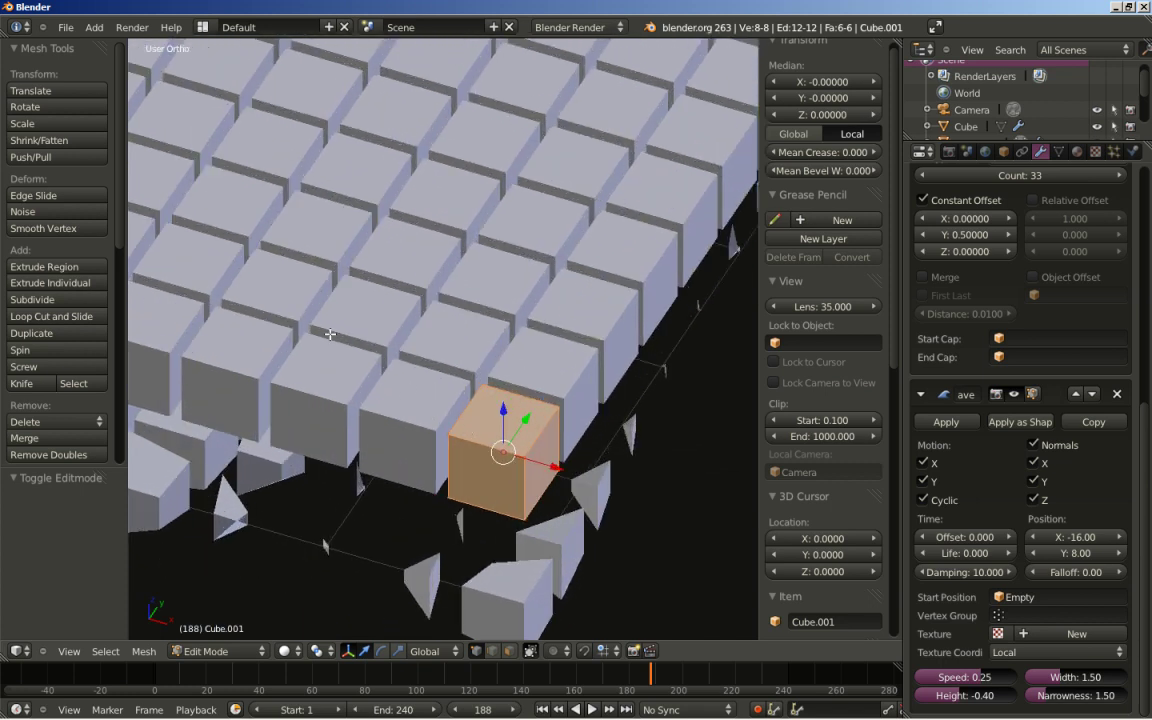
Subdivide Cube.001, round it with To Sphere factor 1 and scale it by 0.7
{"action": "key", "text": "w"}
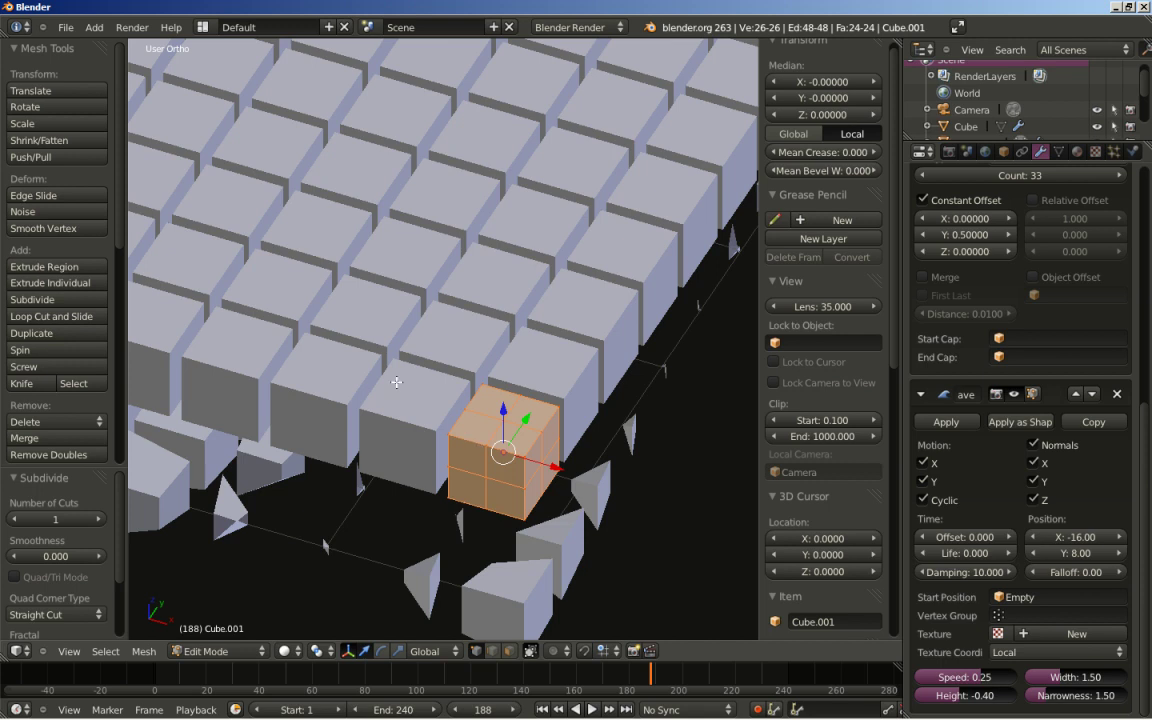
{"action": "key", "text": "shift+alt+s"}
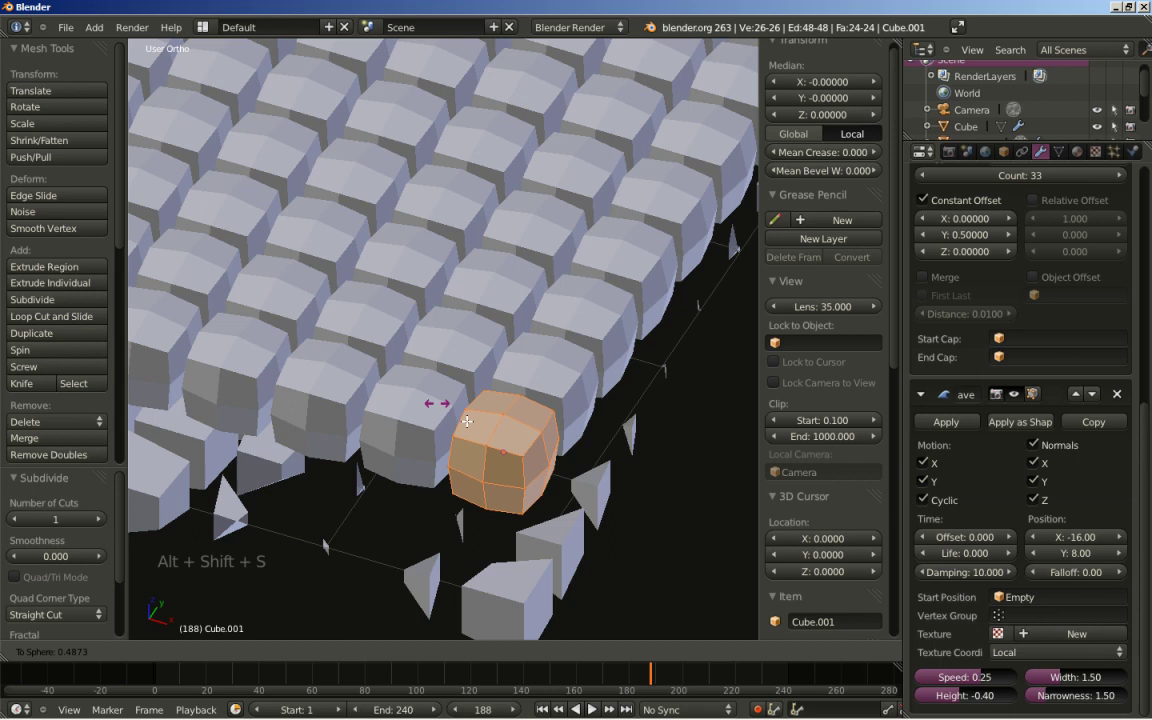
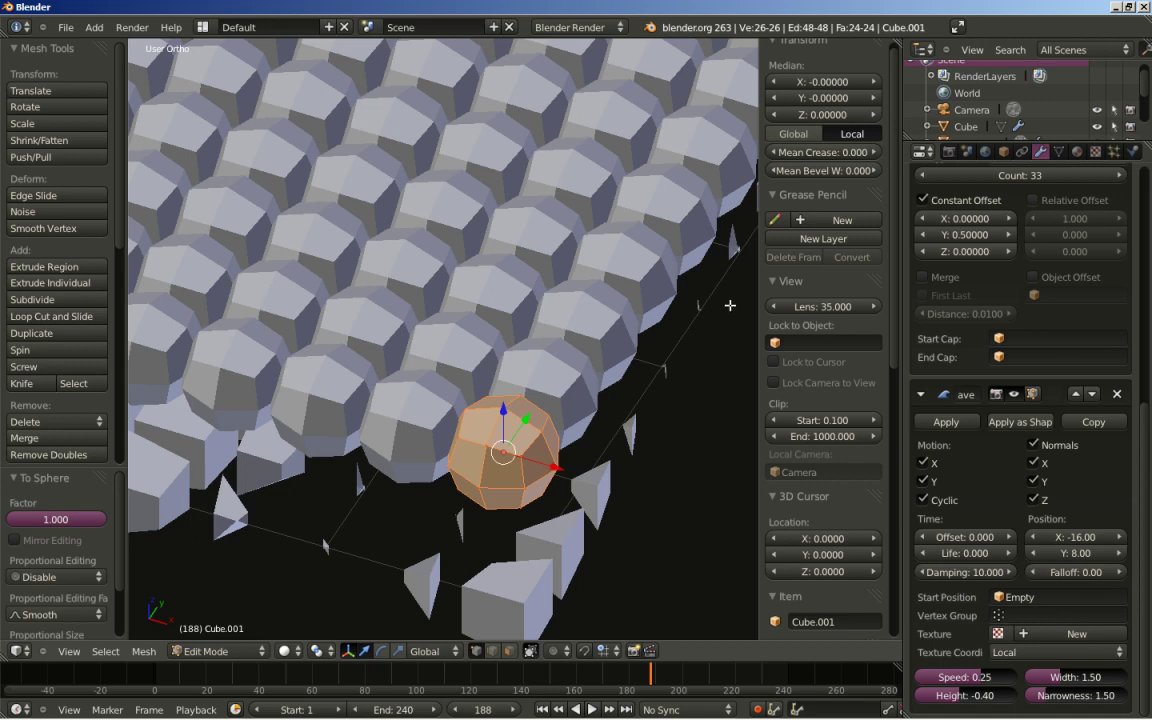
{"action": "key", "text": "s"}
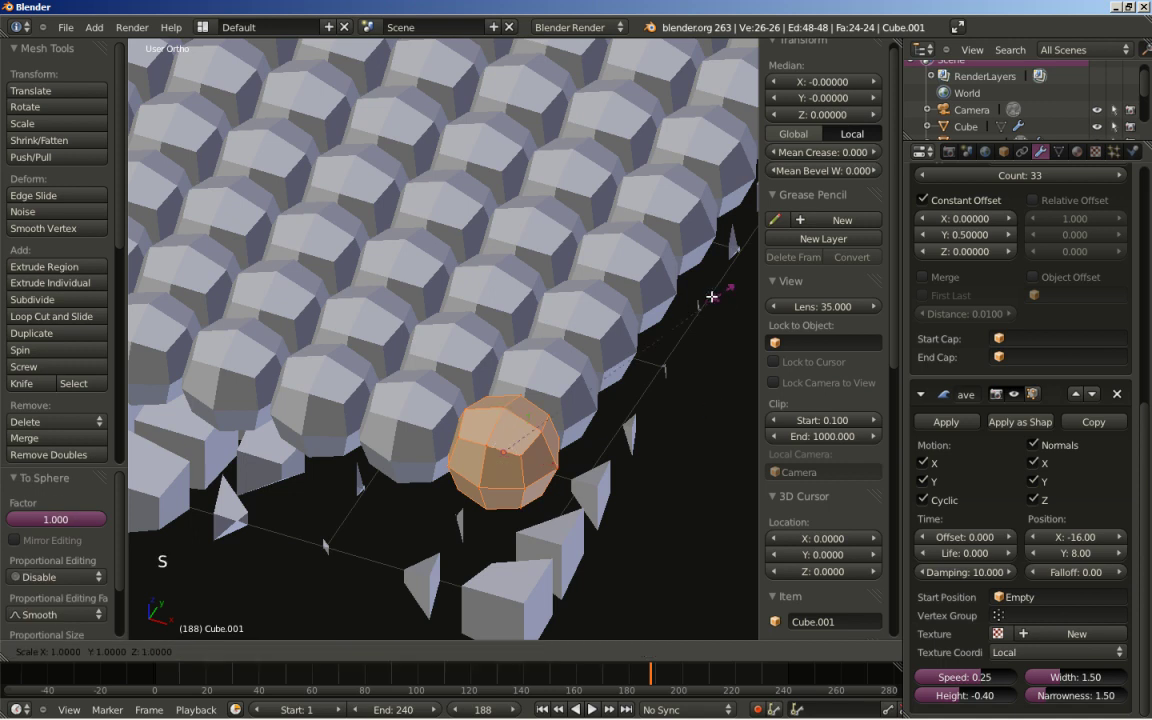
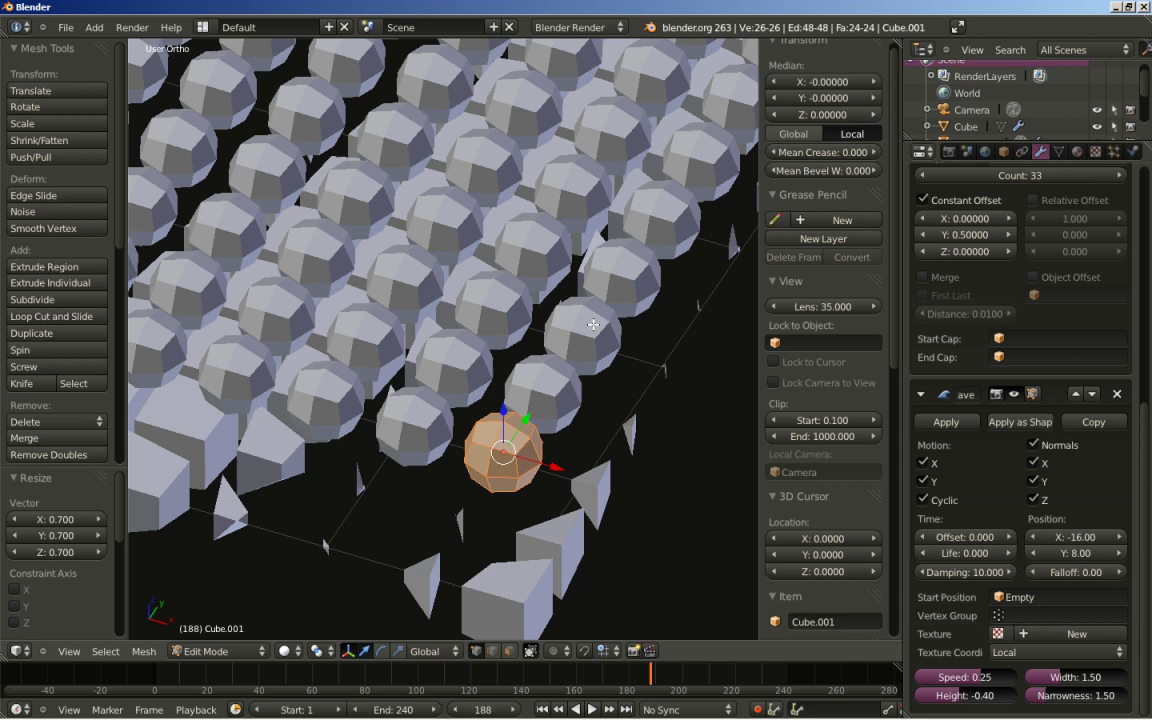
{"action": "key", "text": "Tab"}
Zoom out and orbit to view the whole layered arrays
{"action": "scroll", "scroll_direction": "down", "scroll_amount": 3}
{"action": "scroll", "scroll_direction": "down", "scroll_amount": 3}
{"action": "scroll", "scroll_direction": "down", "scroll_amount": 3}
{"action": "scroll", "scroll_direction": "down", "scroll_amount": 3}
{"action": "middle_click", "coordinate": [513, 316]}
{"action": "scroll", "scroll_direction": "up", "scroll_amount": 3}
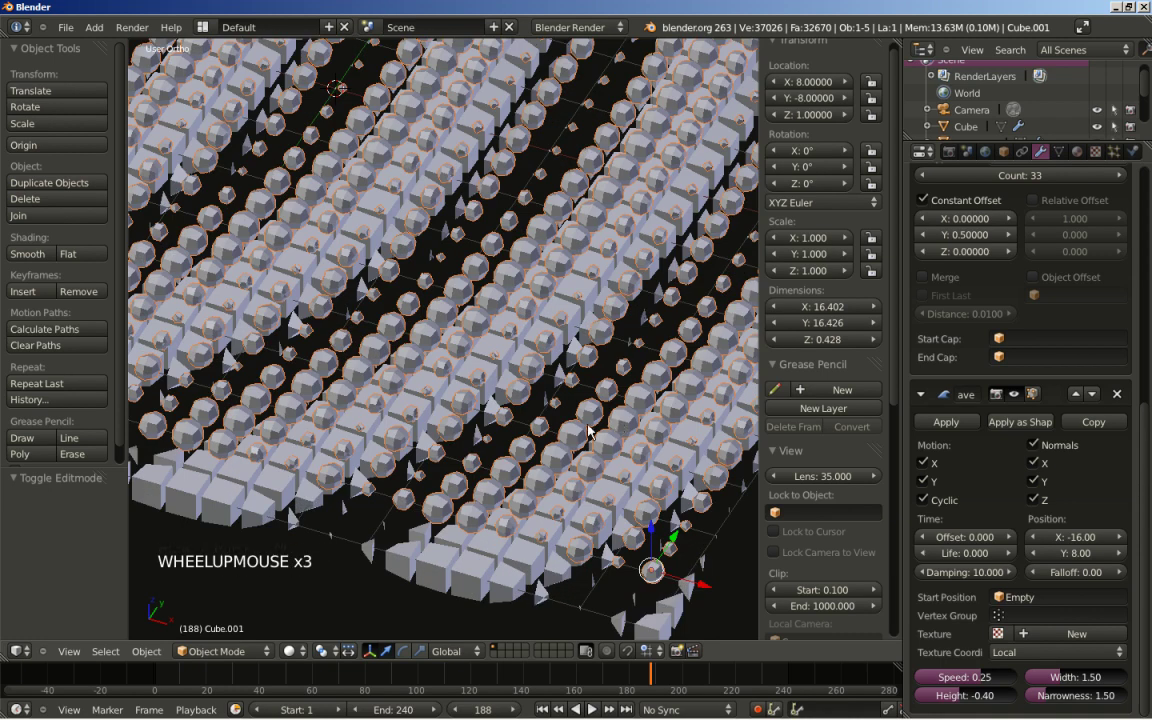
Give the grey floor cube its own single-user material and rename it BottonMat
{"action": "right_click", "coordinate": [475, 575]}
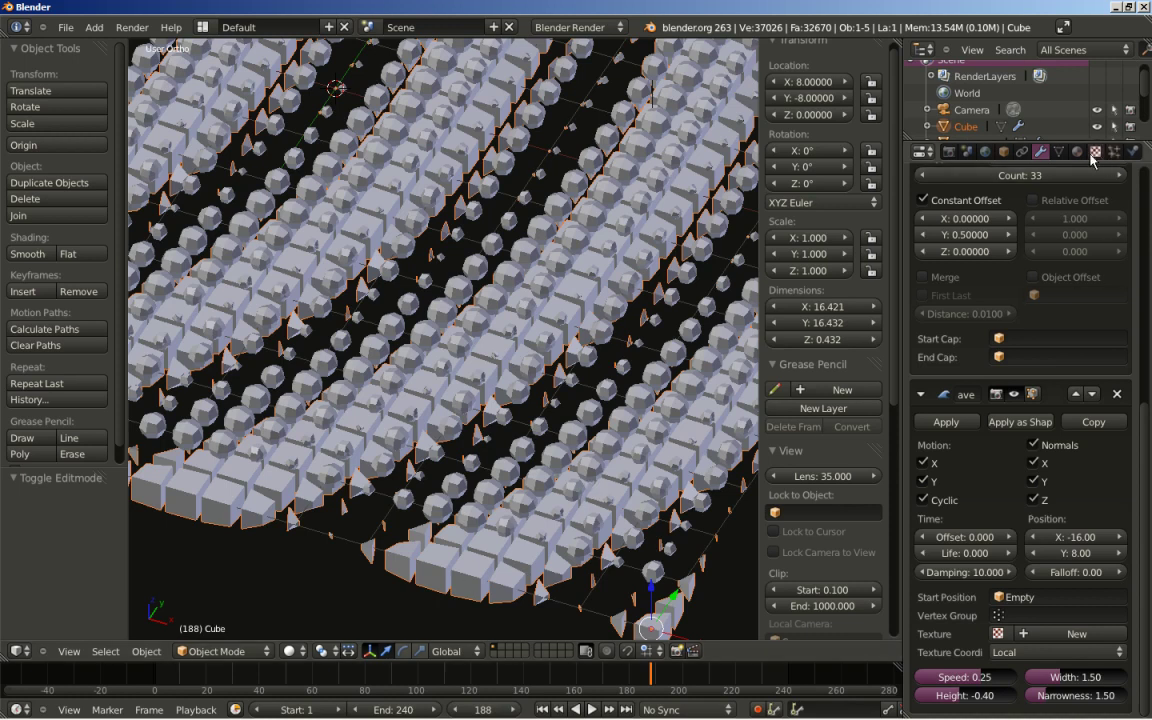
{"action": "left_click", "coordinate": [1086, 157]}
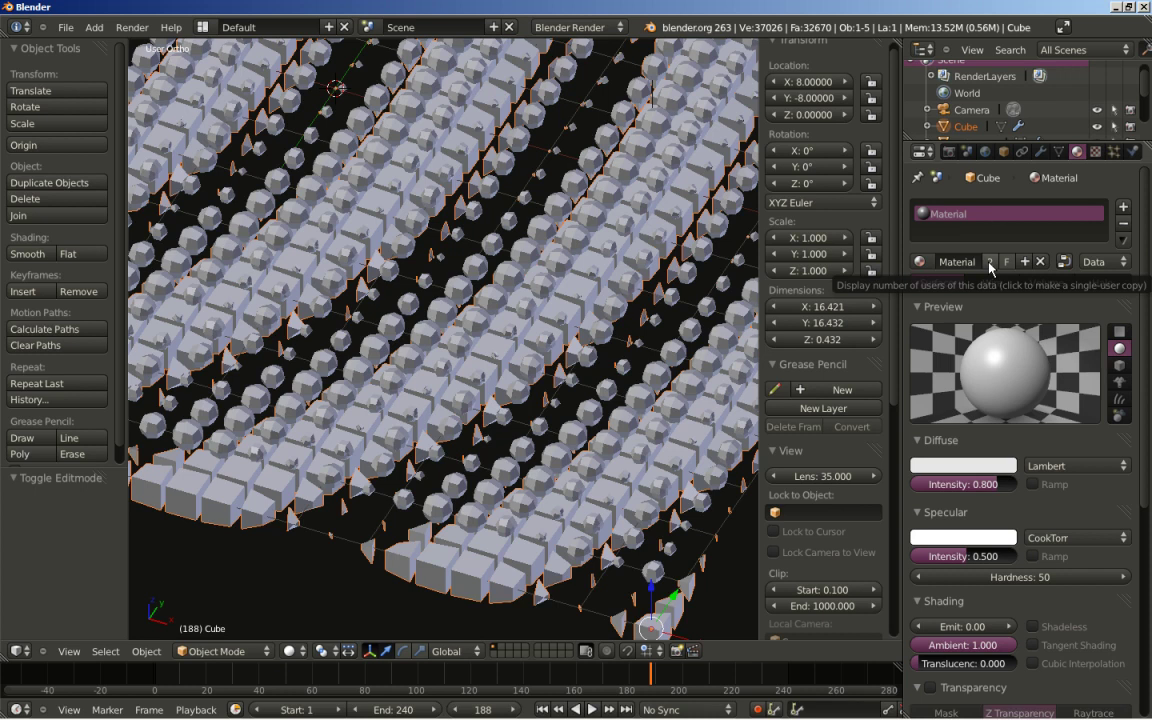
{"action": "left_click", "coordinate": [993, 268]}
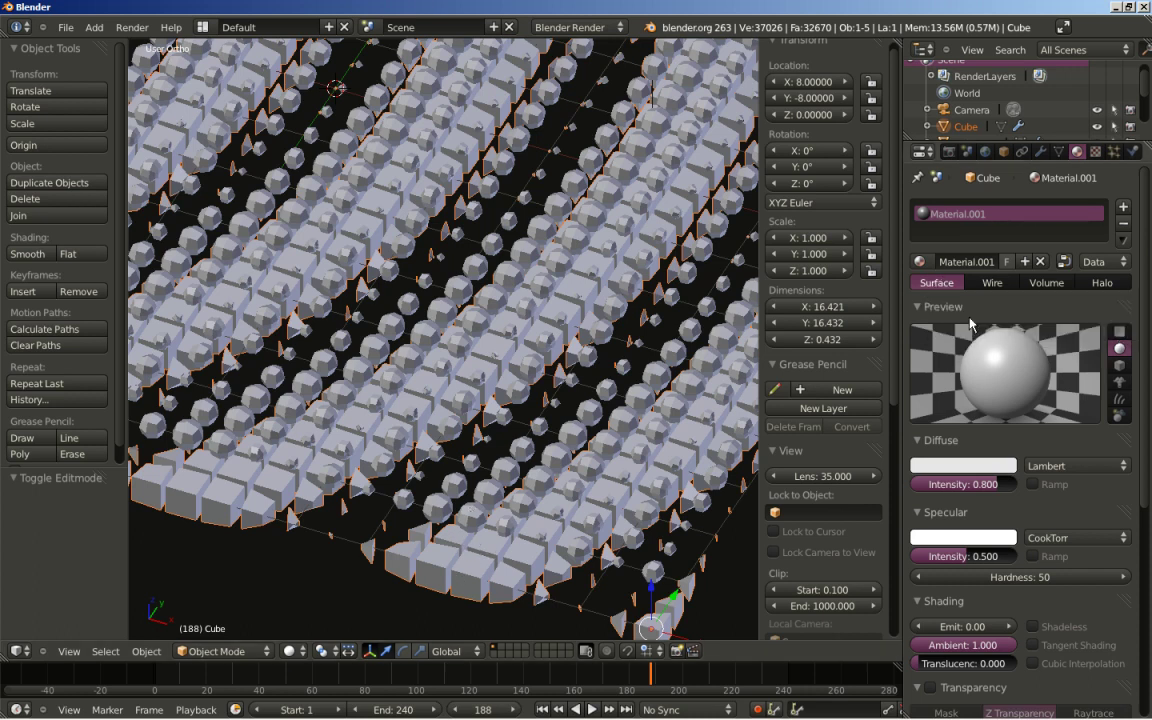
{"action": "left_click", "coordinate": [967, 269]}
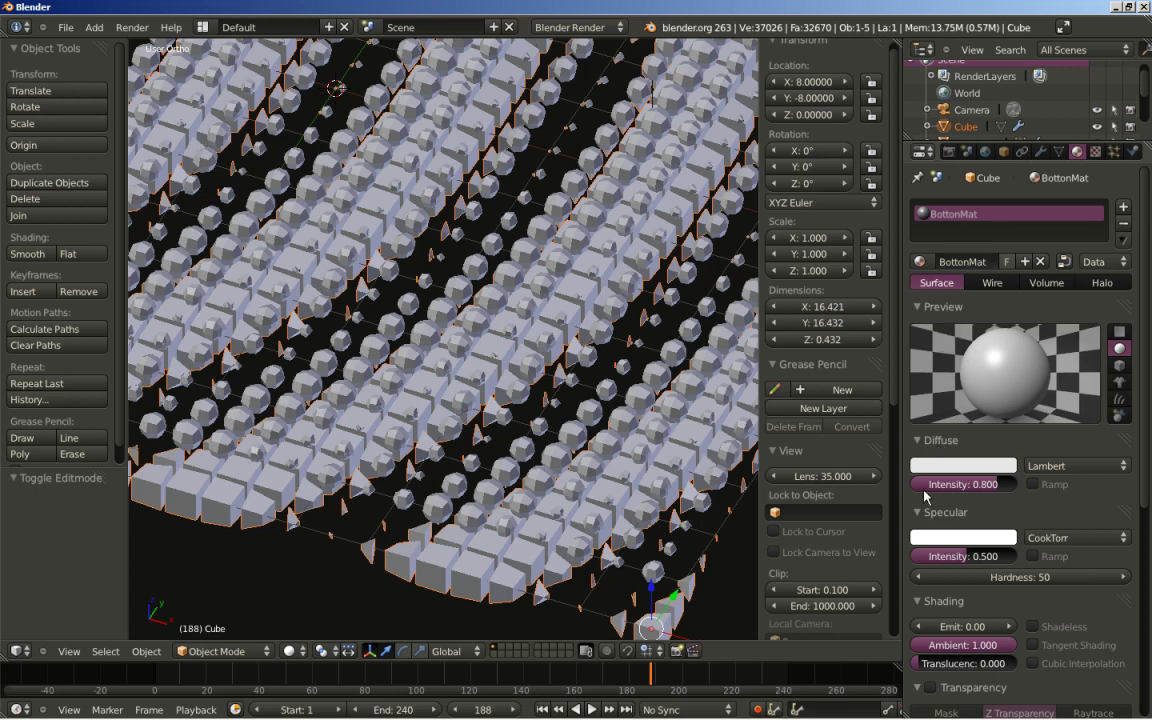
Set BottonMat's specular intensity to 0, then select the sphere array Cube.001
{"action": "left_click", "coordinate": [968, 567]}
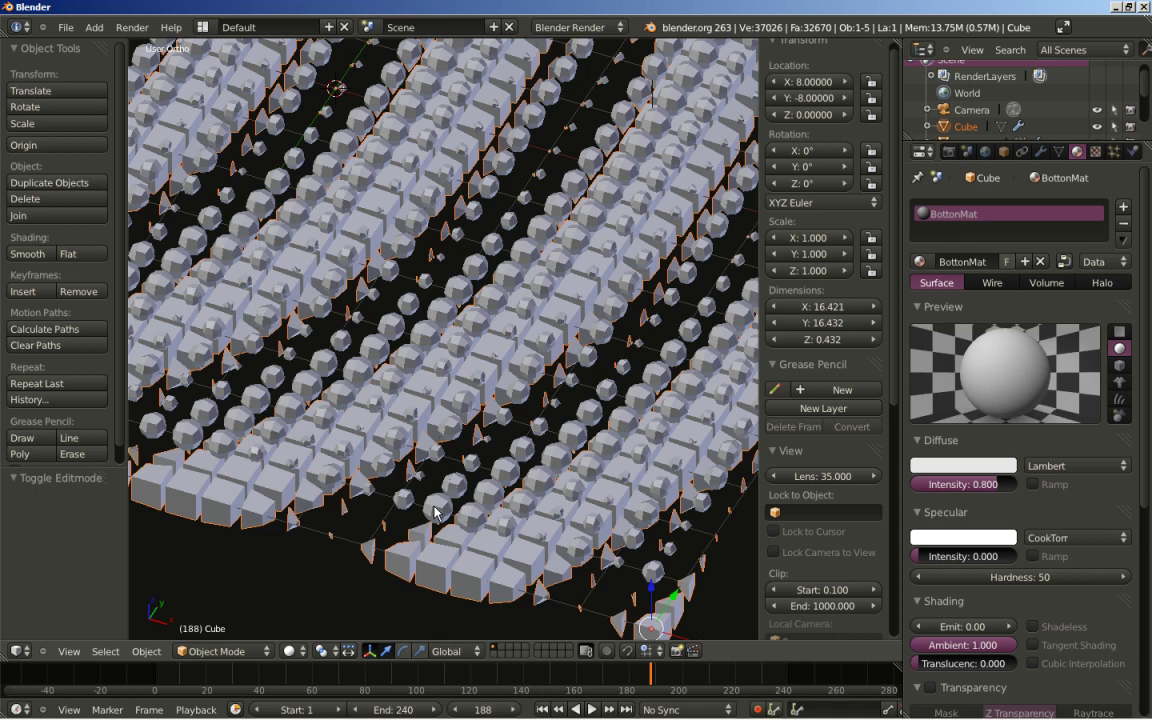
{"action": "right_click", "coordinate": [439, 512]}
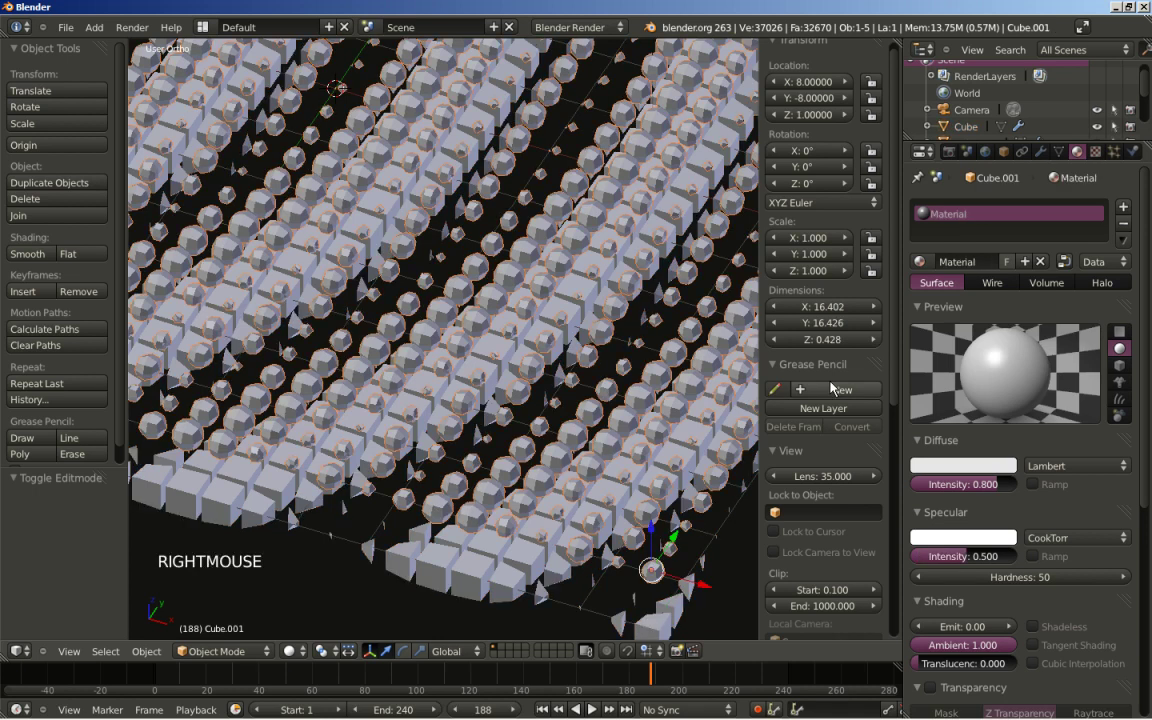
Rename Cube.001's material MiddleMat, make its diffuse colour red, then select the floor Cube
{"action": "left_click", "coordinate": [993, 267]}
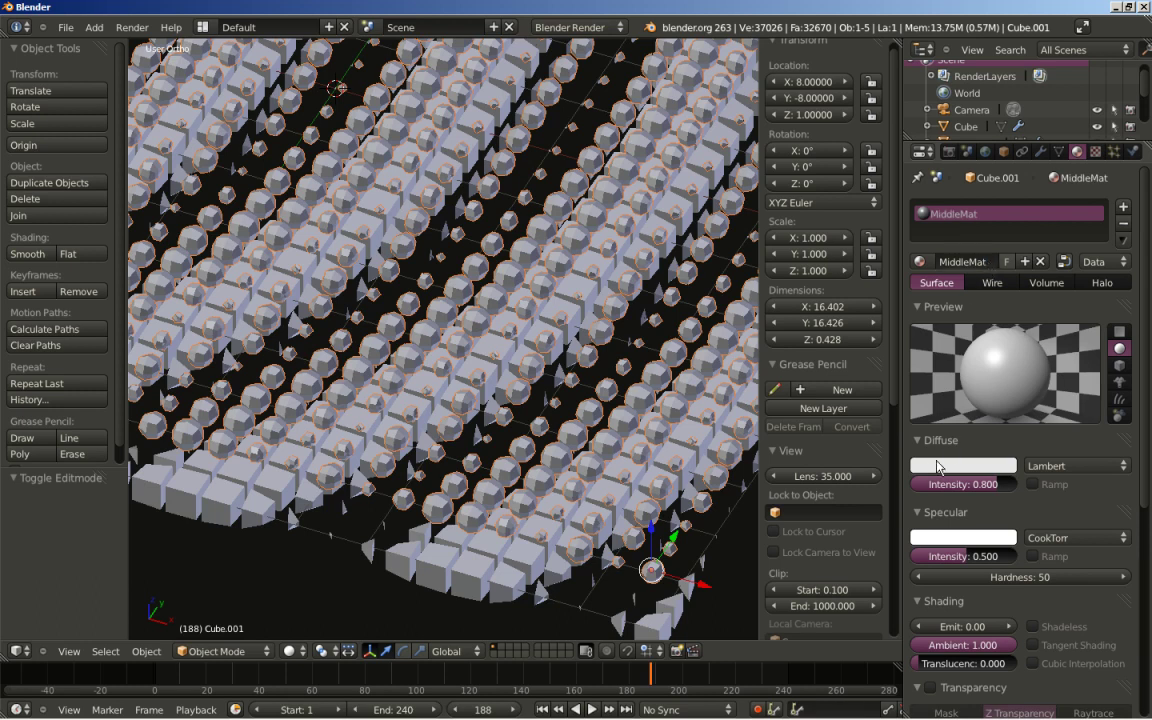
{"action": "left_click", "coordinate": [932, 473]}
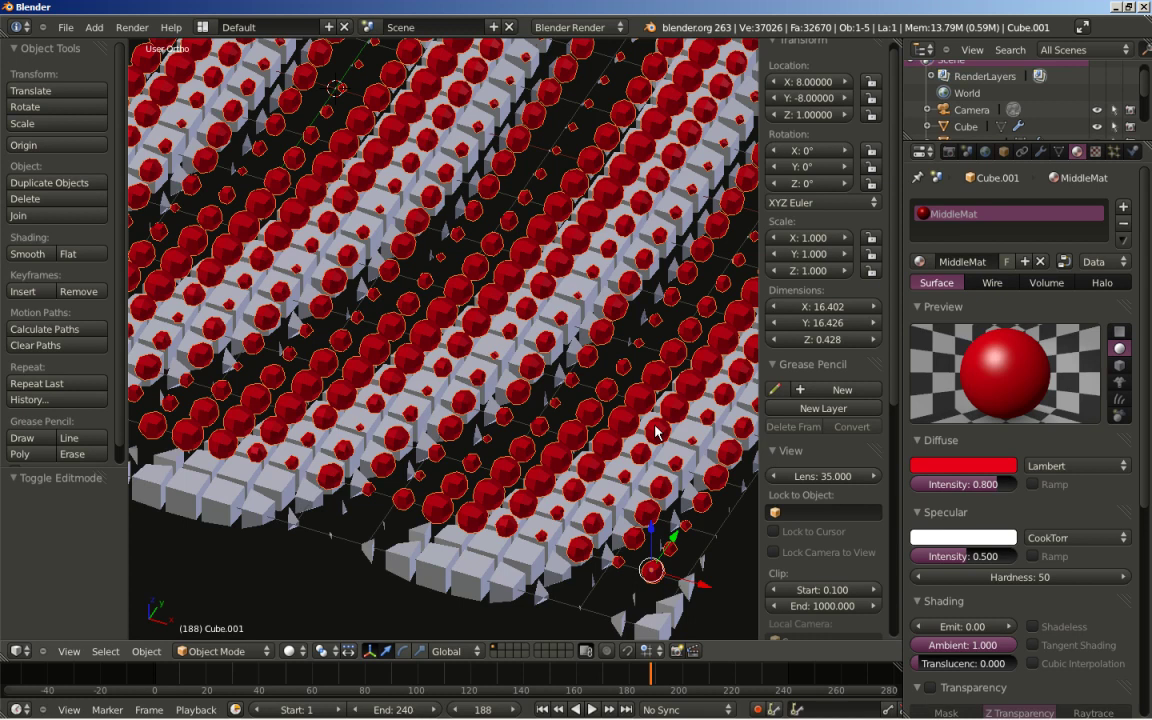
{"action": "scroll", "scroll_direction": "down", "scroll_amount": 3}
{"action": "scroll", "scroll_direction": "down", "scroll_amount": 3}
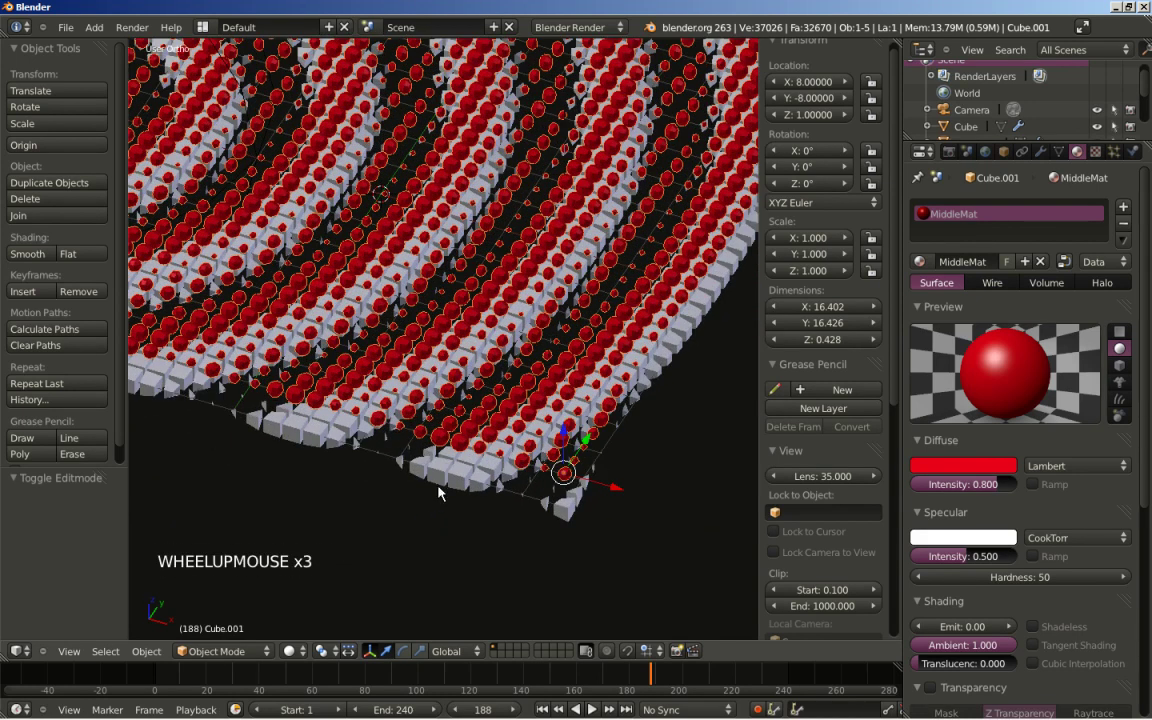
{"action": "right_click", "coordinate": [445, 488]}
From front view, duplicate the floor Cube into Cube.002 placed 2 units up on Z above the spheres
{"action": "key", "text": "KP_1"}
{"action": "middle_click", "coordinate": [589, 386]}
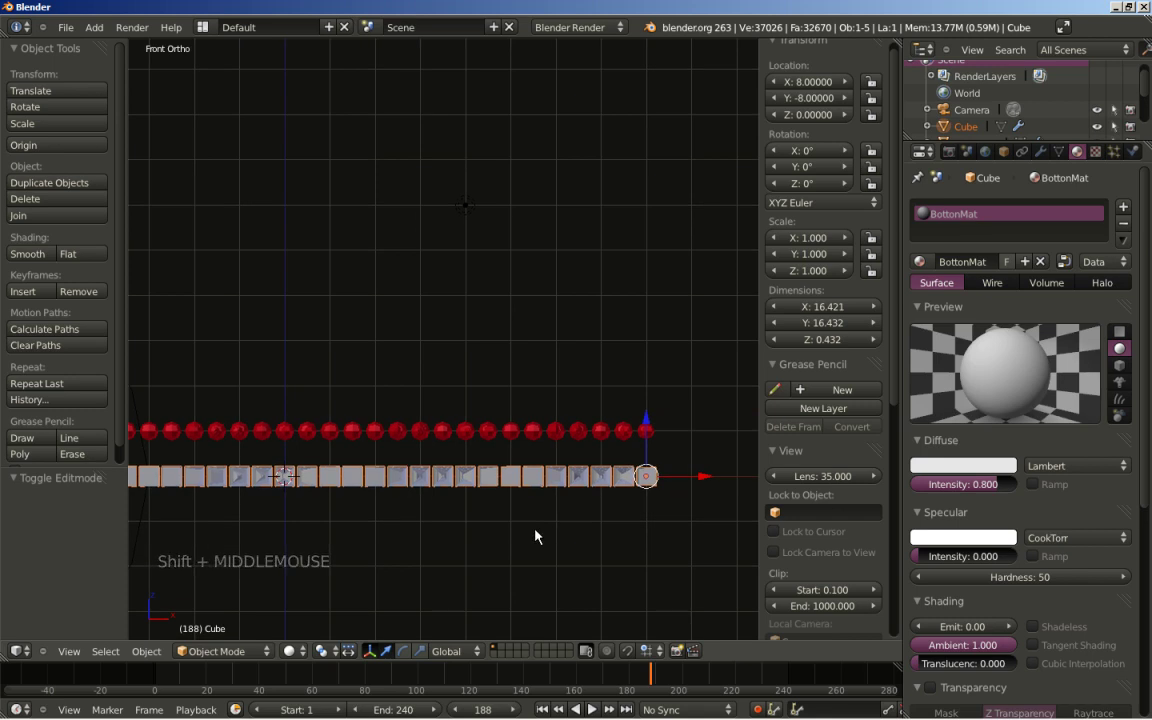
{"action": "key", "text": "shift+d"}
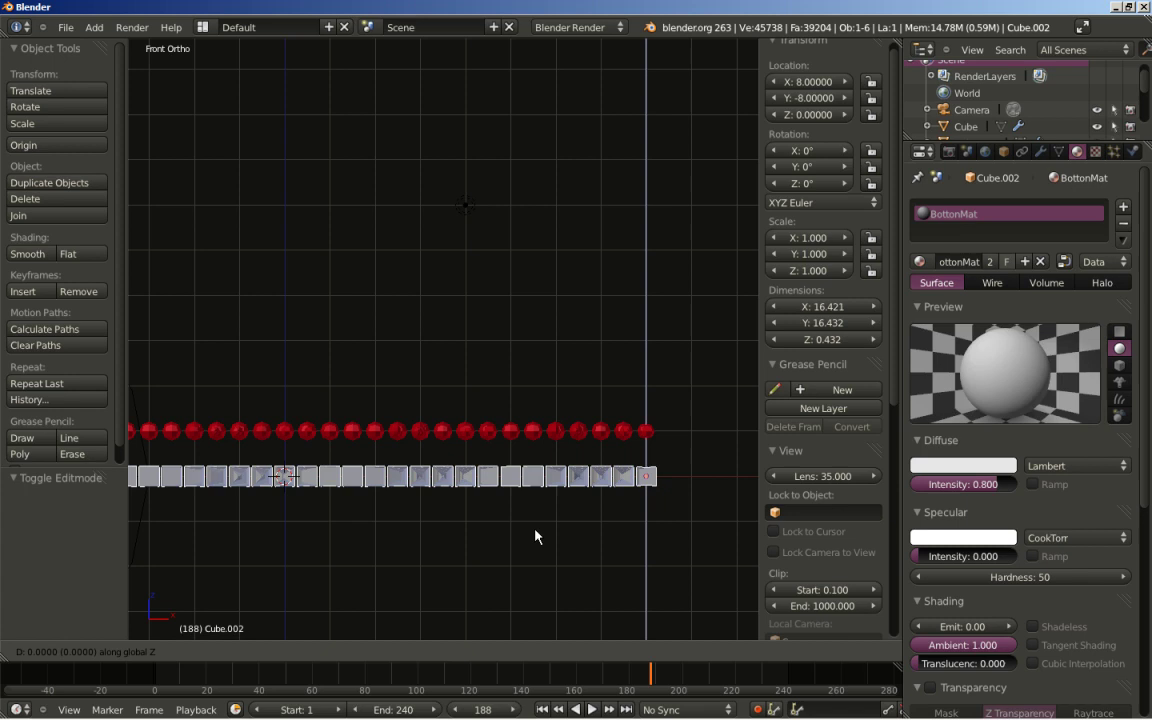
{"action": "left_click", "coordinate": [554, 454]}
{"action": "middle_click", "coordinate": [651, 388]}
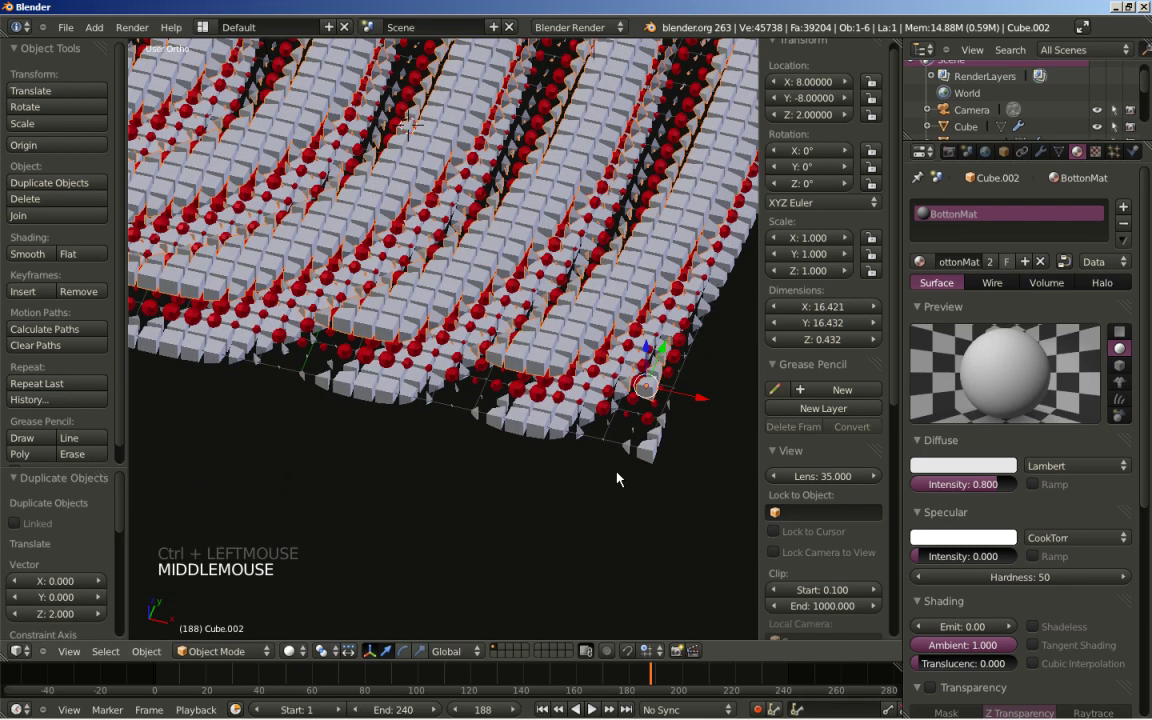
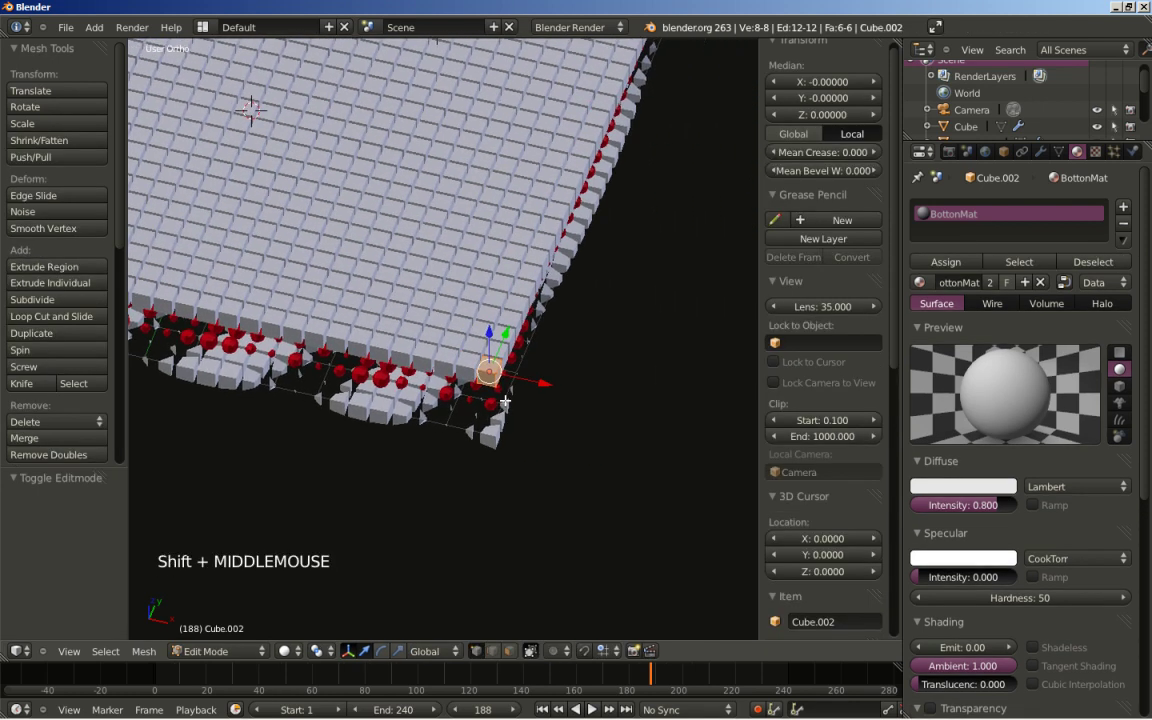
In Edit Mode scale Cube.002's tile 0.3 on X and Y and 2 on Z, making thin tall bars
{"action": "scroll", "scroll_direction": "up", "scroll_amount": 3}
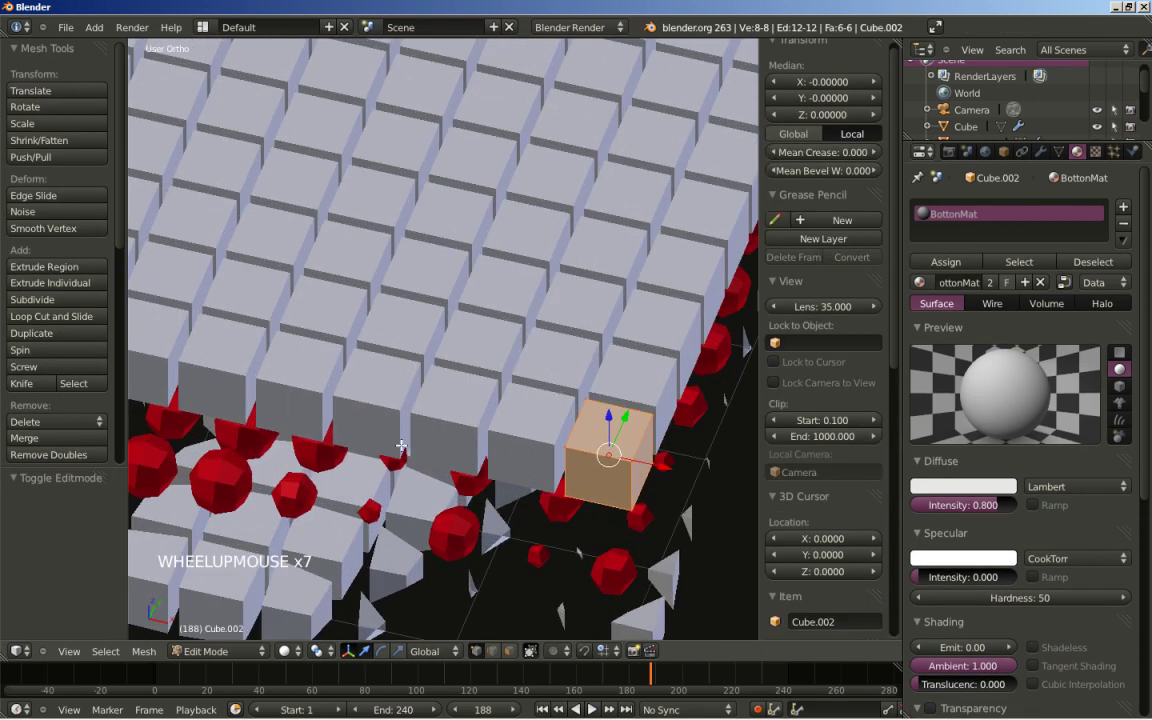
{"action": "key", "text": "s"}
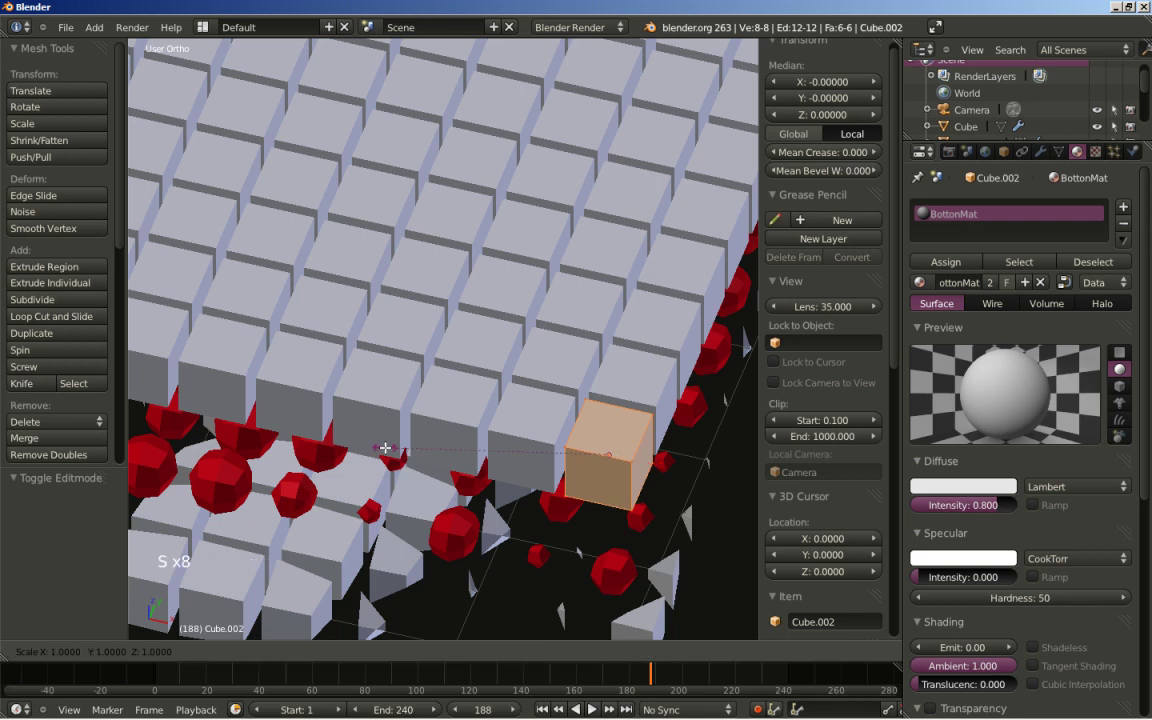
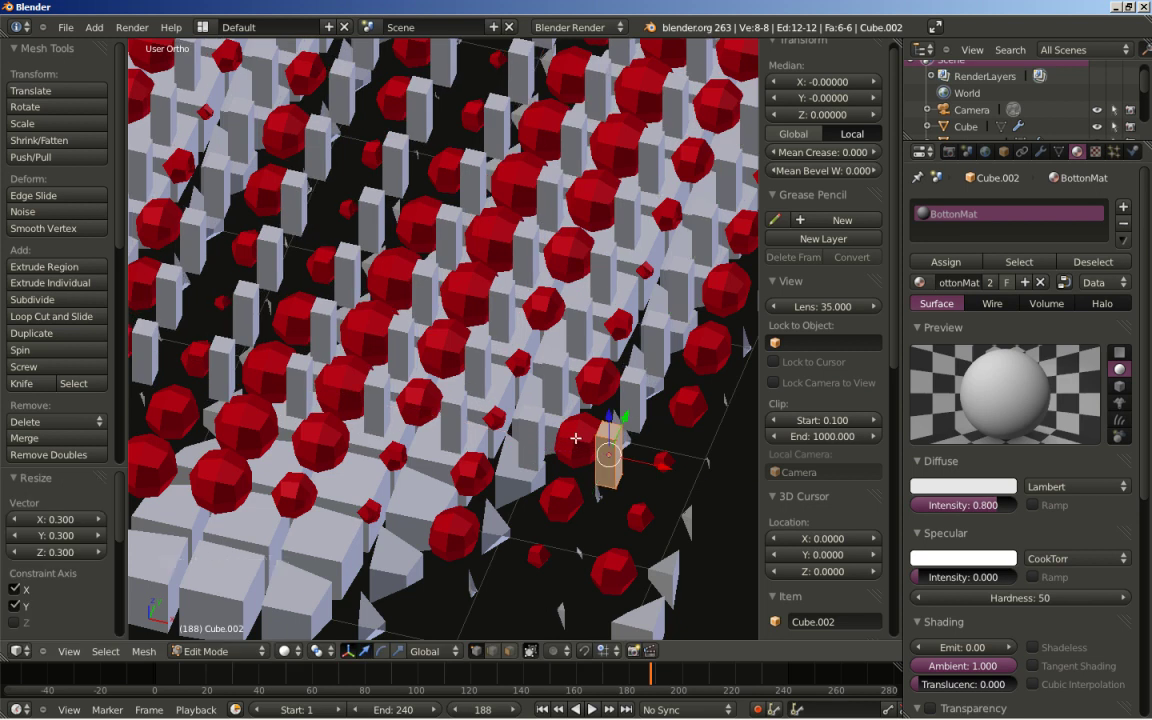
{"action": "key", "text": "s"}
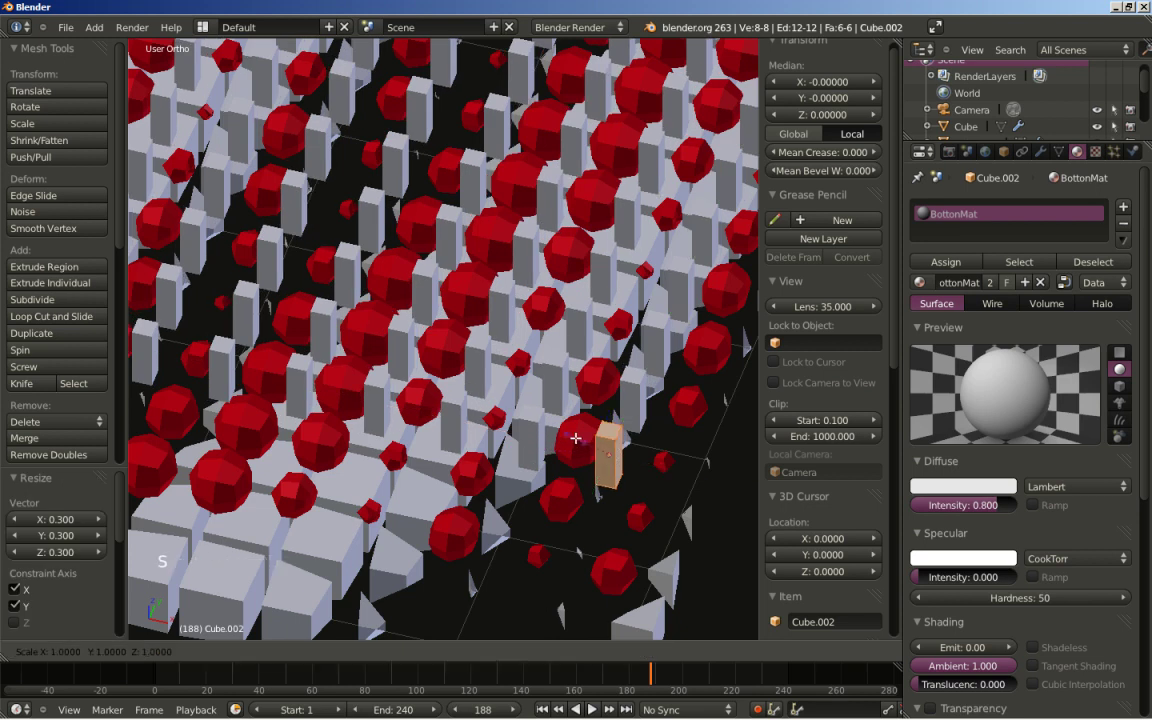
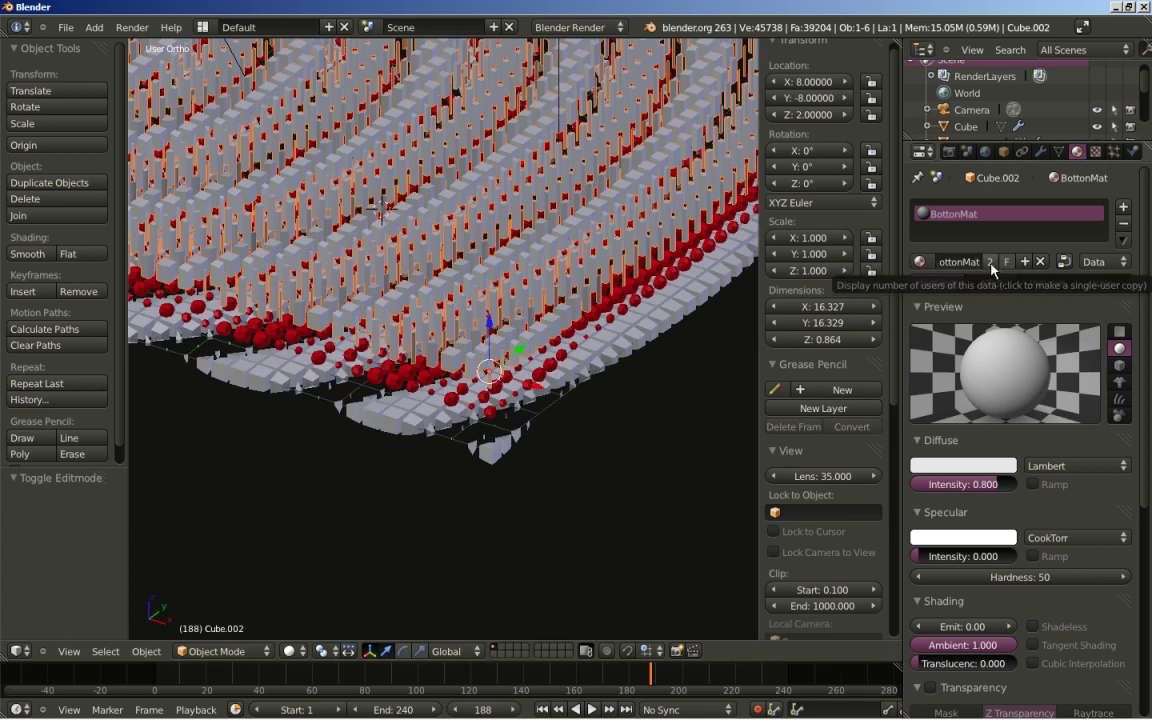
Give the bars their own material TopMat with an orange diffuse colour
{"action": "left_click", "coordinate": [992, 269]}
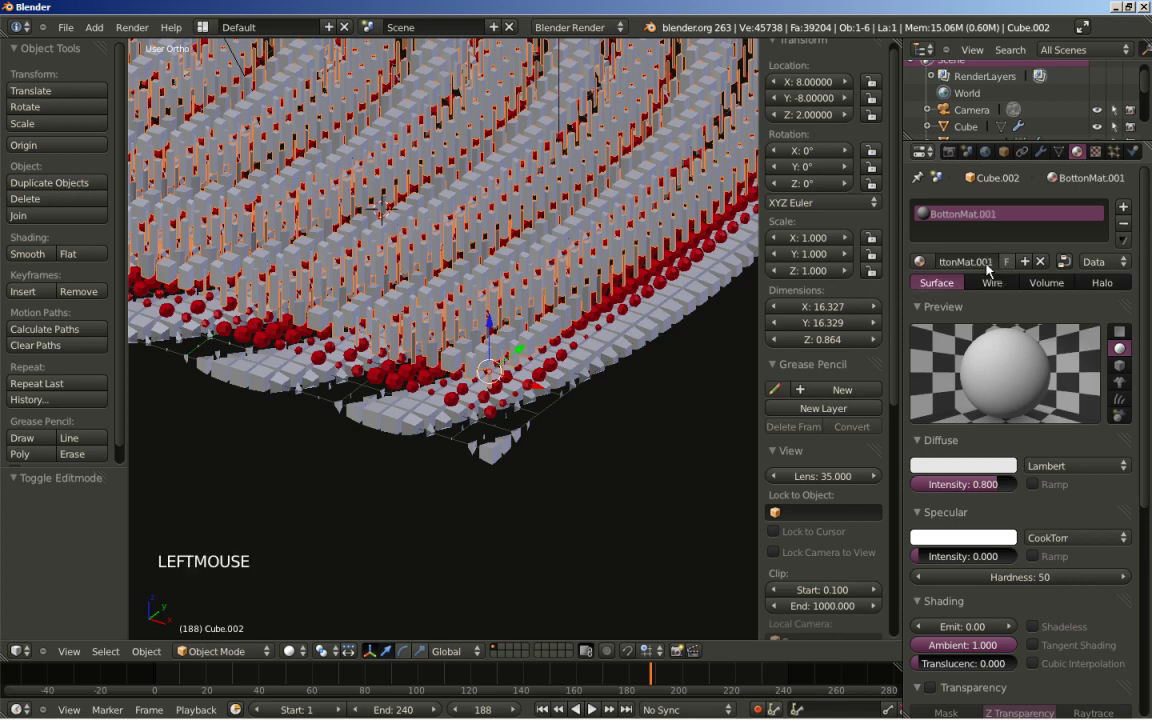
{"action": "left_click", "coordinate": [975, 269]}
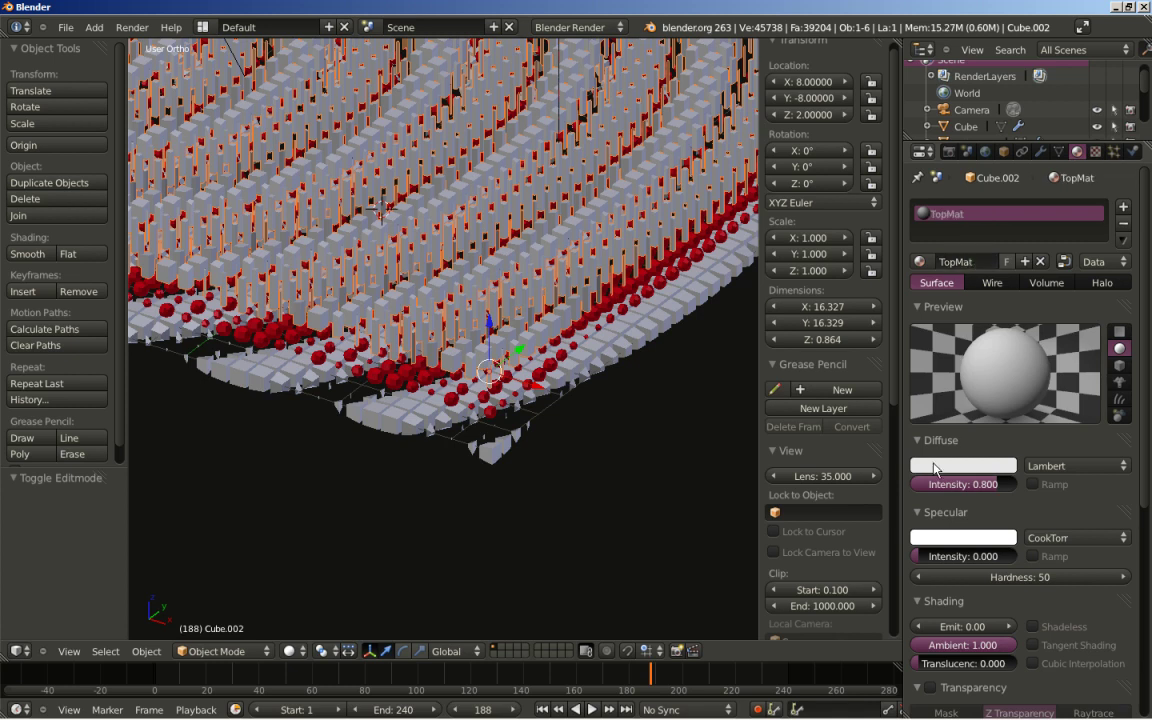
{"action": "left_click", "coordinate": [936, 470]}
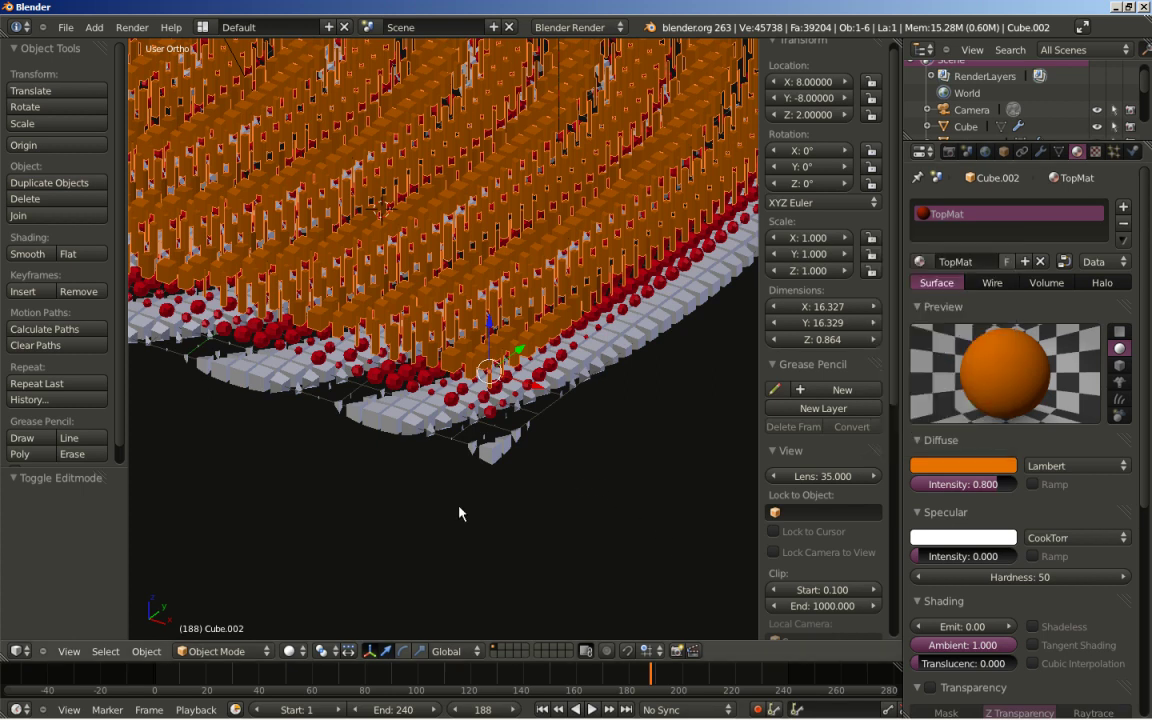
View the layered scene through the camera
{"action": "key", "text": "KP_0"}
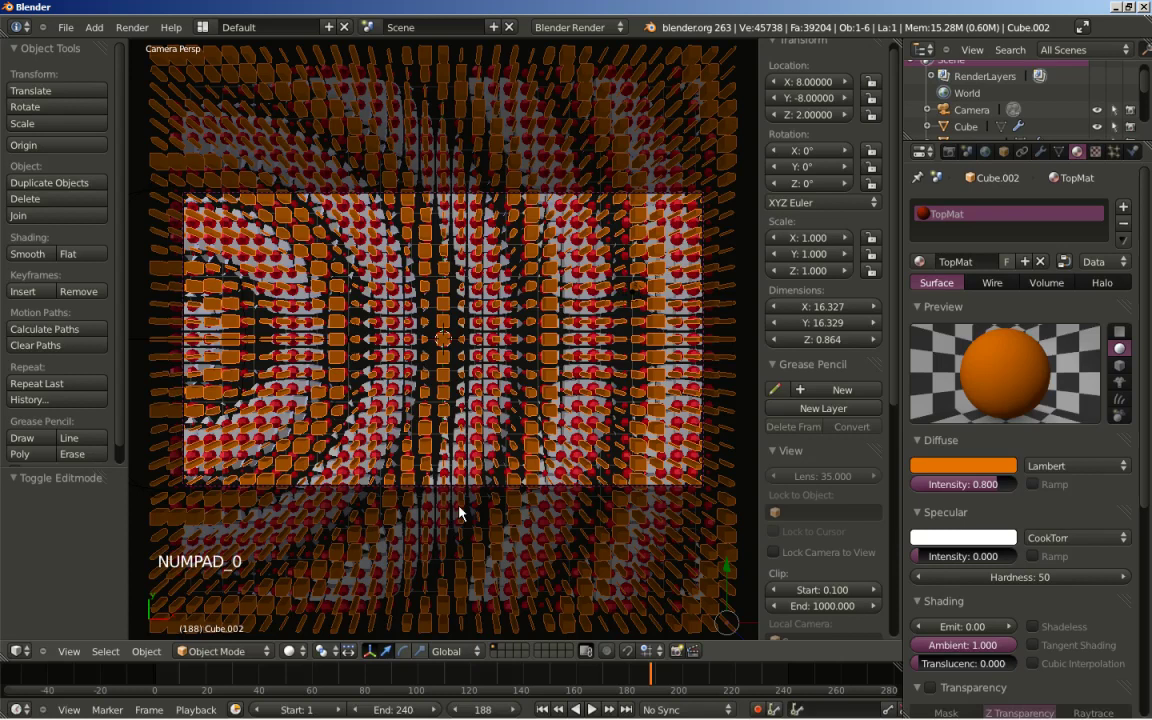
{"action": "scroll", "scroll_direction": "down", "scroll_amount": 3}
{"action": "scroll", "scroll_direction": "up", "scroll_amount": 3}
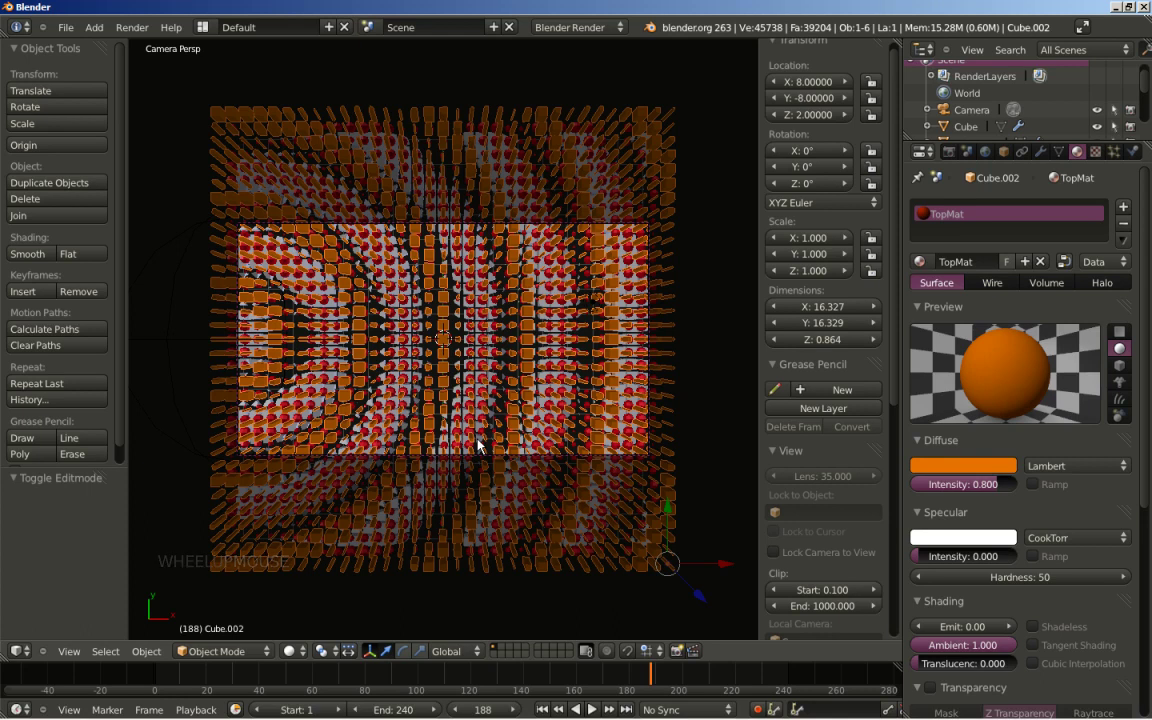
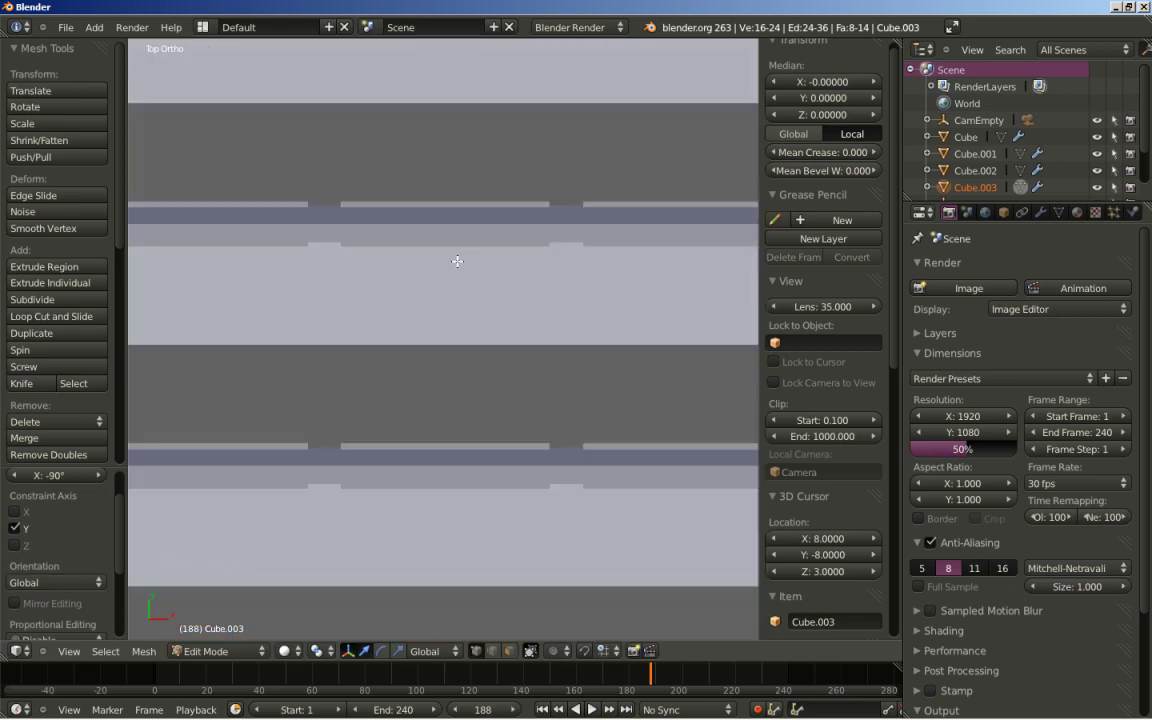
Select all of Cube.003's tube geometry and scale it down uniformly to 0.833
{"action": "key", "text": "KP_Decimal"}
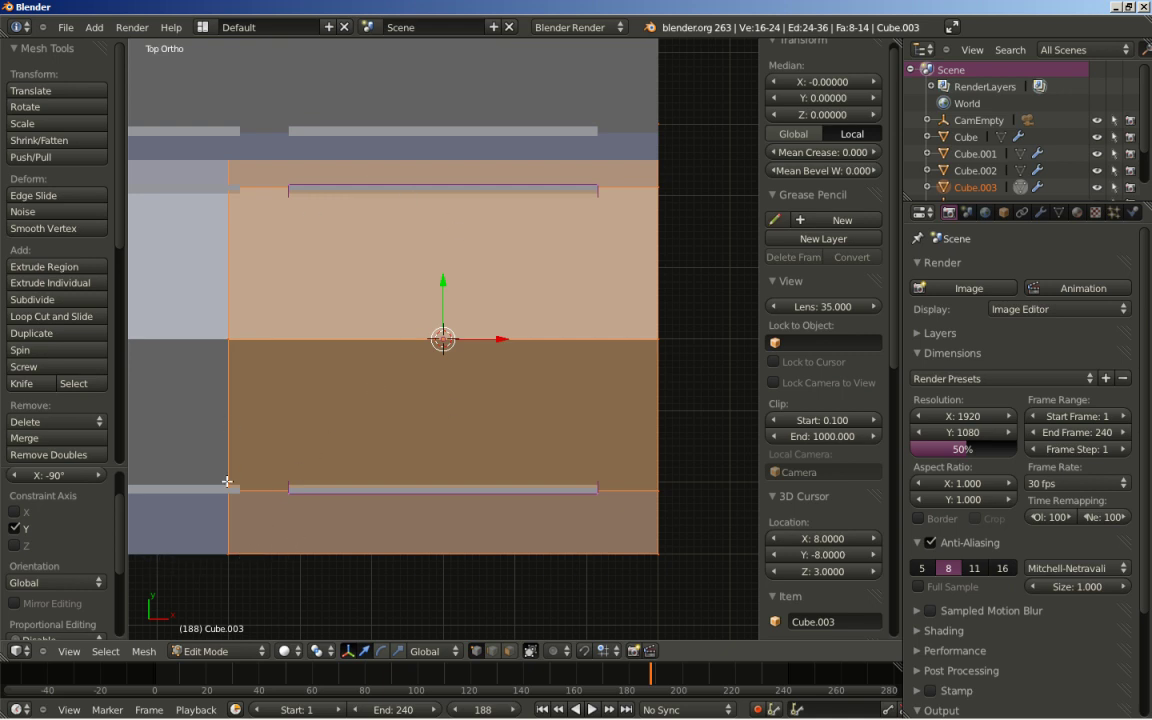
{"action": "key", "text": "s"}
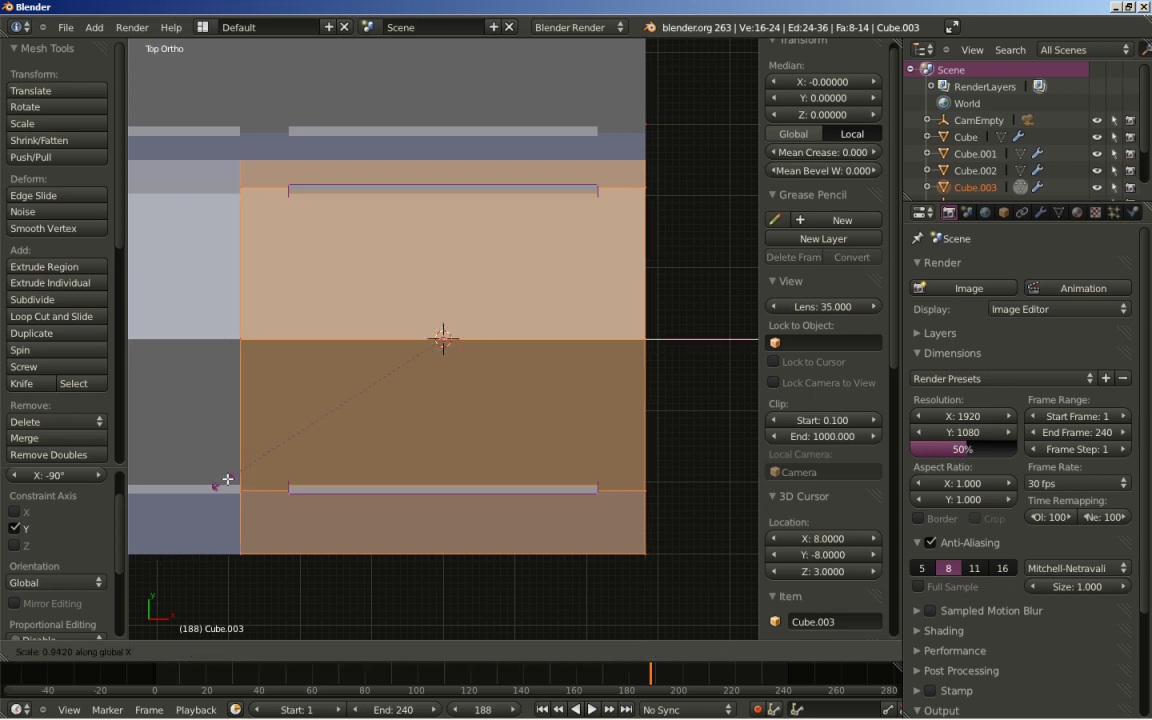
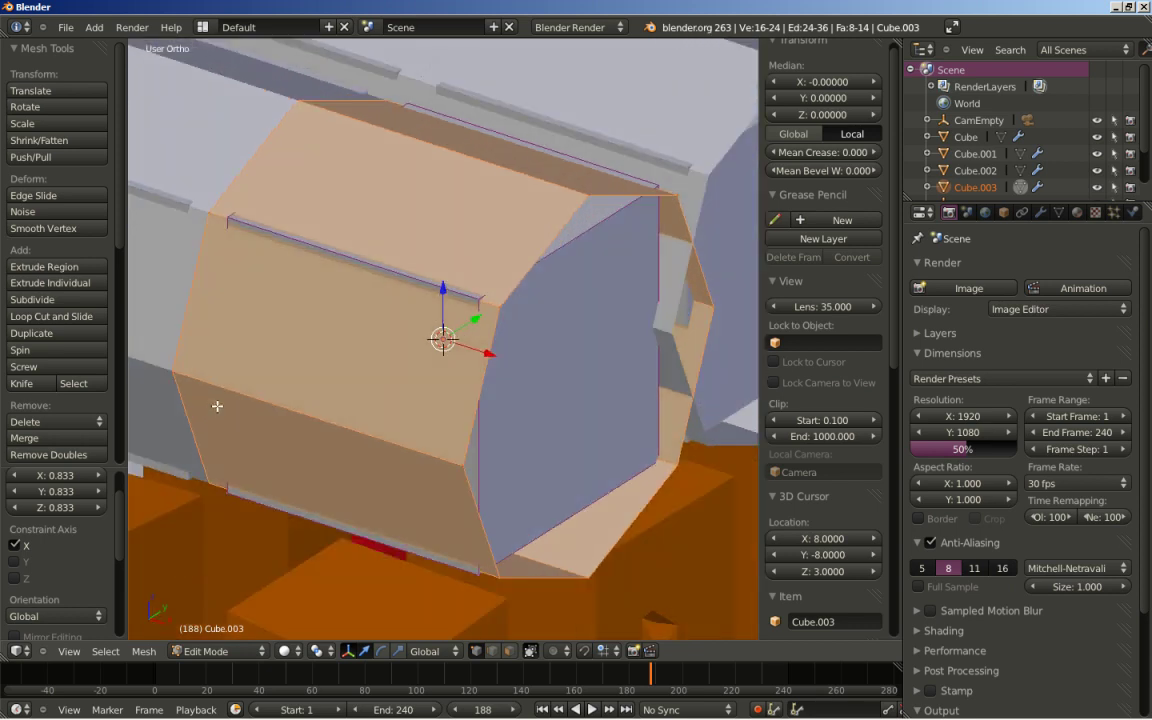
{"action": "key", "text": "s"}
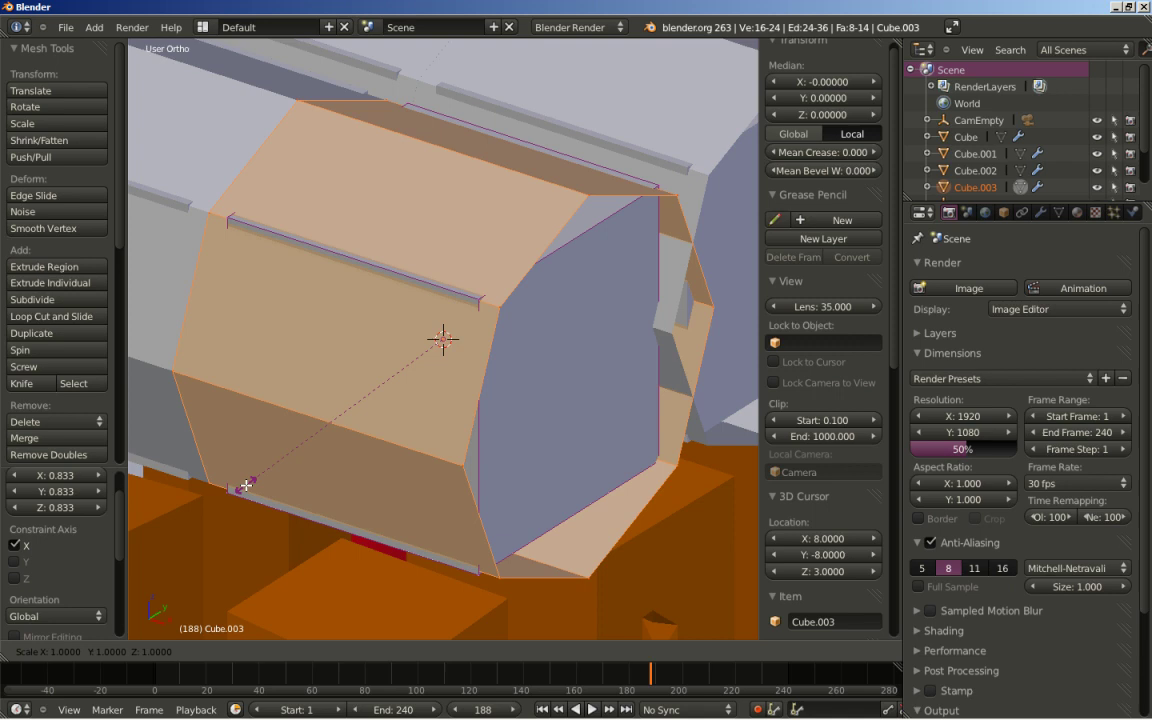
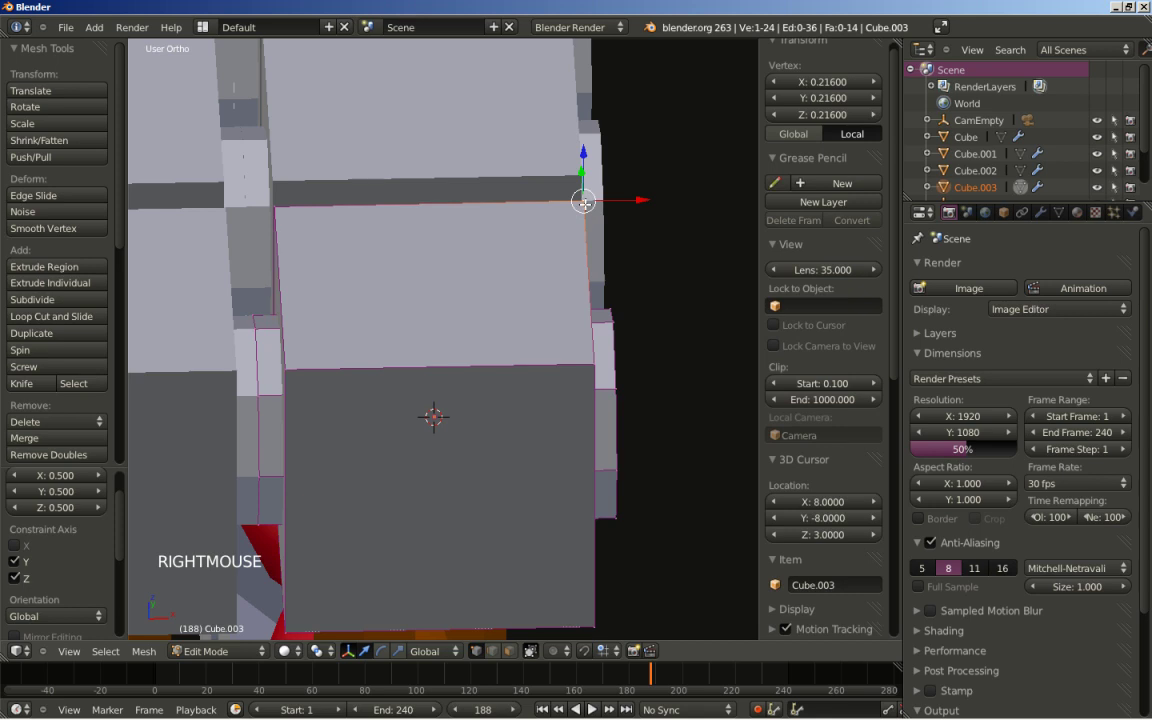
Select and delete the box vertices of Cube.003, leaving rows of eight-sided tubes, and check them in Object Mode
{"action": "key", "text": "l"}
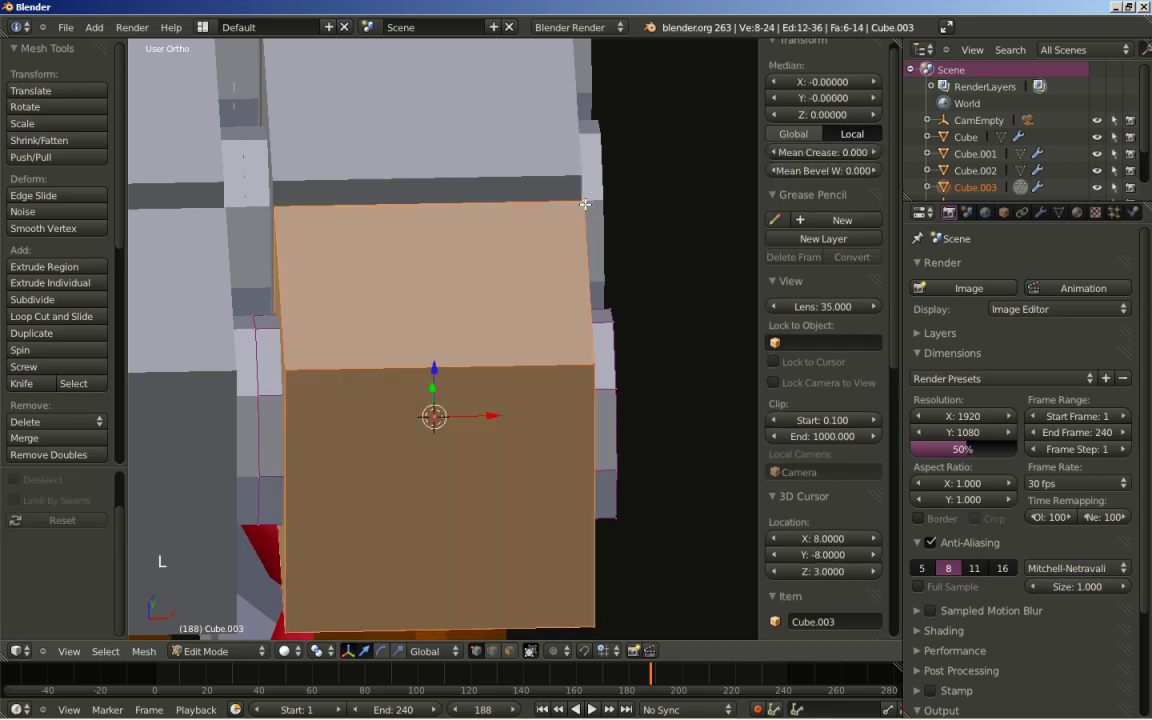
{"action": "key", "text": "Delete"}
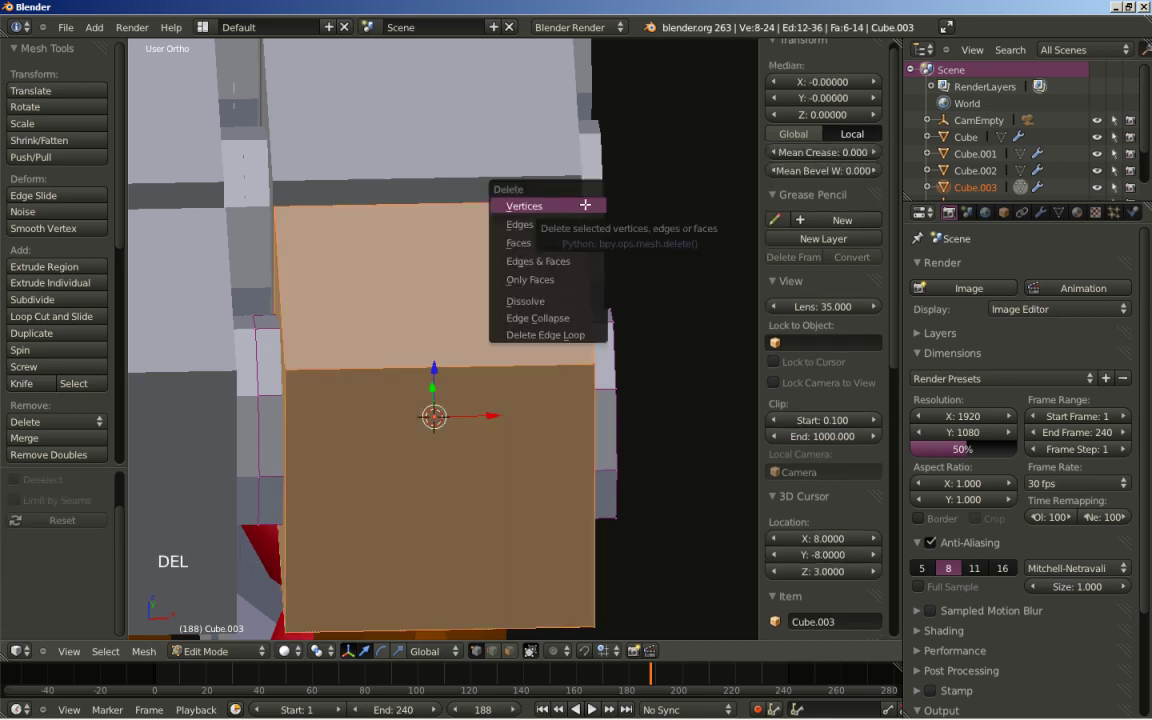
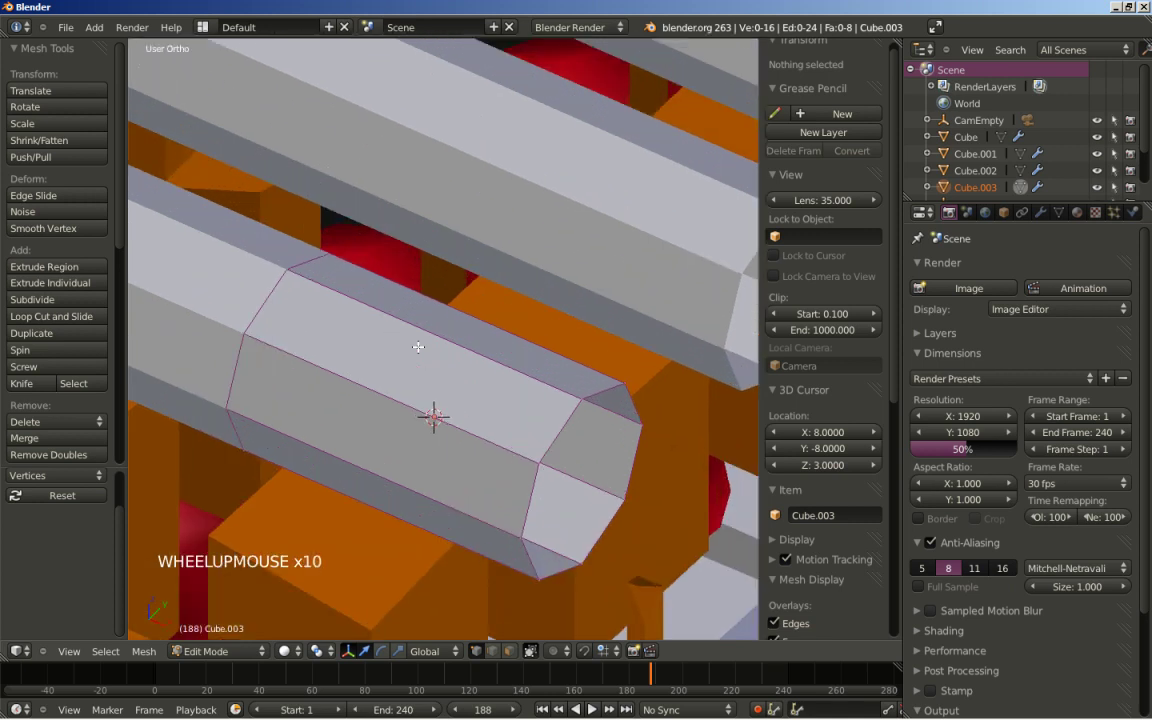
{"action": "key", "text": "Tab"}
{"action": "scroll", "scroll_direction": "down", "scroll_amount": 3}
{"action": "scroll", "scroll_direction": "down", "scroll_amount": 3}
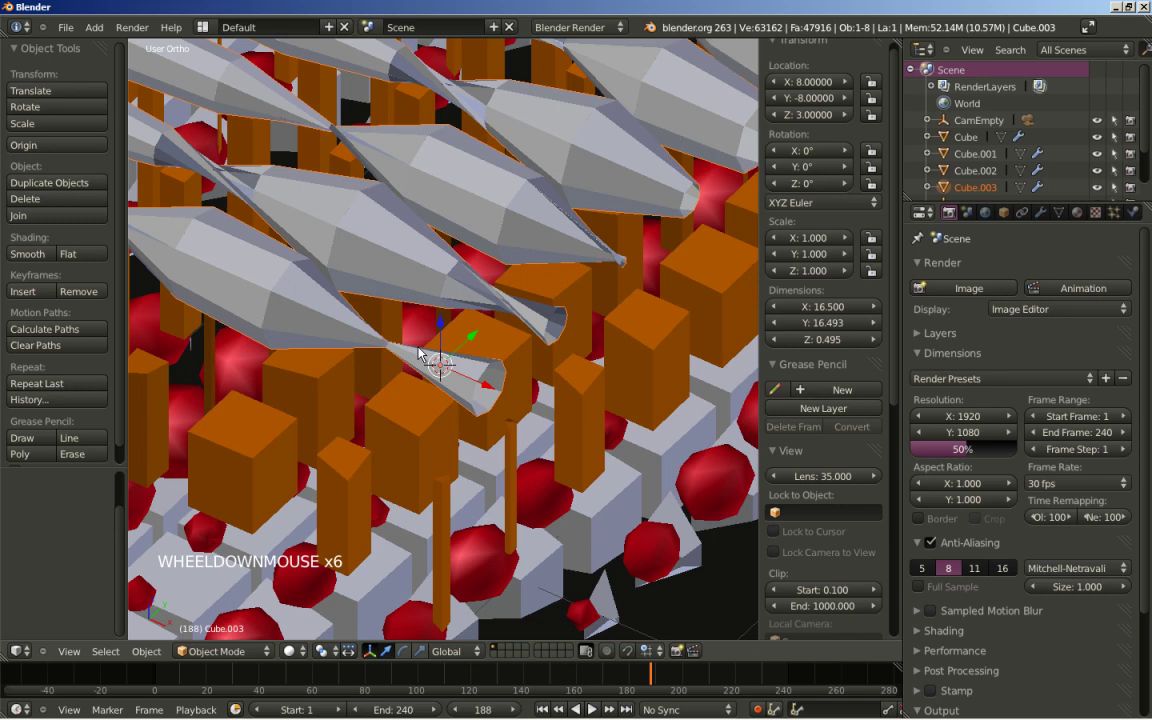
Back in Edit Mode, select all tube faces and recalculate their normals outward
{"action": "key", "text": "Tab"}
{"action": "key", "text": "a"}
{"action": "key", "text": "a"}
{"action": "key", "text": "a"}
{"action": "key", "text": "ctrl+n"}
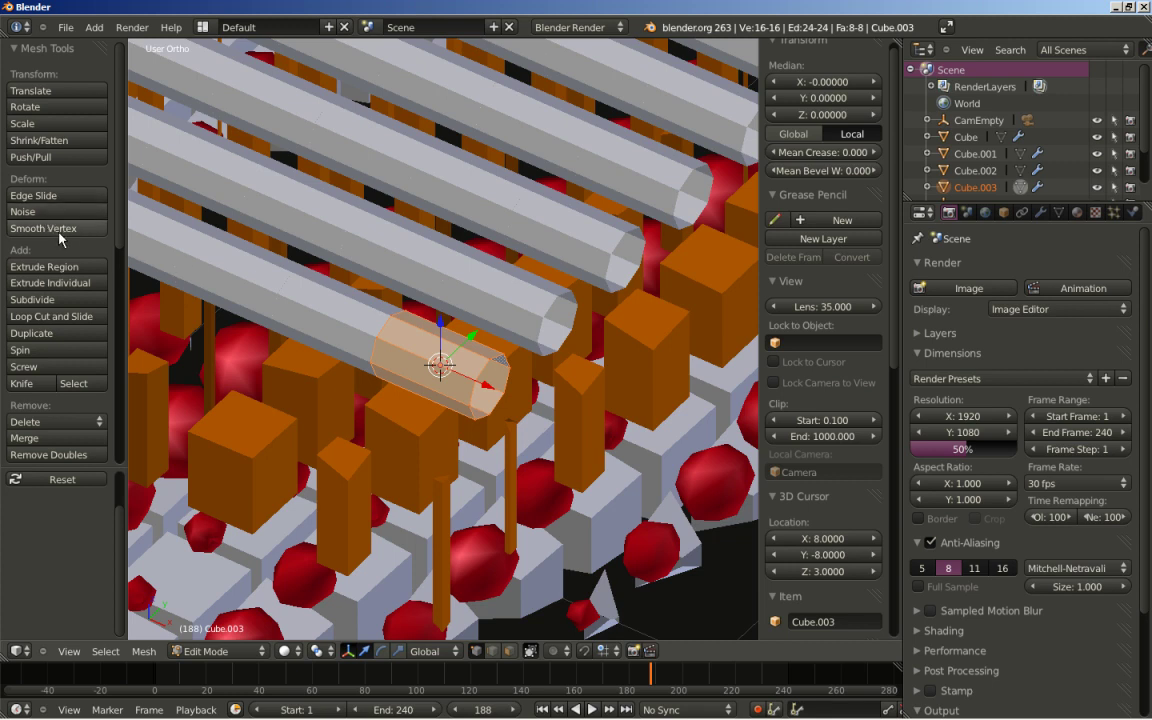
{"action": "scroll", "scroll_direction": "down", "scroll_amount": 3}
{"action": "scroll", "scroll_direction": "down", "scroll_amount": 3}
{"action": "scroll", "scroll_direction": "down", "scroll_amount": 3}
{"action": "scroll", "scroll_direction": "down", "scroll_amount": 3}
Shade the tube smooth, enable Merge on Cube.003's first Array modifier, and return to Object Mode
{"action": "left_click", "coordinate": [28, 400]}
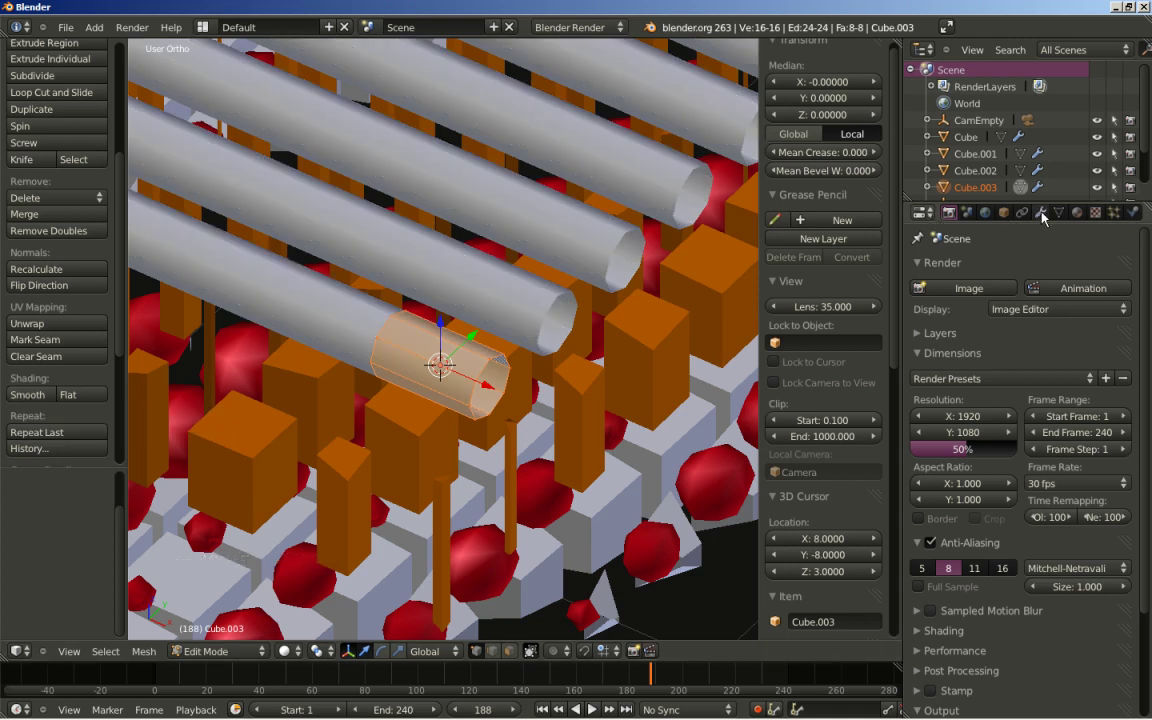
{"action": "left_click", "coordinate": [1045, 217]}
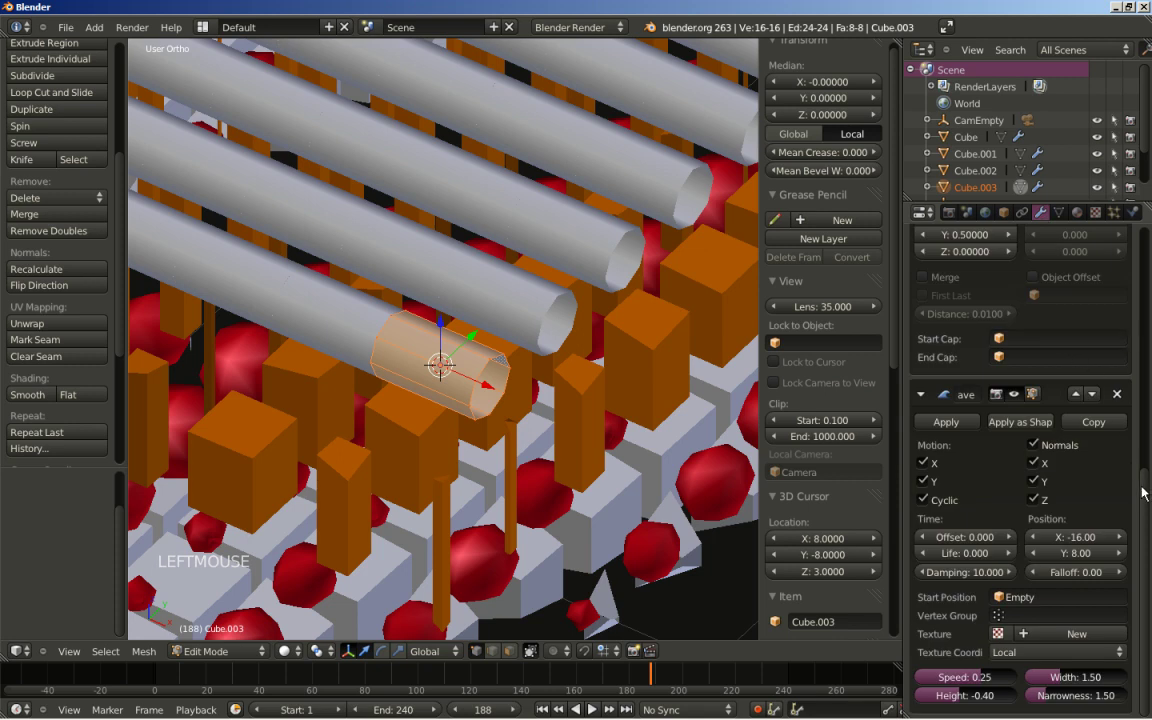
{"action": "left_click", "coordinate": [1146, 494]}
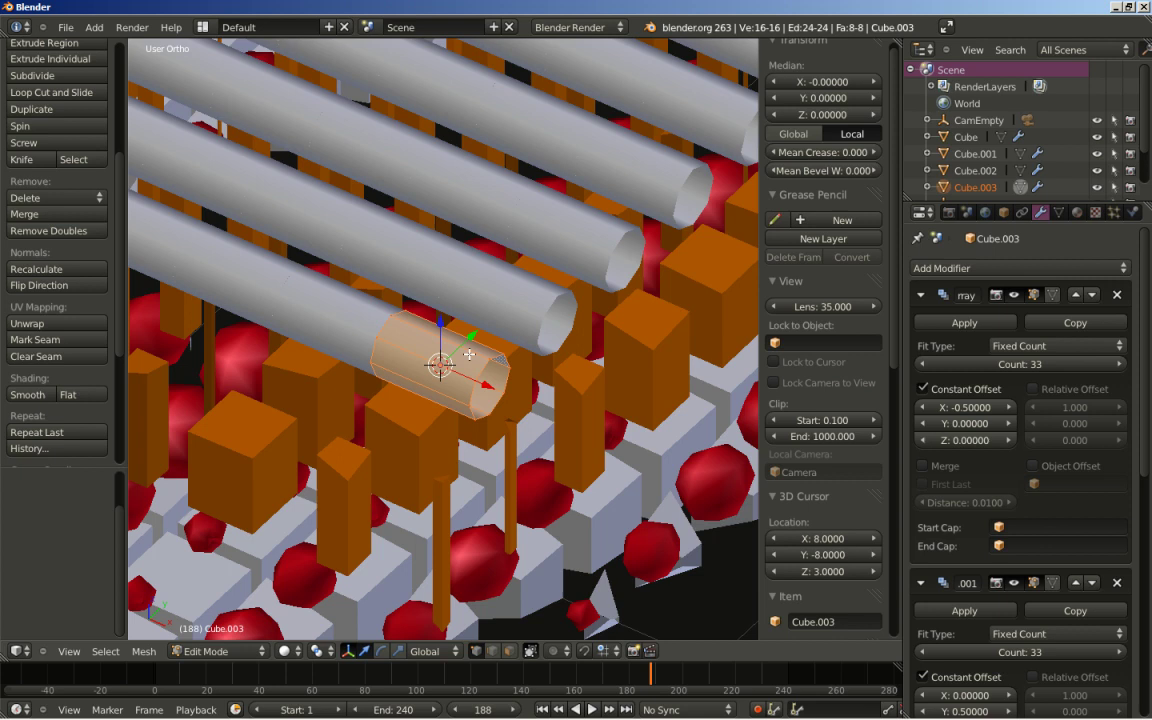
{"action": "left_click", "coordinate": [925, 471]}
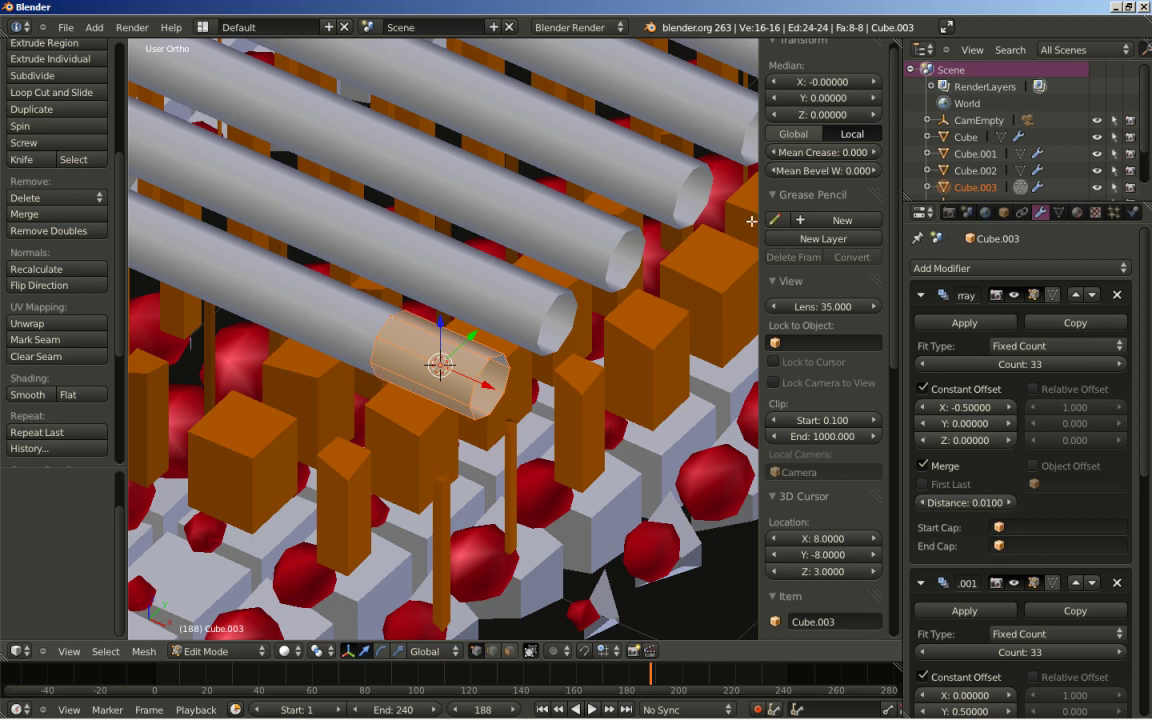
{"action": "key", "text": "Tab"}
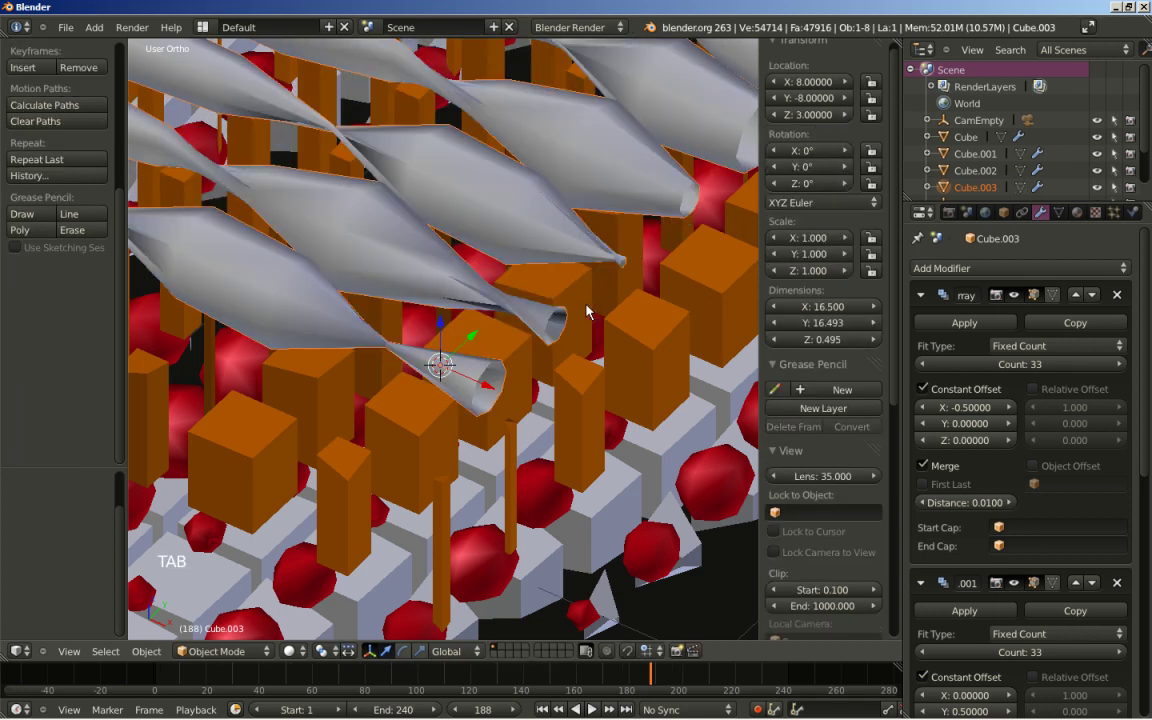
Orbit the view to inspect the wavy merged tube layer over the pillars and spheres
{"action": "scroll", "scroll_direction": "down", "scroll_amount": 3}
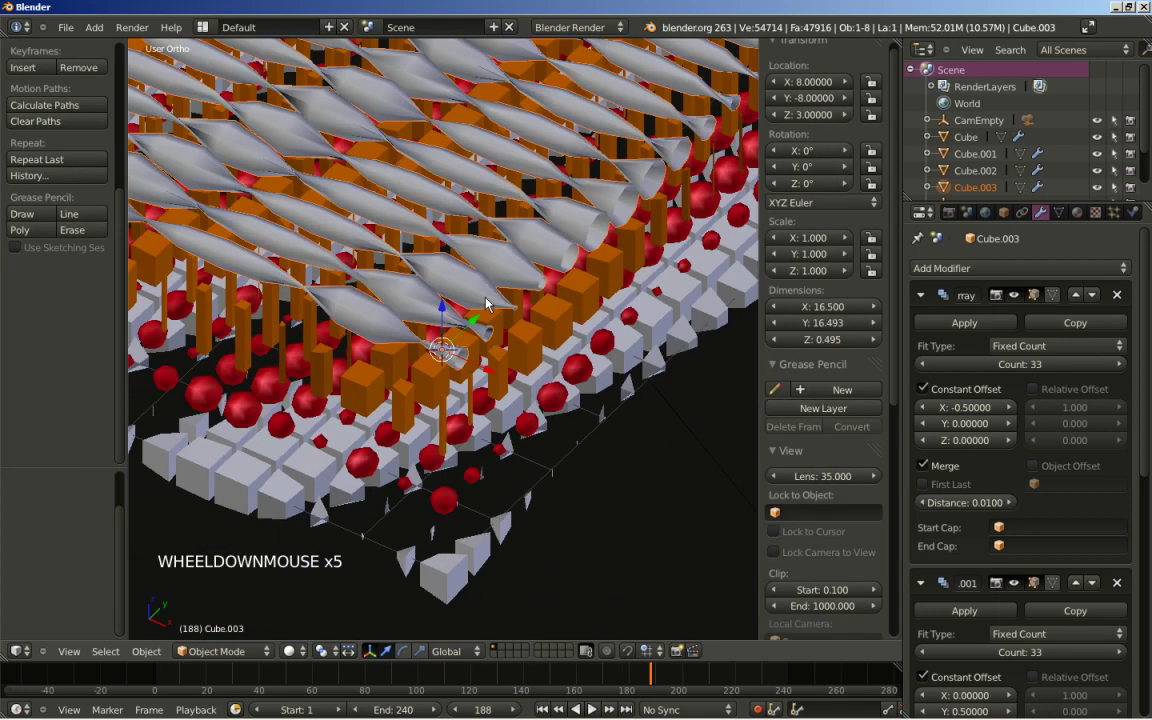
{"action": "scroll", "scroll_direction": "down", "scroll_amount": 3}
{"action": "middle_click", "coordinate": [399, 235]}
{"action": "scroll", "scroll_direction": "down", "scroll_amount": 3}
{"action": "scroll", "scroll_direction": "down", "scroll_amount": 3}
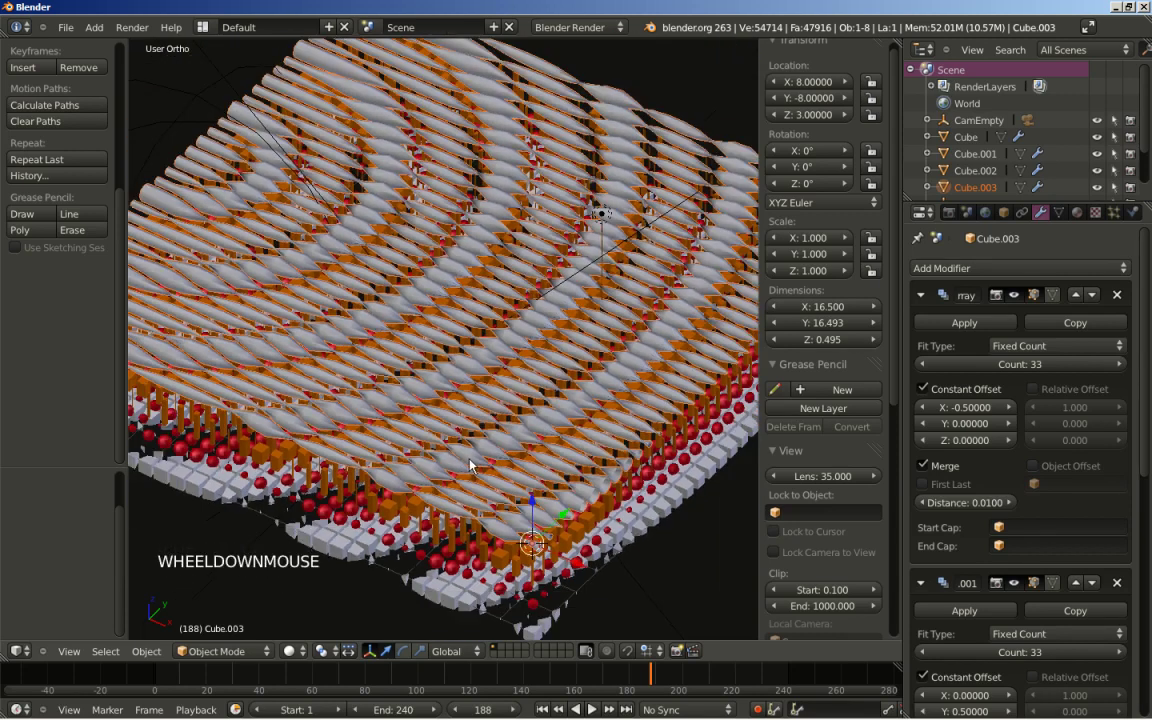
{"action": "middle_click", "coordinate": [516, 547]}
{"action": "scroll", "scroll_direction": "up", "scroll_amount": 3}
{"action": "middle_click", "coordinate": [504, 417]}
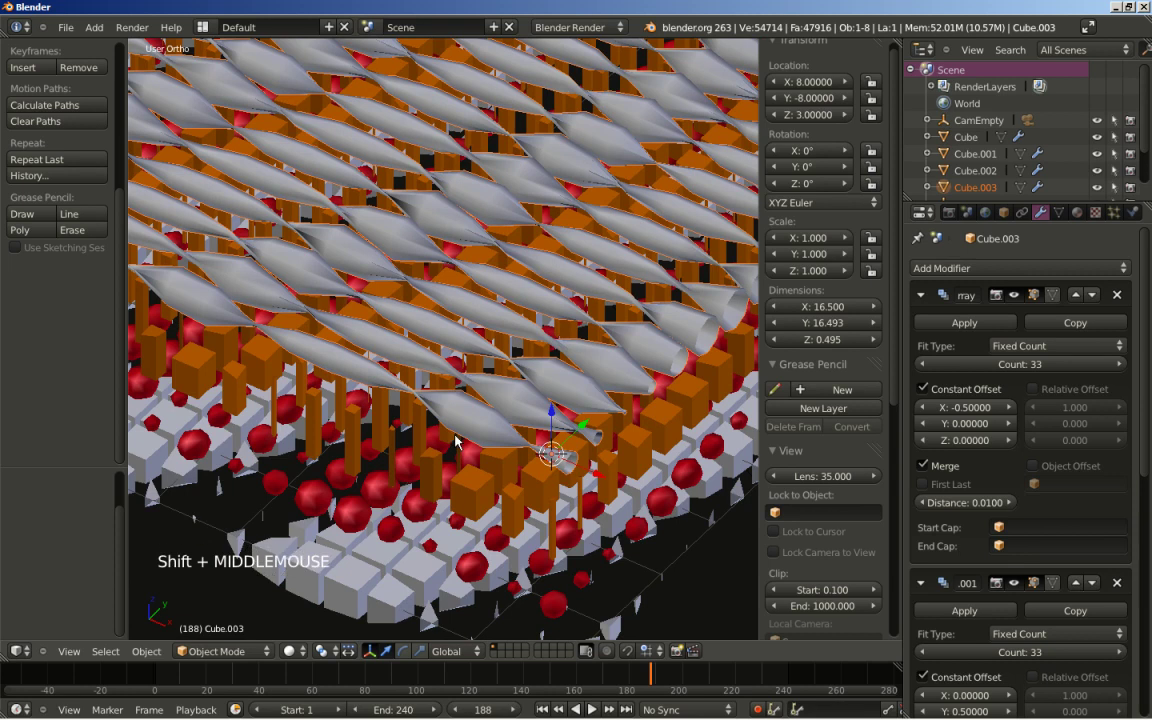
Resize the tube's cross-section in Edit Mode, return to Object Mode and orbit to review the ribbons
{"action": "key", "text": "Tab"}
{"action": "key", "text": "s"}
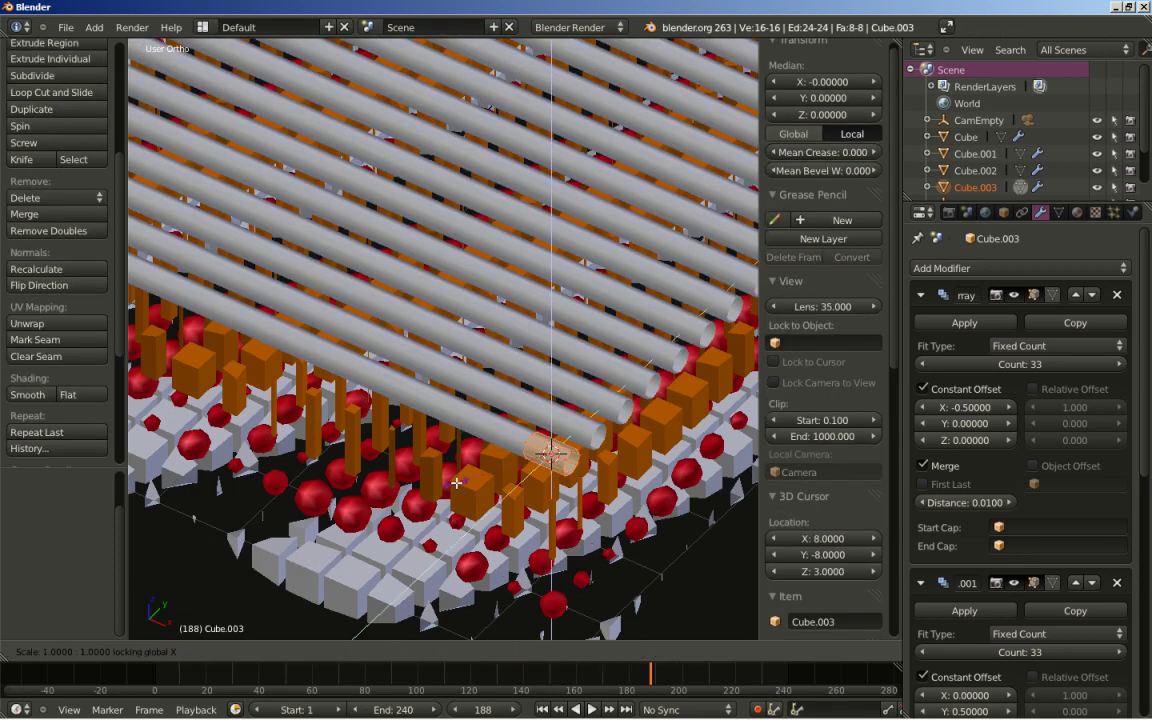
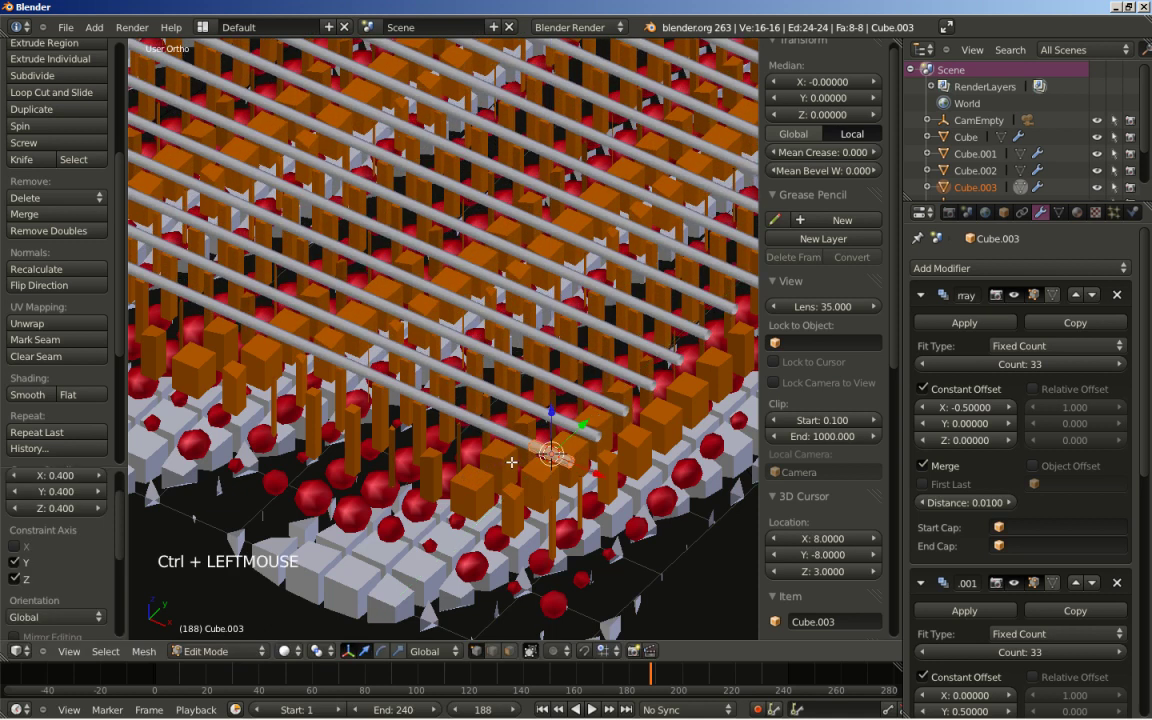
{"action": "key", "text": "Tab"}
{"action": "scroll", "scroll_direction": "down", "scroll_amount": 3}
{"action": "middle_click", "coordinate": [437, 339]}
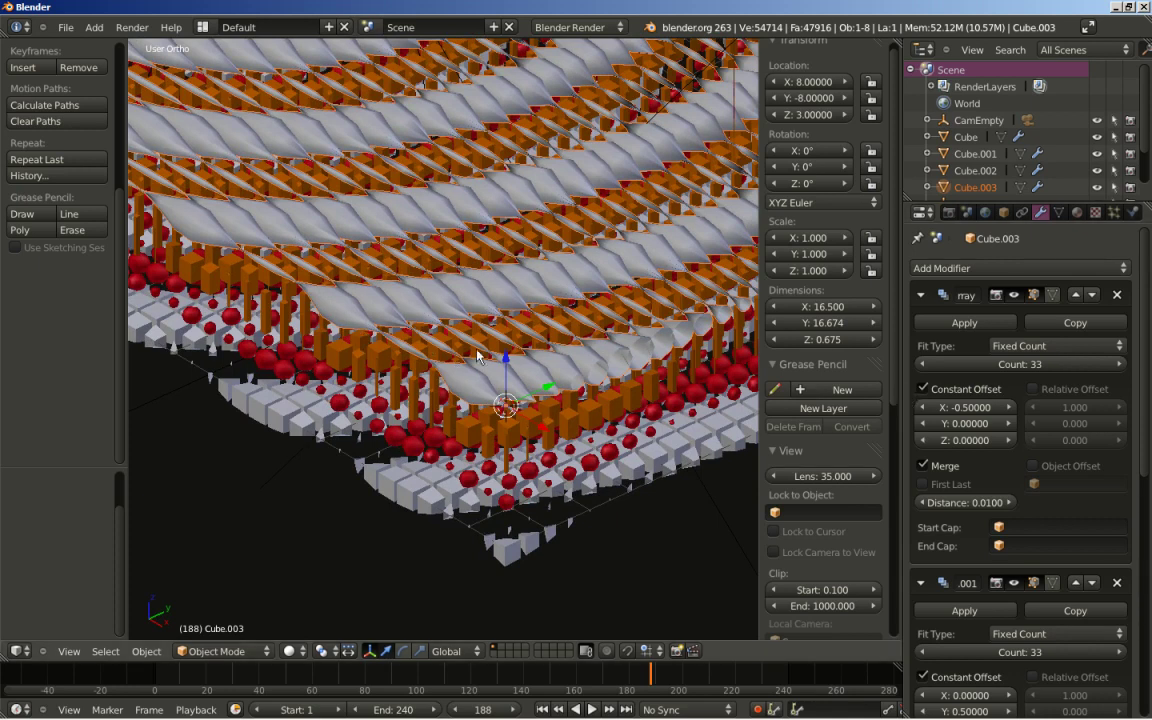
{"action": "middle_click", "coordinate": [433, 325]}
{"action": "scroll", "scroll_direction": "down", "scroll_amount": 3}
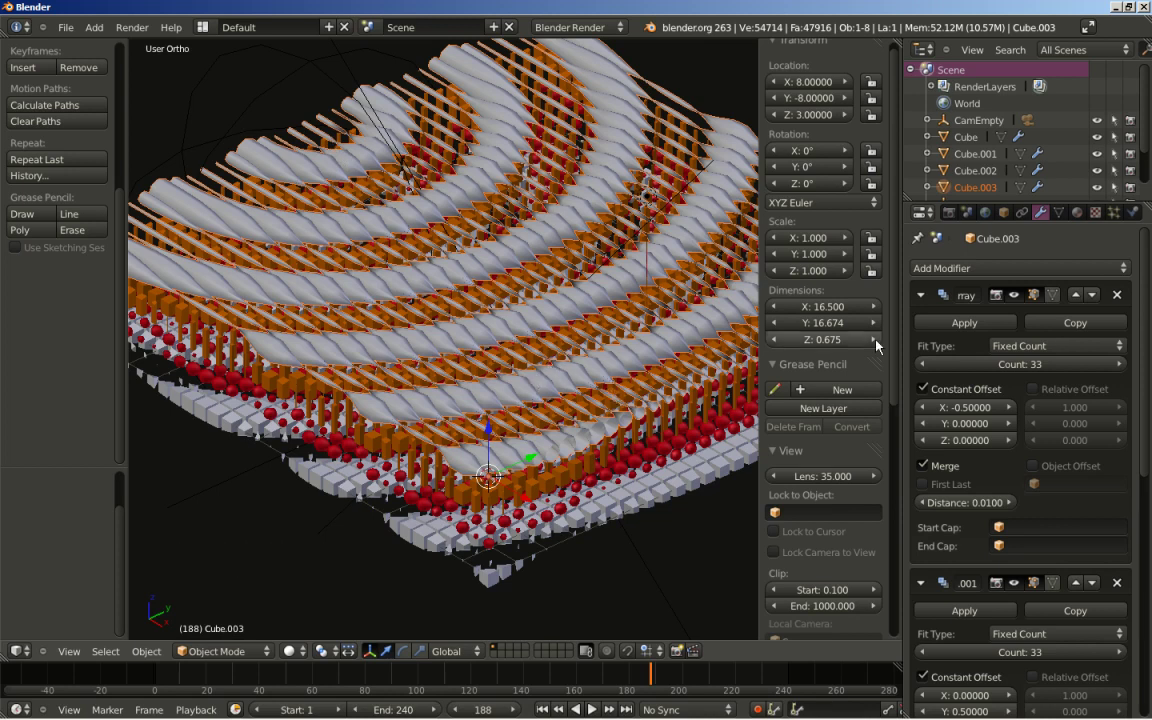
Add a Subdivision Surface modifier to Cube.003 with viewport level 0, render level 2
{"action": "left_click", "coordinate": [1012, 277]}
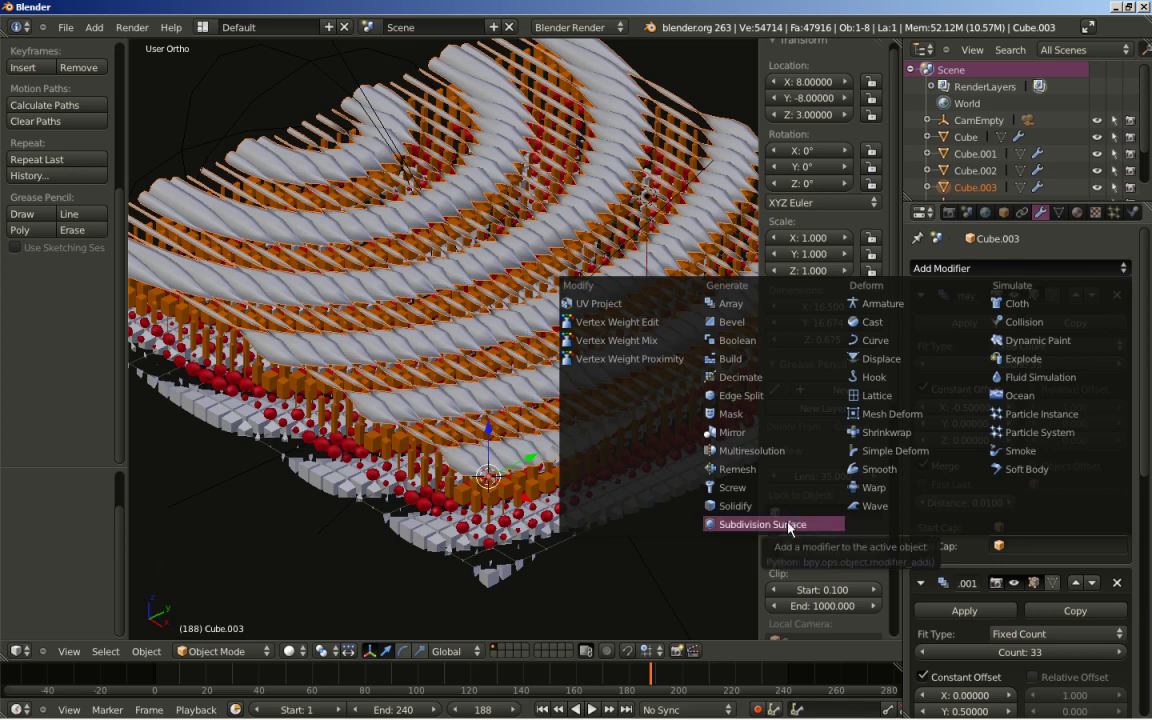
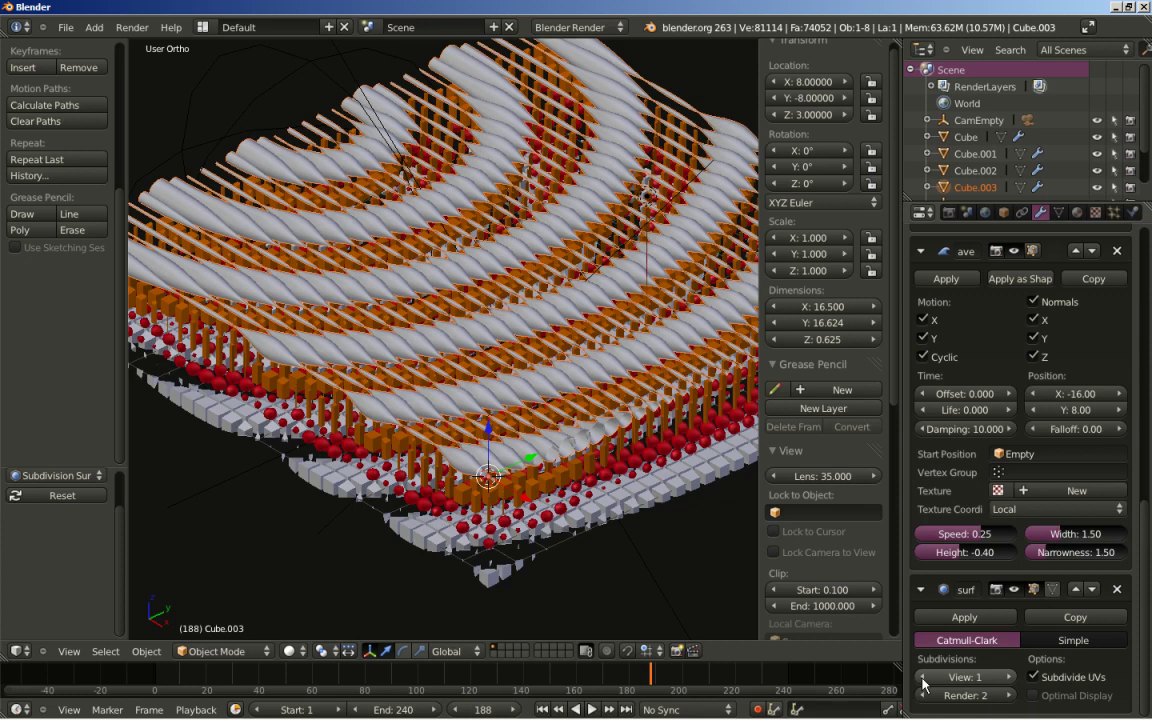
{"action": "left_click", "coordinate": [927, 685]}
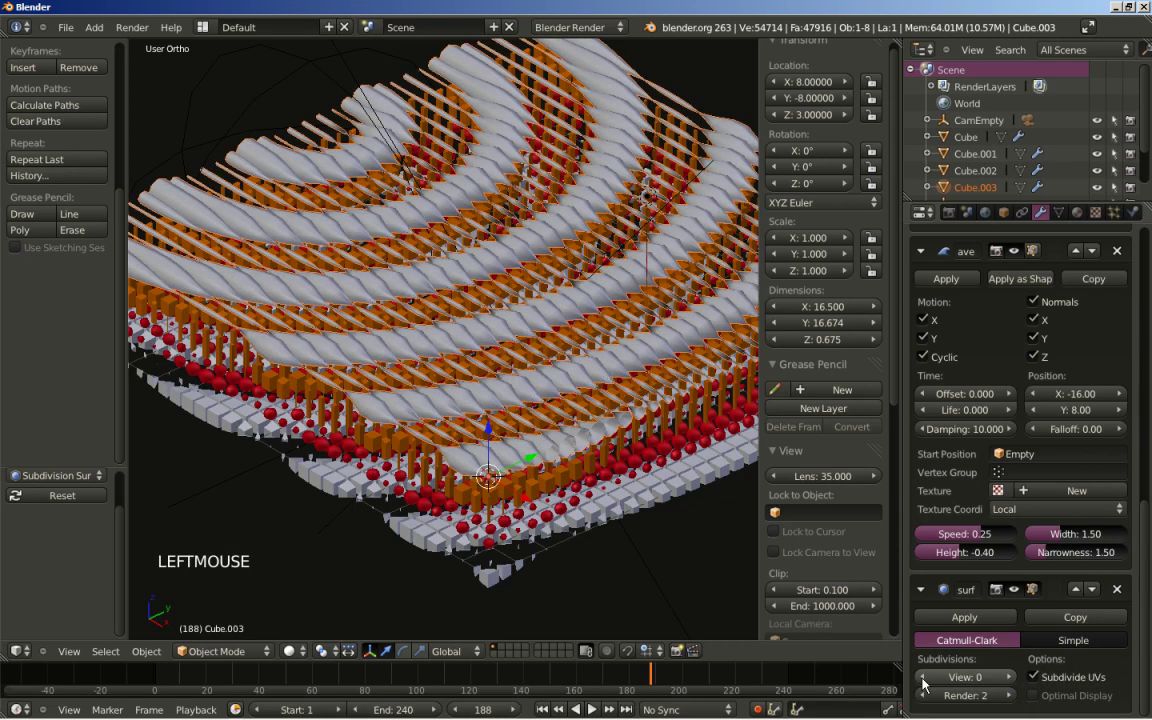
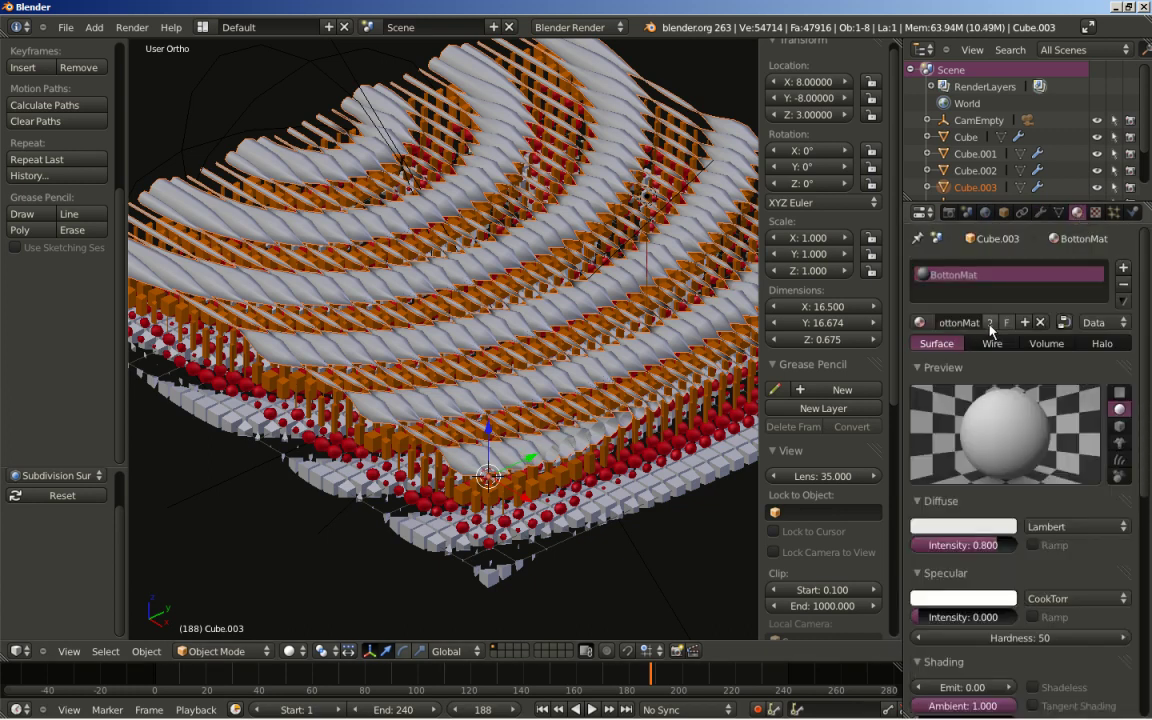
Give the tubes their own material TopTopMat with a blue diffuse colour
{"action": "left_click", "coordinate": [992, 330]}
{"action": "left_click", "coordinate": [973, 333]}
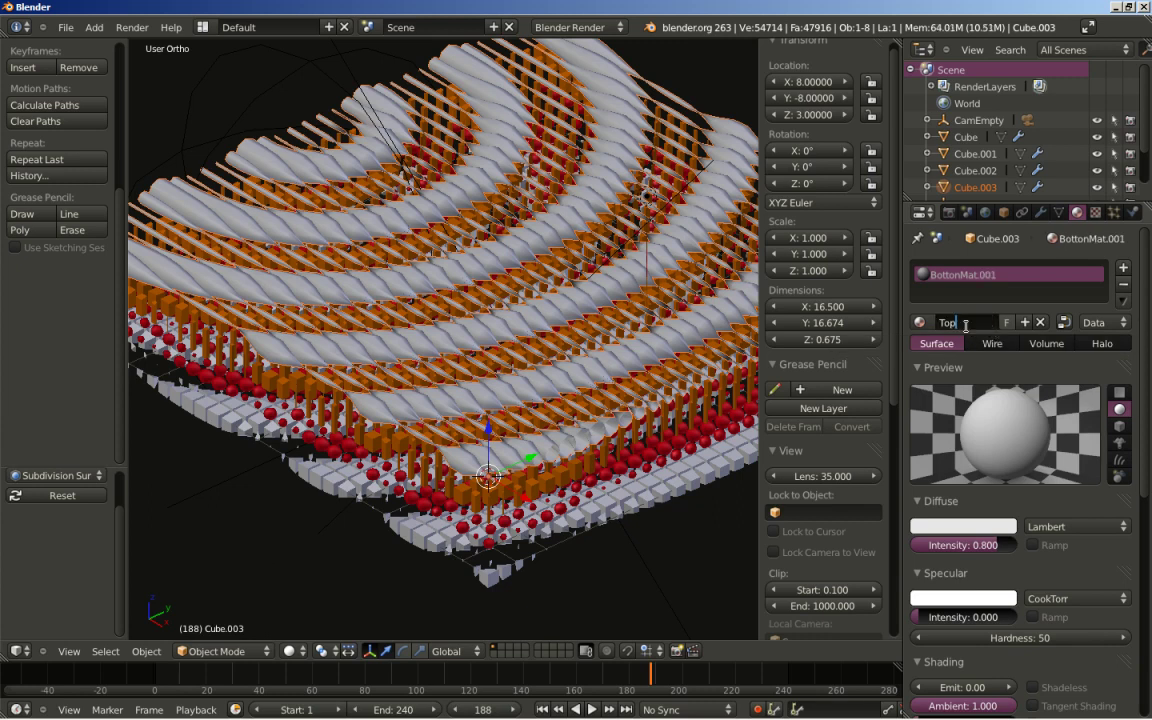
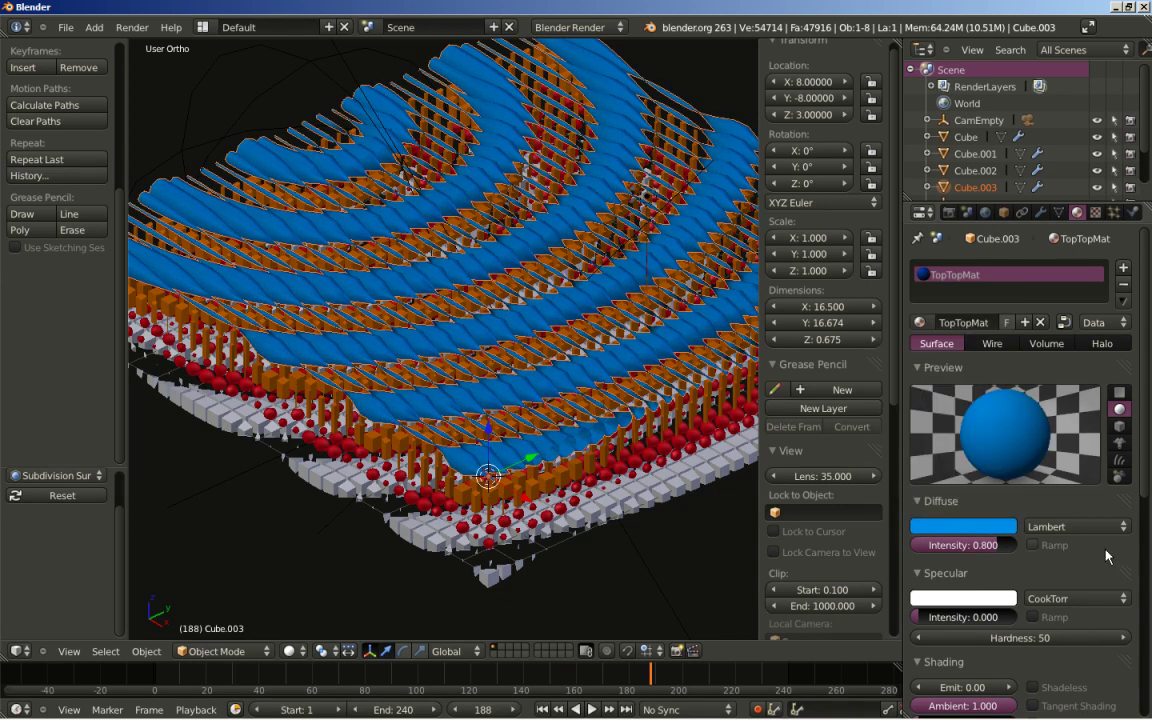
{"action": "left_click", "coordinate": [1147, 478]}
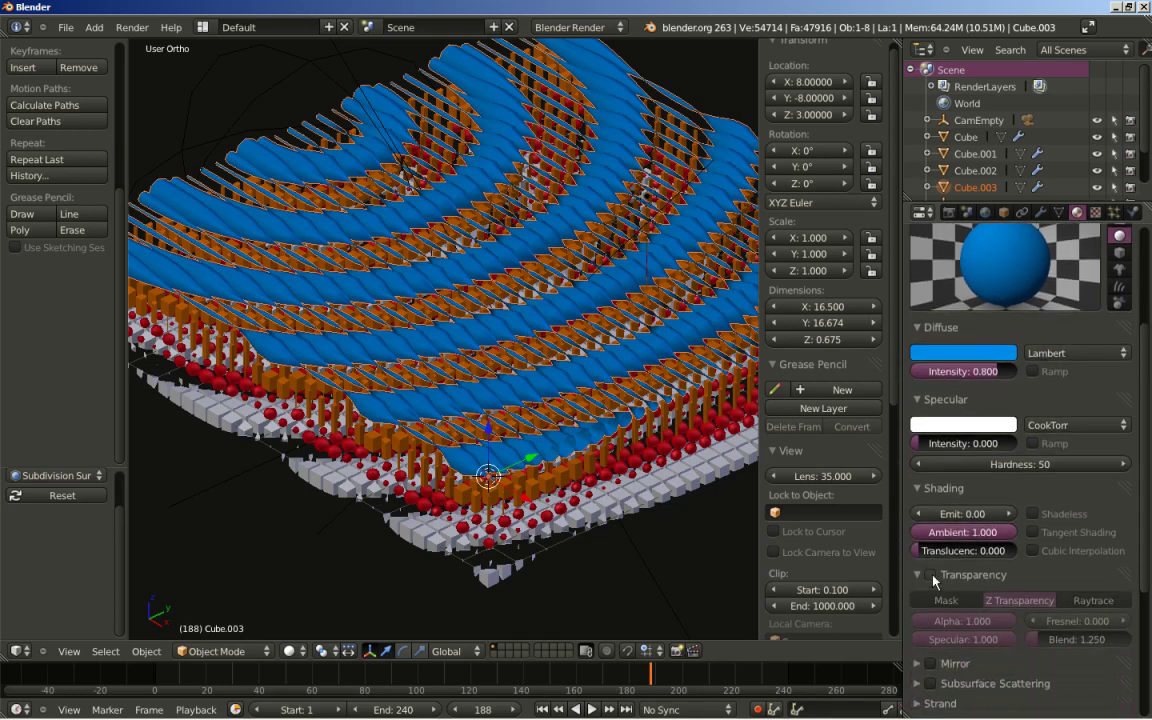
Enable Z Transparency on TopTopMat with Alpha 0.4 and Fresnel 2
{"action": "left_click", "coordinate": [937, 581]}
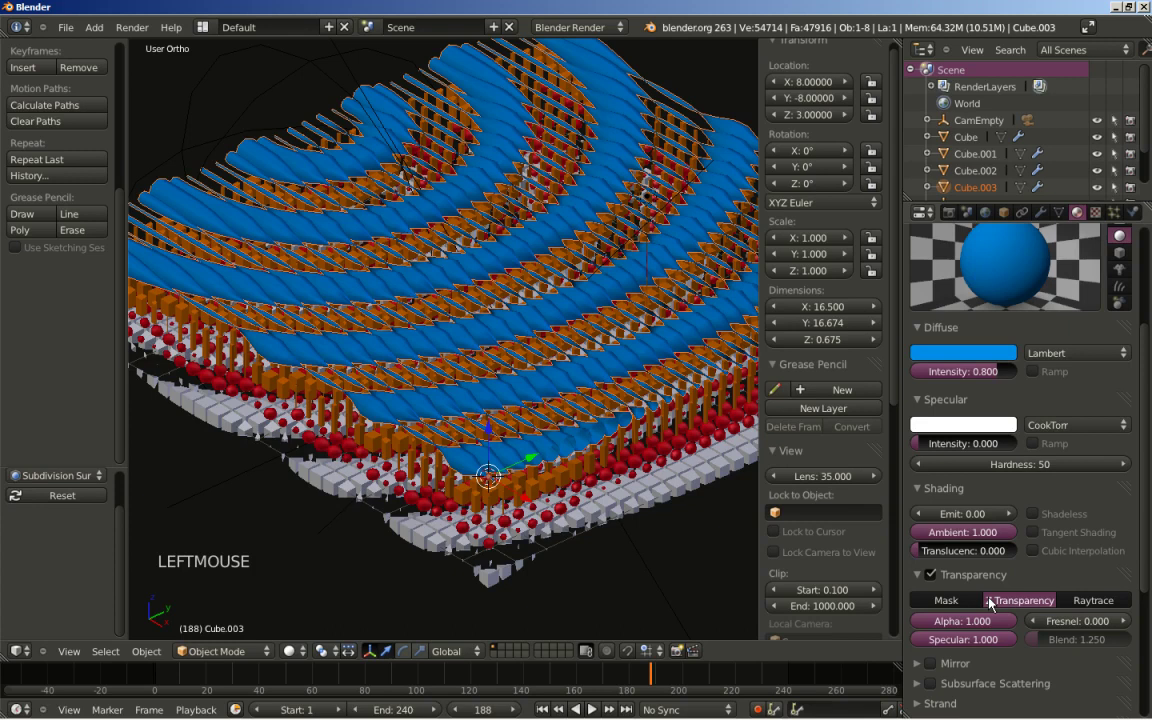
{"action": "left_click", "coordinate": [972, 628]}
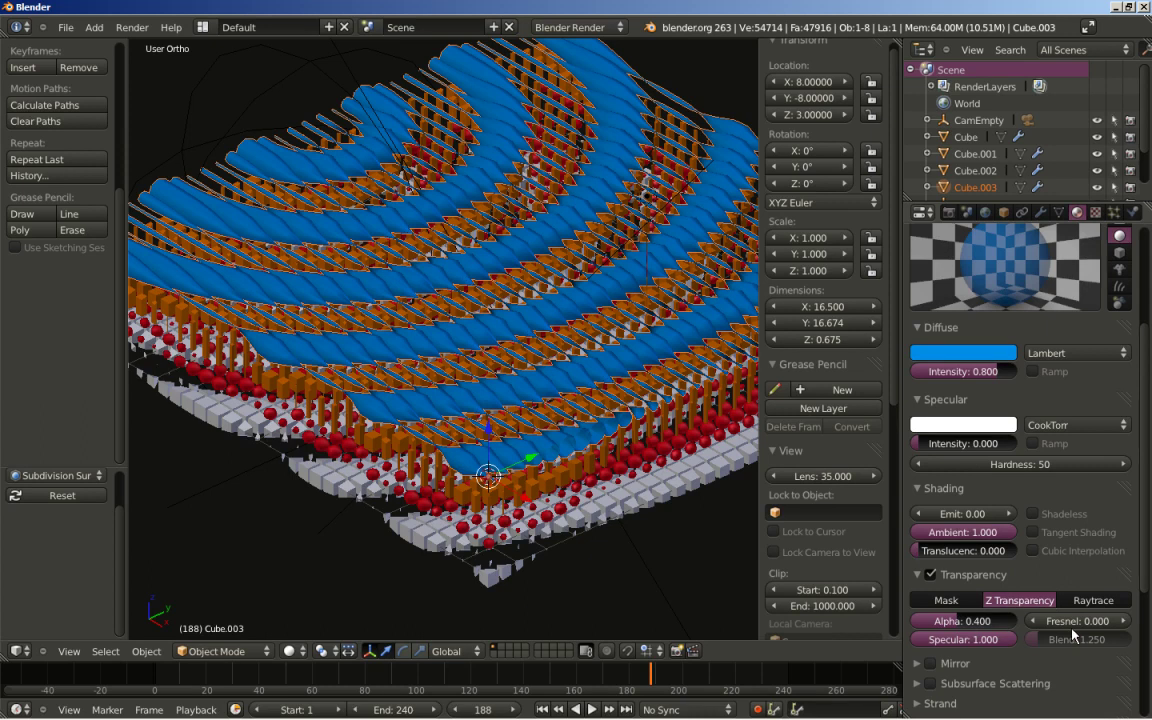
{"action": "left_click", "coordinate": [1084, 631]}
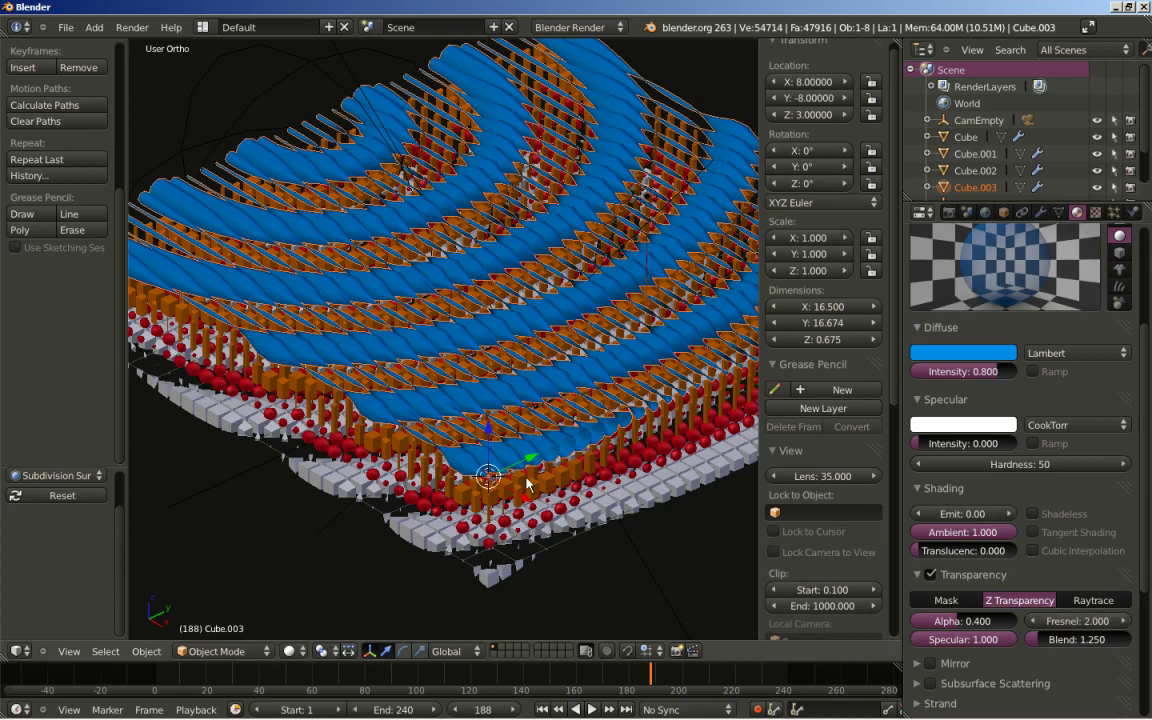
Render a still image of the layered scene through the camera
{"action": "key", "text": "KP_0"}
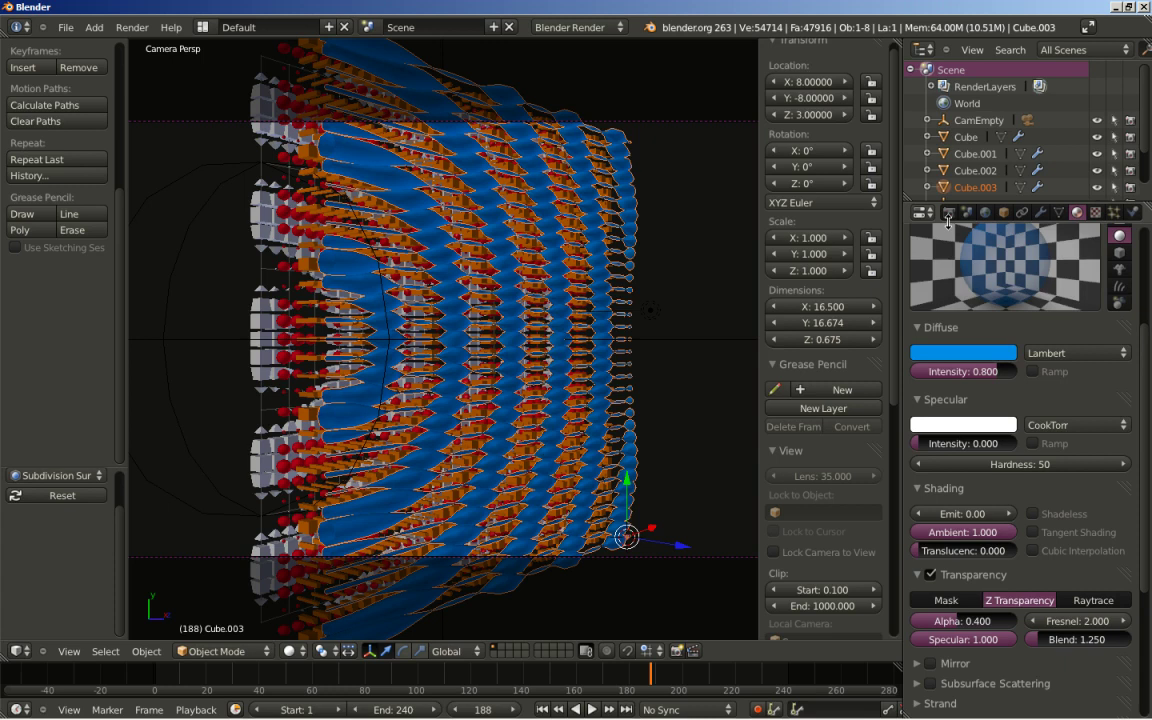
{"action": "left_click", "coordinate": [953, 222]}
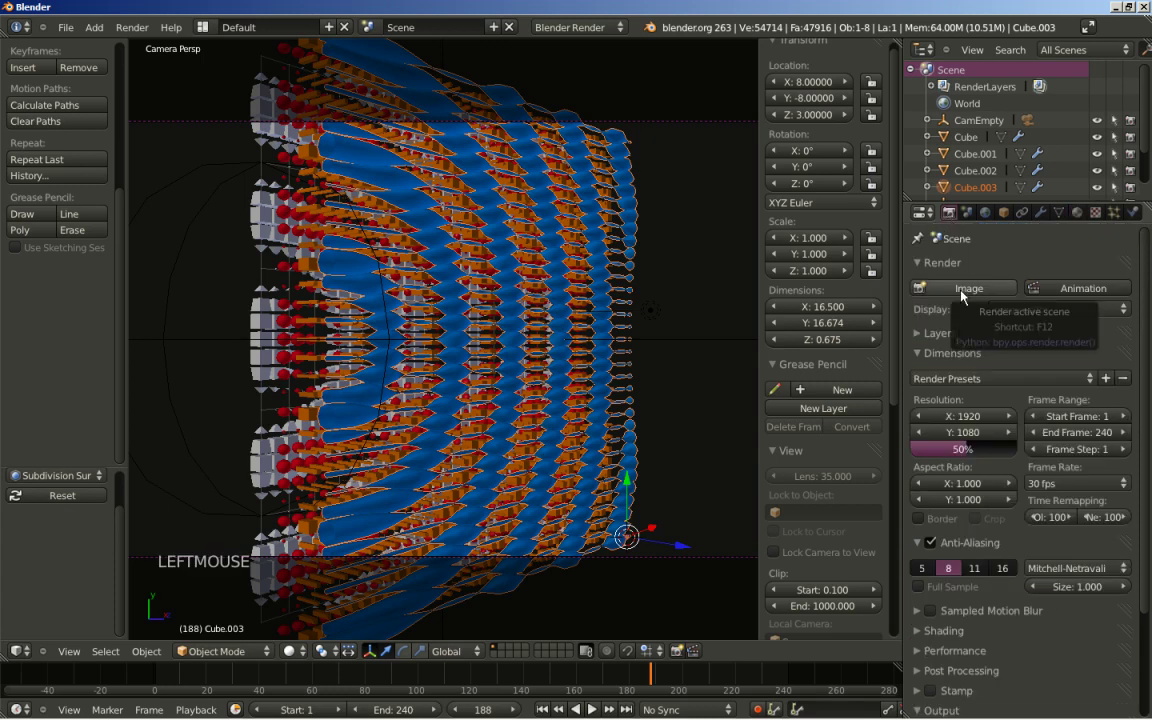
{"action": "left_click", "coordinate": [965, 296]}
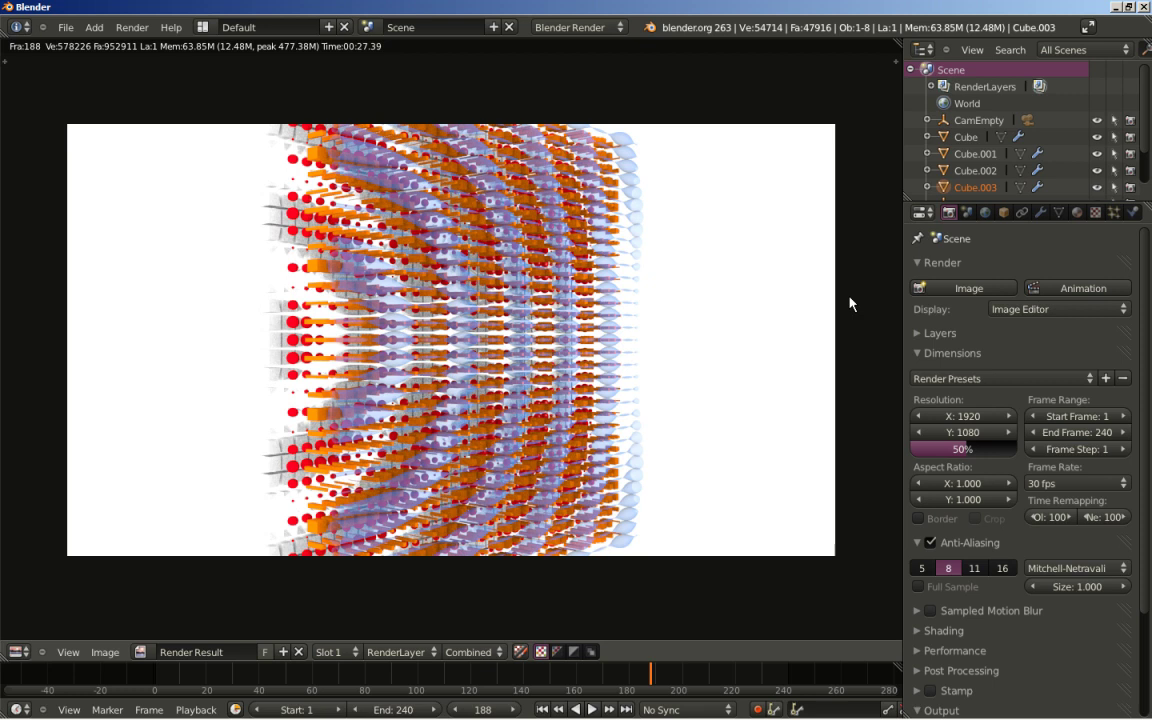
Leave the render, select the CamEmpty pivot and view through the camera
{"action": "key", "text": "Escape"}
{"action": "scroll", "scroll_direction": "down", "scroll_amount": 3}
{"action": "middle_click", "coordinate": [397, 283]}
{"action": "scroll", "scroll_direction": "down", "scroll_amount": 3}
{"action": "right_click", "coordinate": [323, 315]}
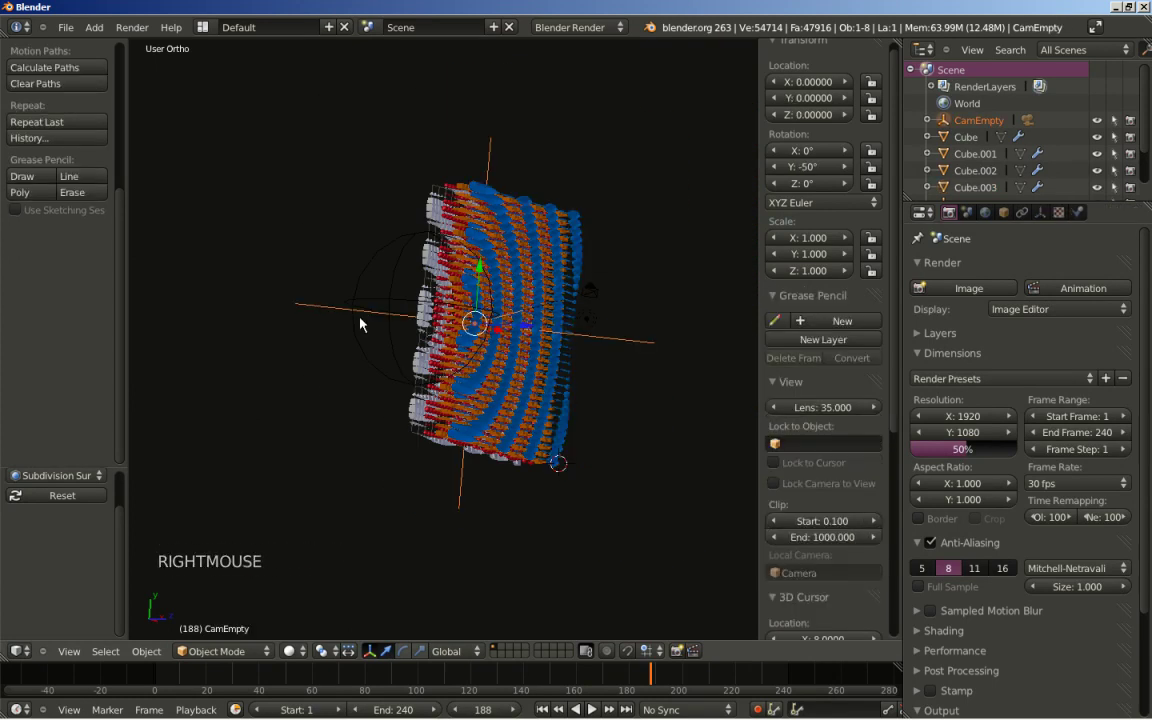
{"action": "key", "text": "KP_0"}
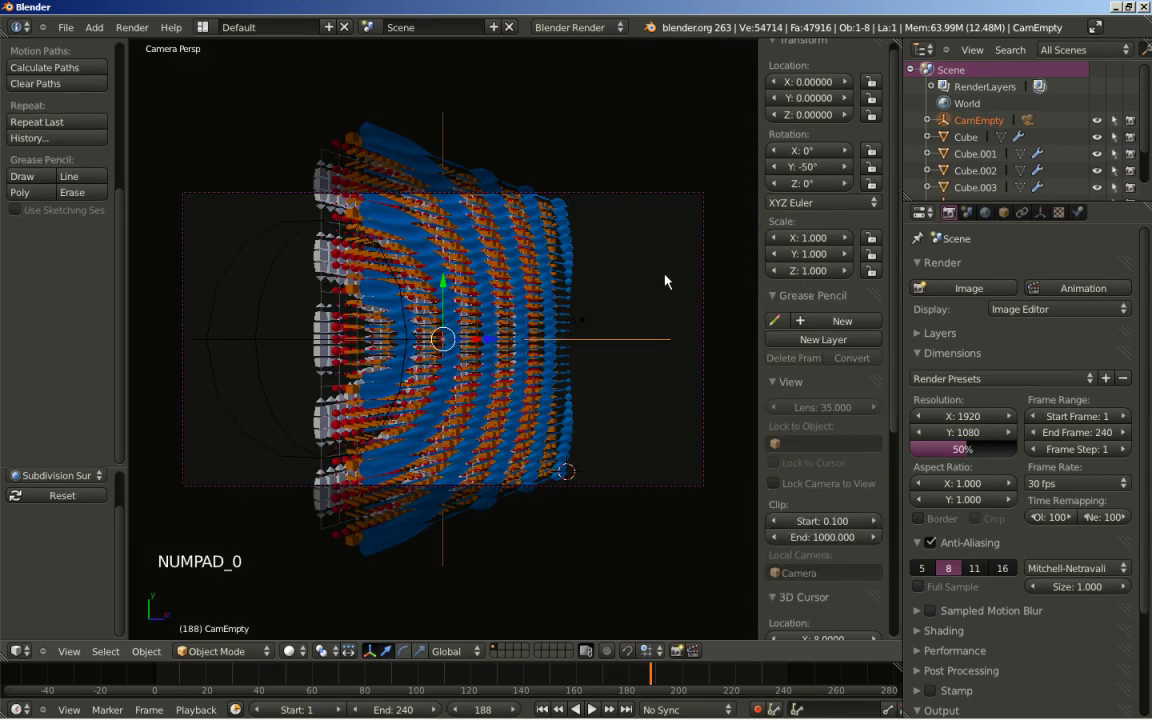
Rotate CamEmpty to Z 30° and X 25°, then rewind to frame 1
{"action": "left_click", "coordinate": [829, 187]}
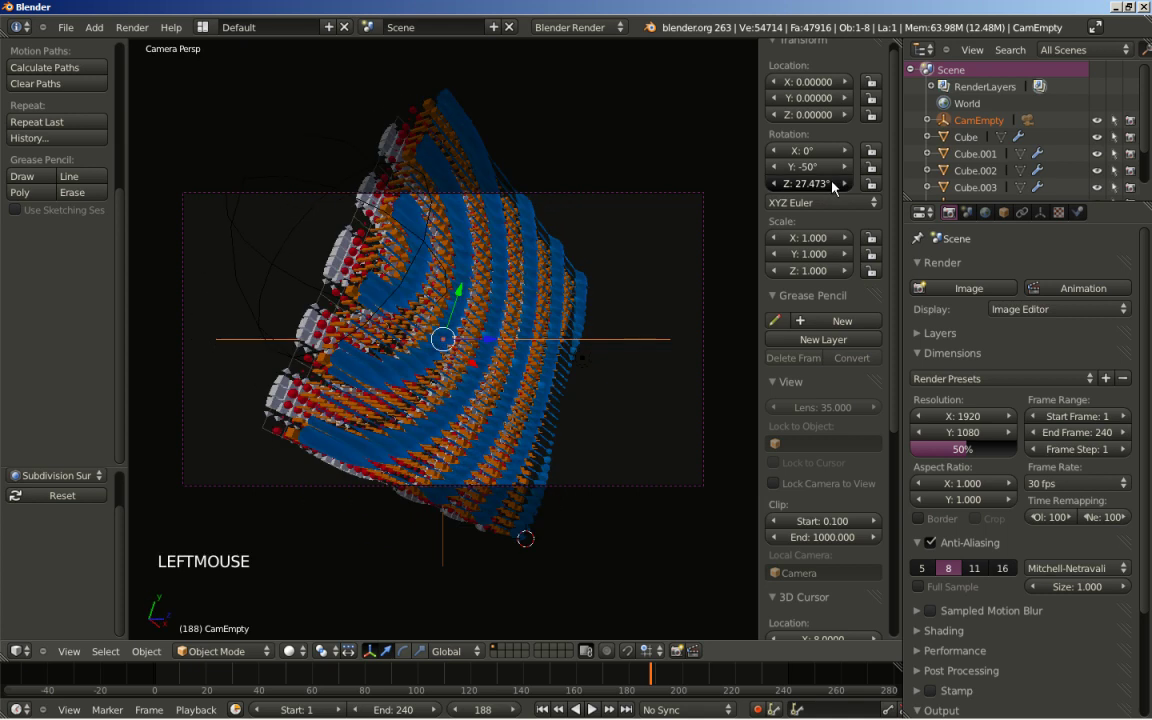
{"action": "left_click", "coordinate": [805, 193]}
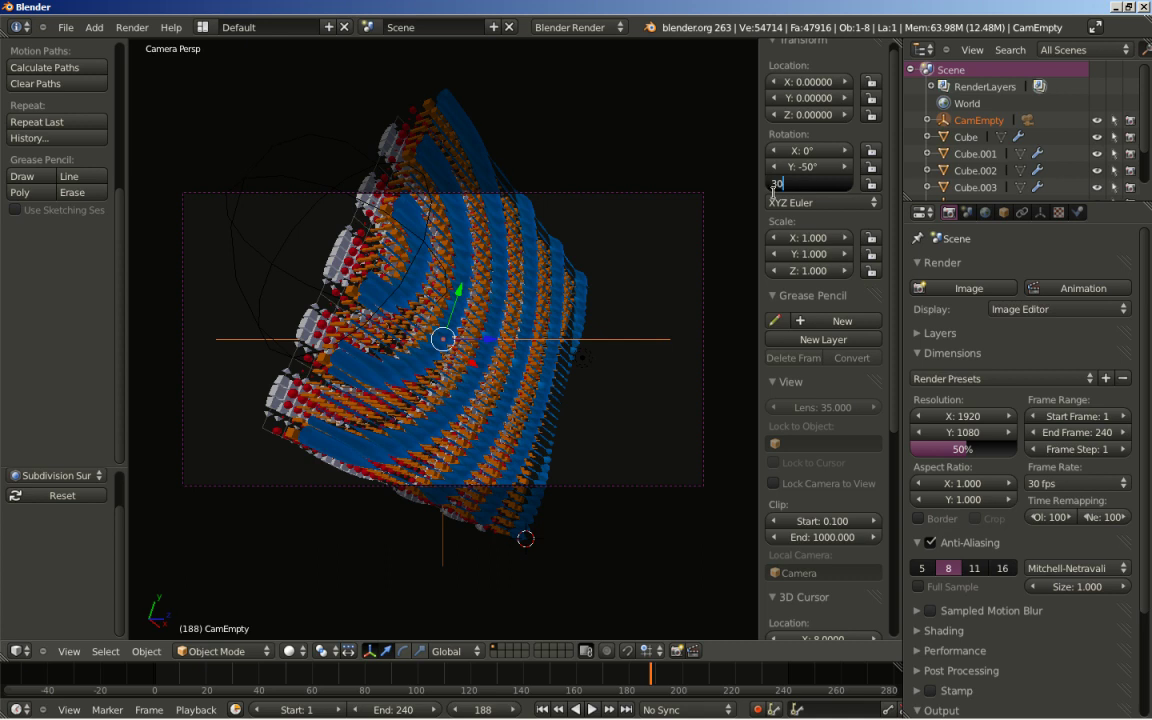
{"action": "left_click", "coordinate": [816, 161]}
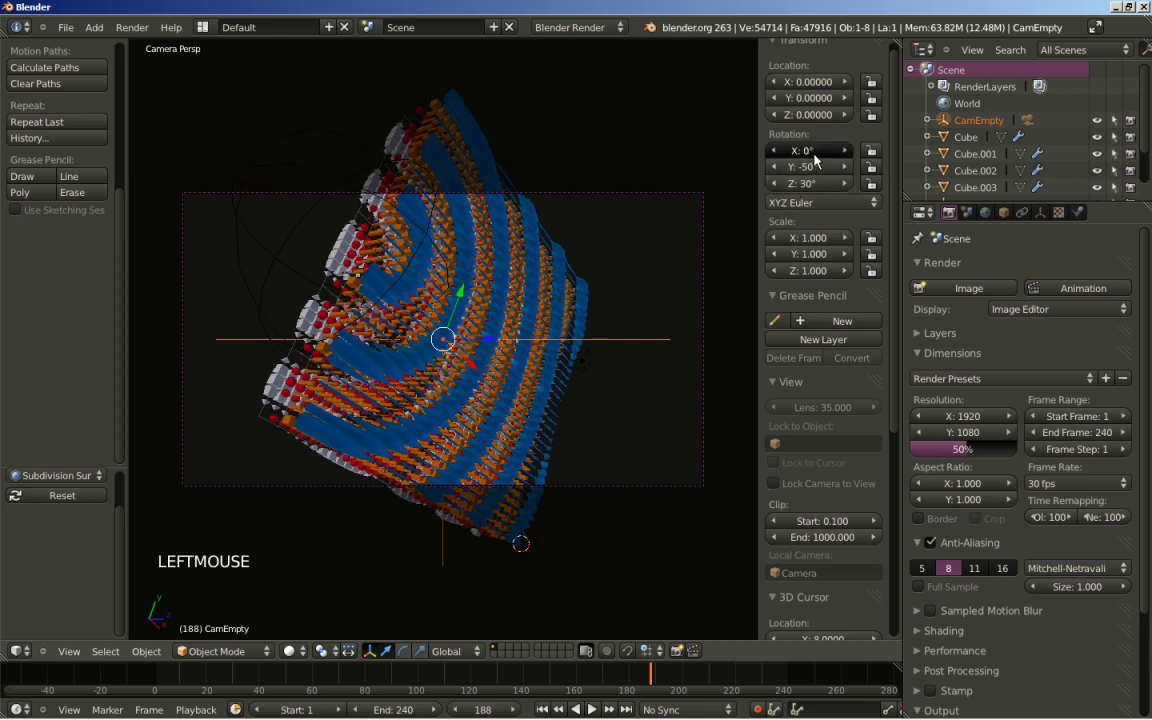
{"action": "left_click", "coordinate": [812, 160]}
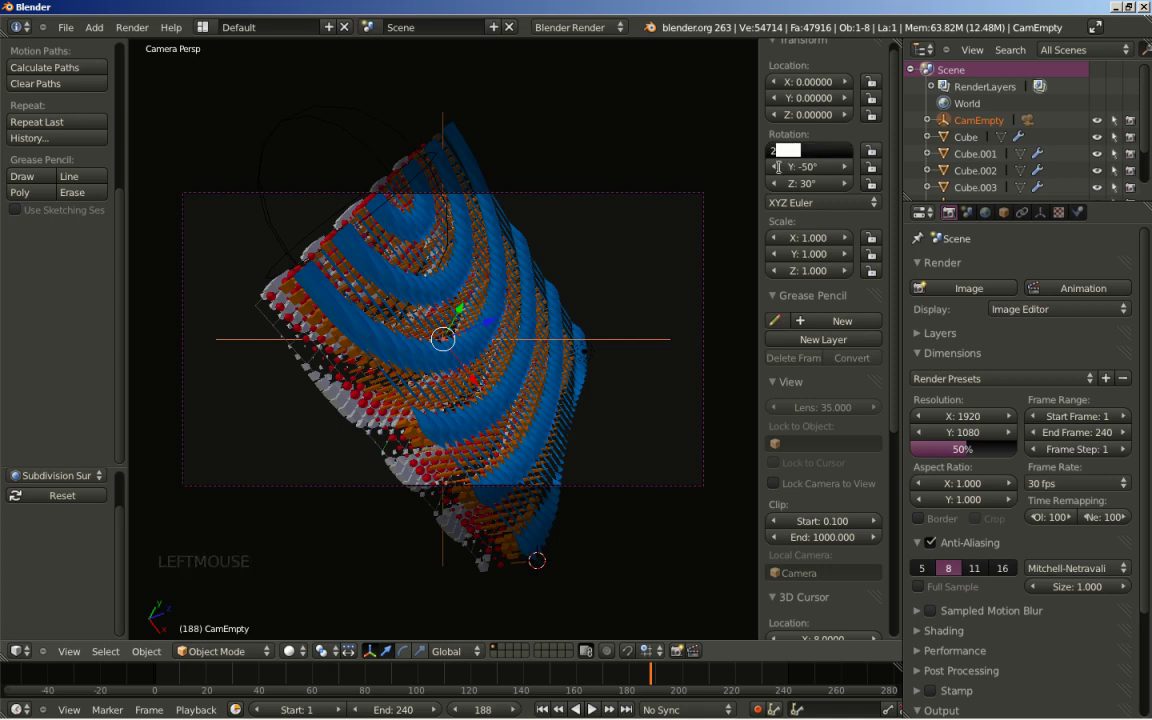
{"action": "scroll", "scroll_direction": "up", "scroll_amount": 3}
{"action": "left_click", "coordinate": [552, 711]}
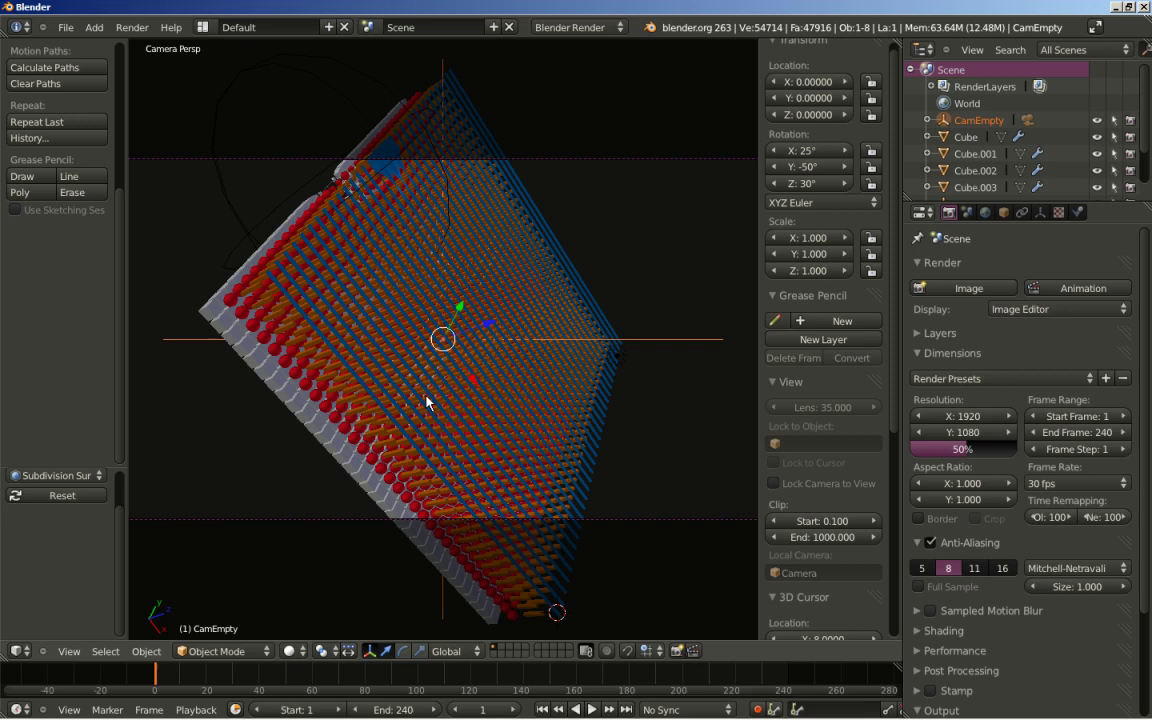
Play the wave animation through the camera with Alt+A
{"action": "key", "text": "alt+a"}
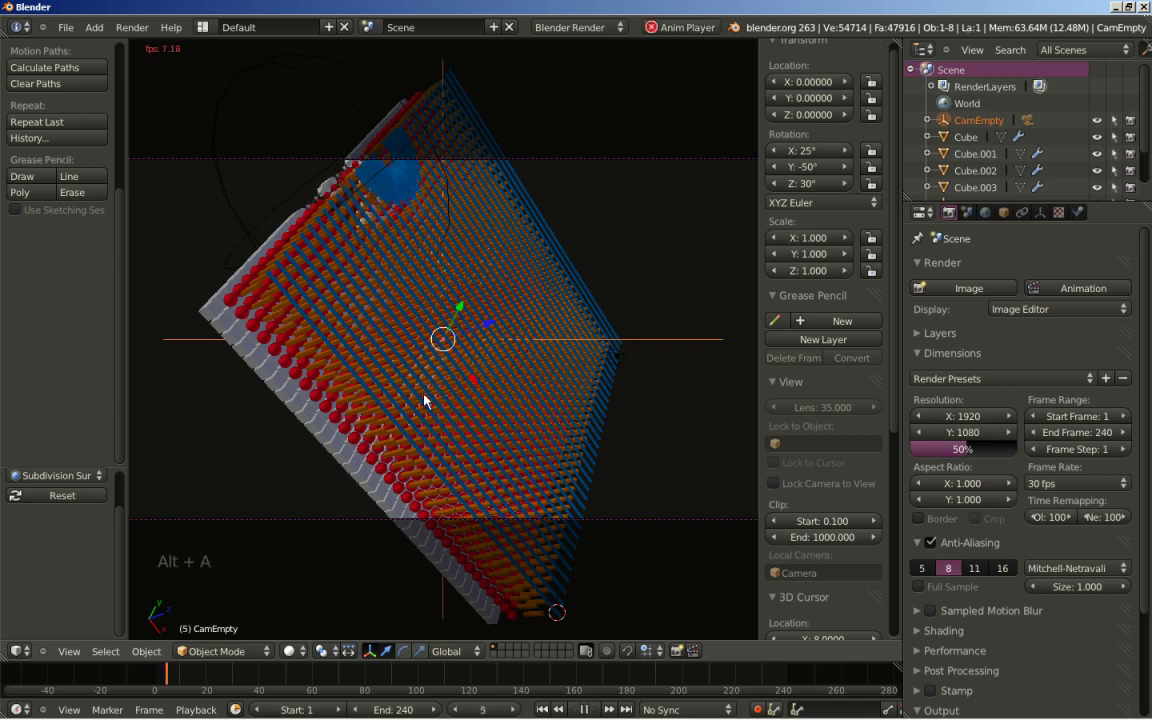